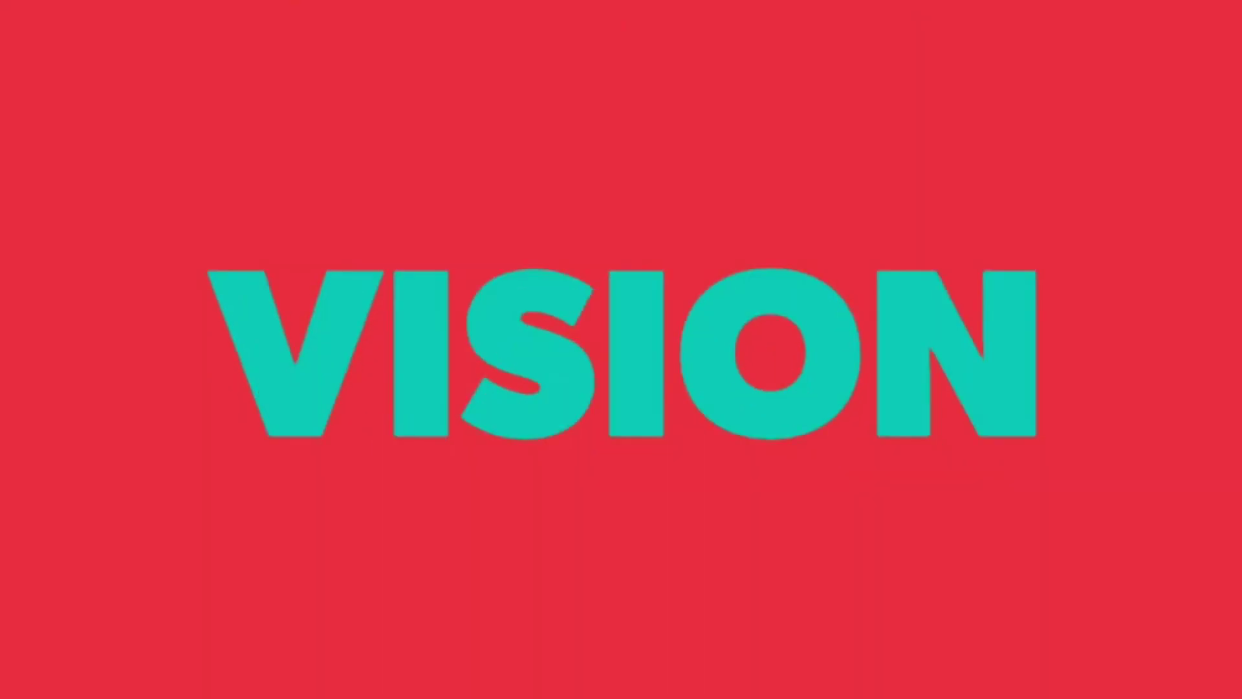
# Start a new SOLIDWORKS document using the Part template
pyautogui.click(523, 213)
pyautogui.click(836, 681)
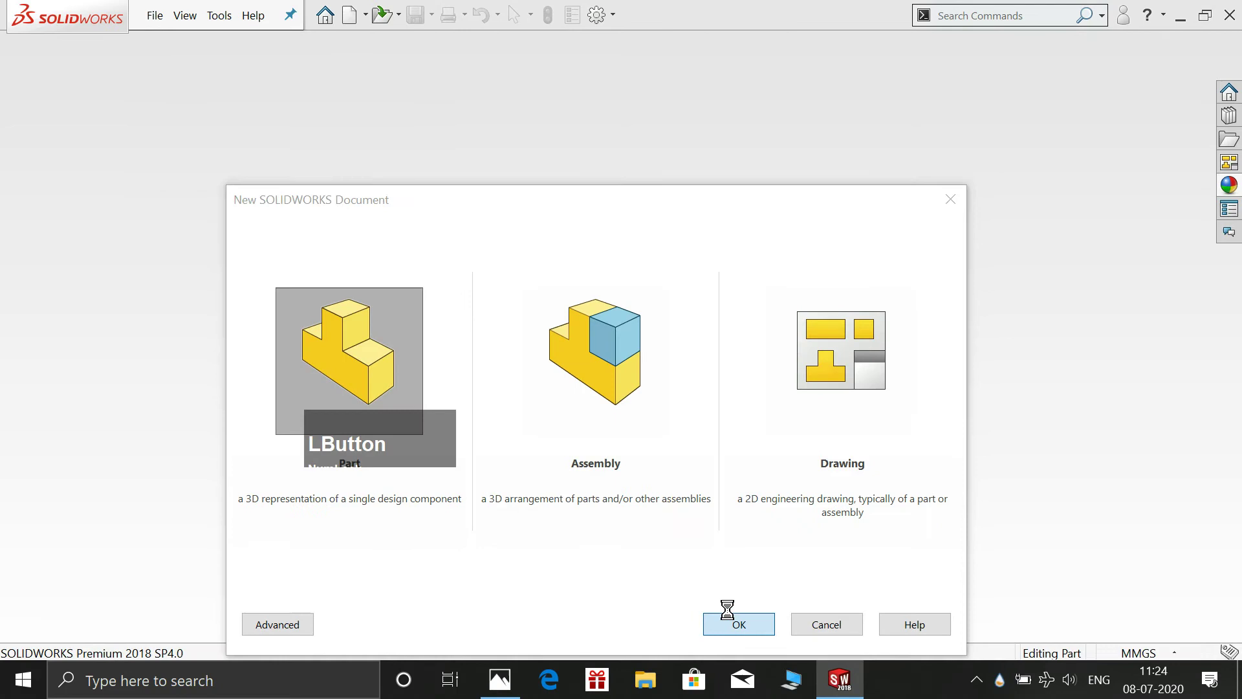
# Sketch a Center Rectangle on the Front Plane at the origin with height 2.00
pyautogui.click(734, 605)
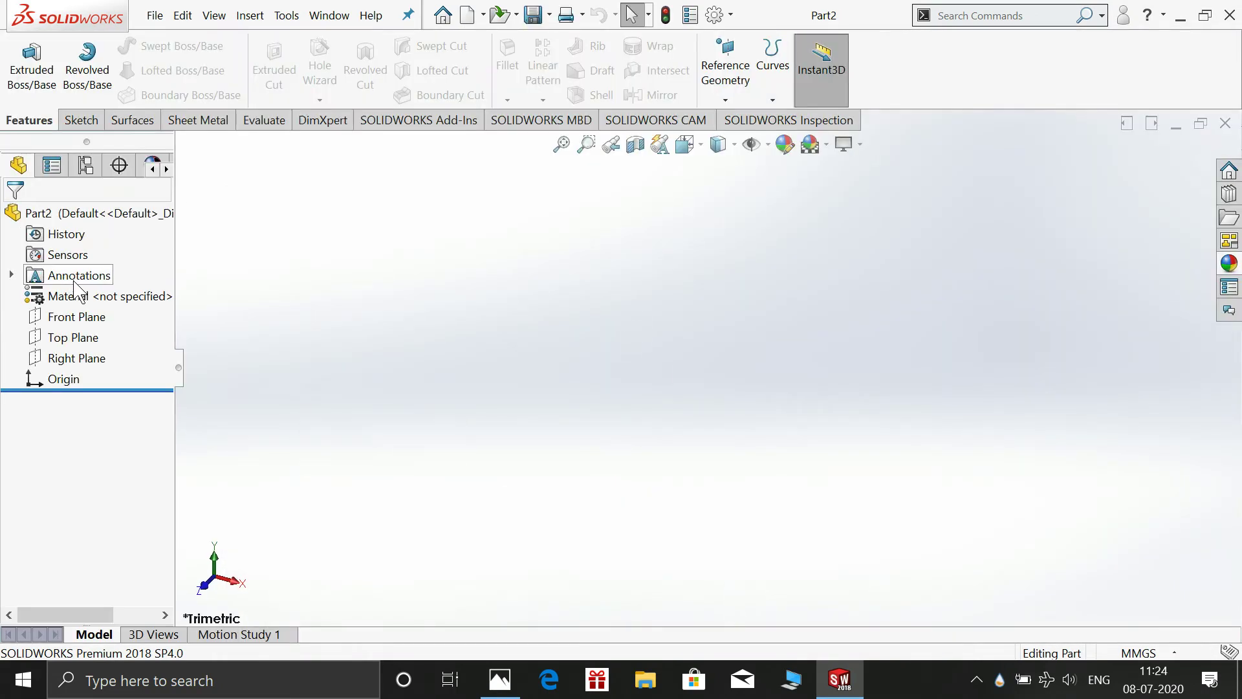
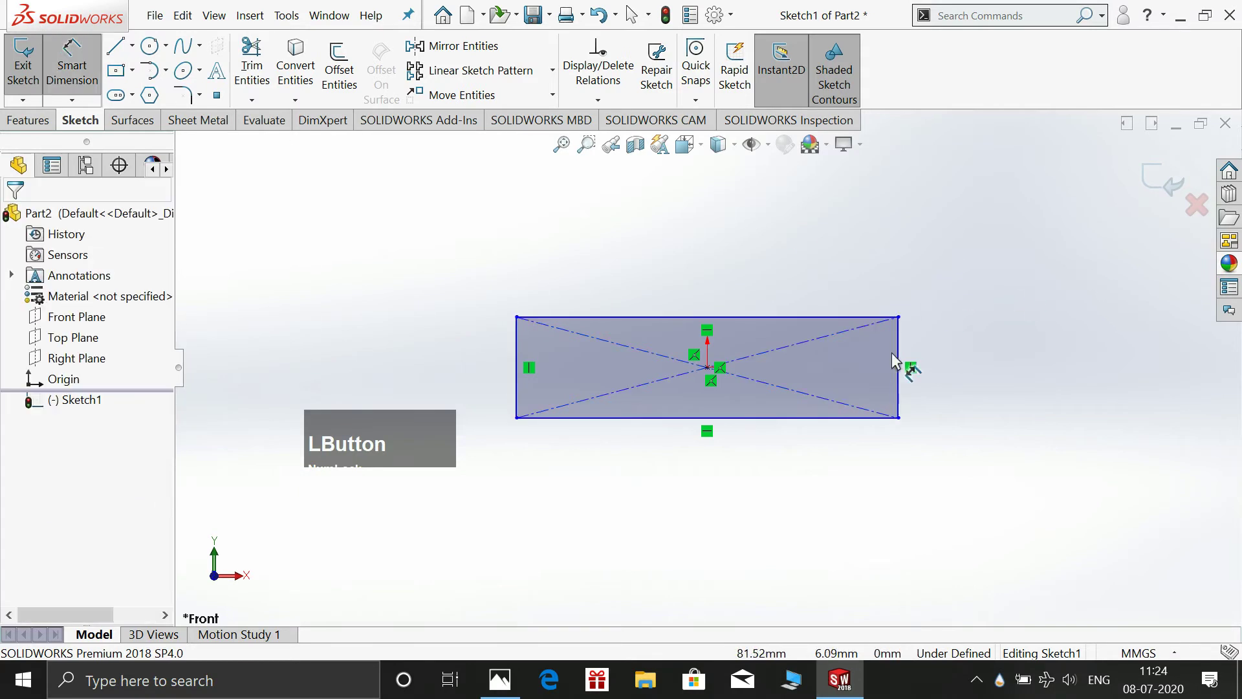
pyautogui.click(900, 354)
pyautogui.click(1037, 347)
pyautogui.press('KP_2')
pyautogui.press('KP_Enter')
# Begin the rectangle width as a sum (0.38+...), checking lengths on the reference drawing
pyautogui.click(767, 319)
pyautogui.press('KP_0')
pyautogui.press('KP_Decimal')
pyautogui.press('KP_3')
pyautogui.press('KP_Add')
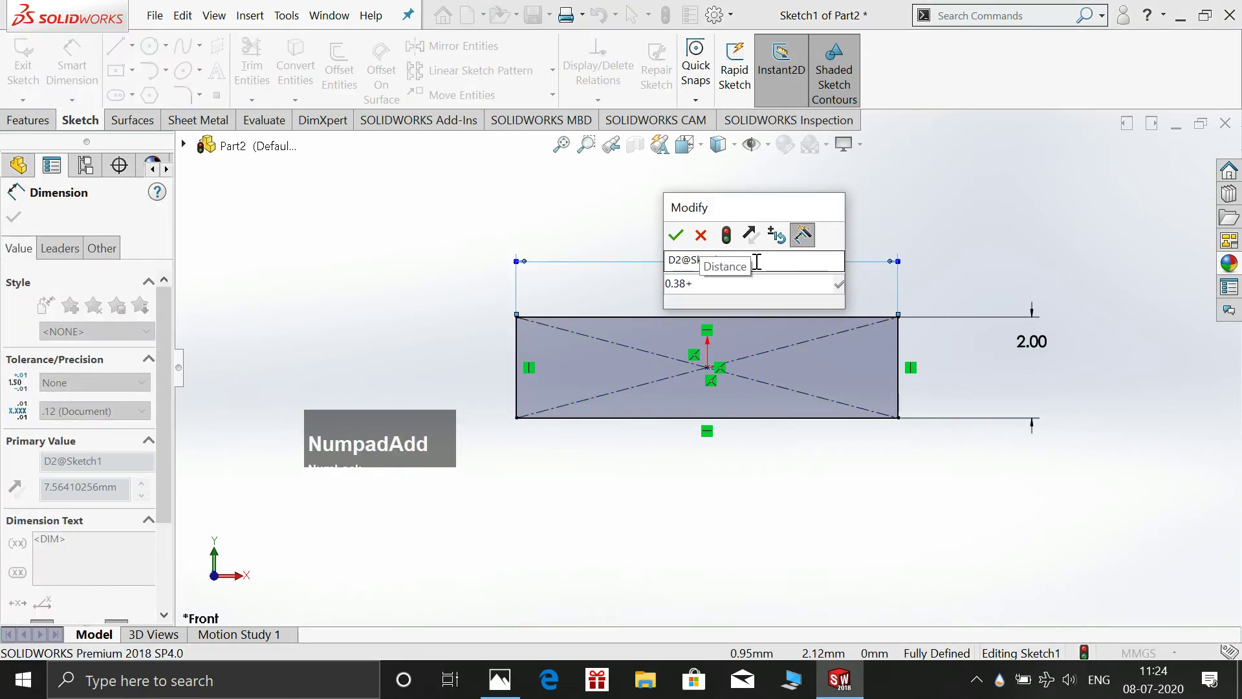
pyautogui.click(495, 674)
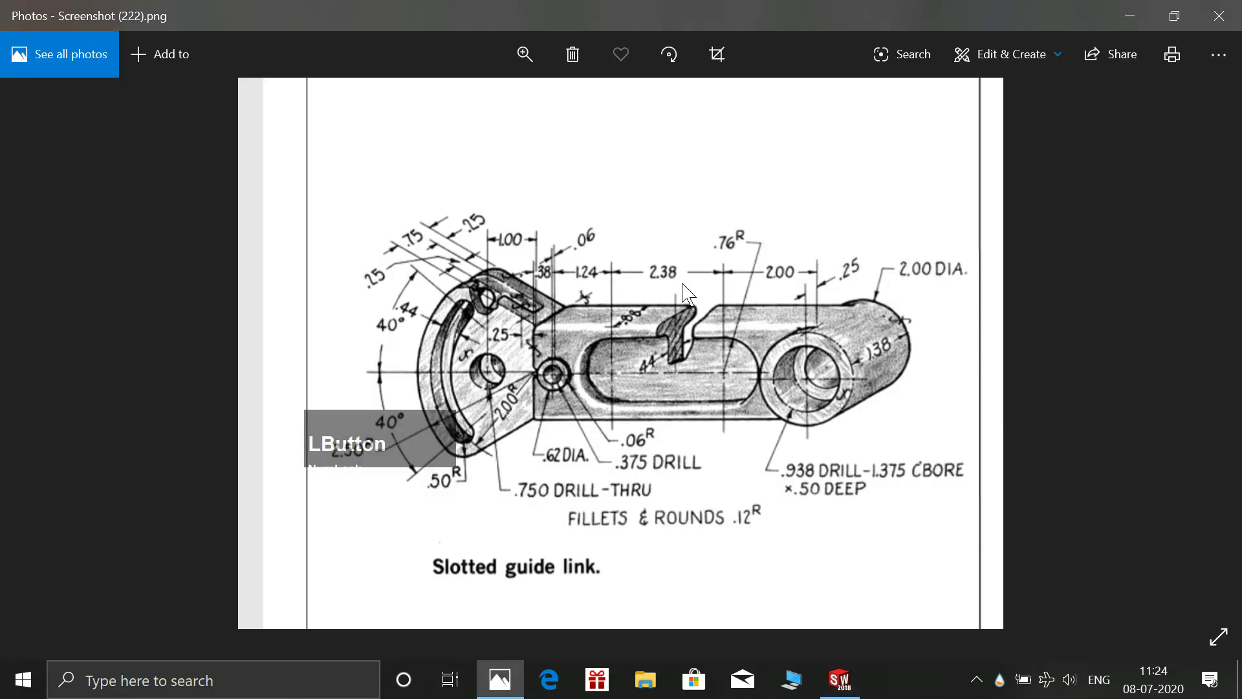
pyautogui.click(507, 670)
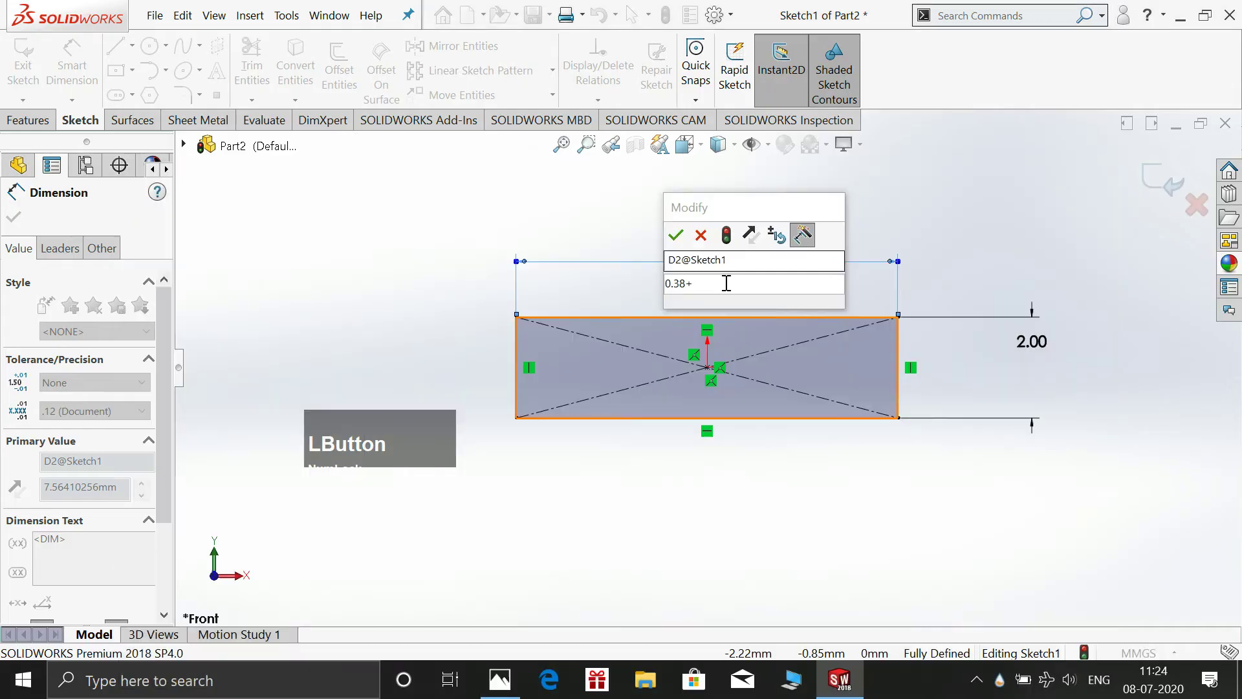
# Complete the width as 0.38+1.24+2.38+2.00, fully defining the rectangle at 6.00 wide
pyautogui.press('KP_1')
pyautogui.press('KP_Decimal')
pyautogui.press('KP_2')
pyautogui.press('KP_Add')
pyautogui.press('KP_2')
pyautogui.press('KP_Decimal')
pyautogui.press('KP_3')
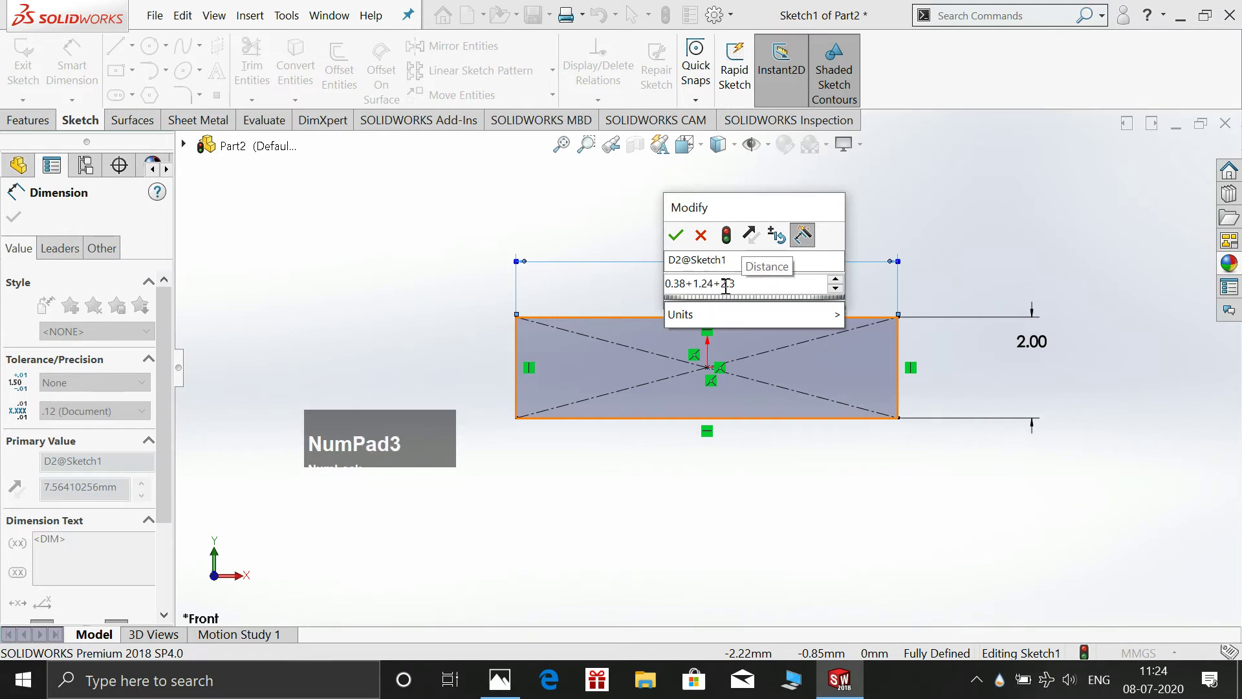
pyautogui.press('KP_Add')
pyautogui.press('KP_2')
pyautogui.press('KP_Enter')
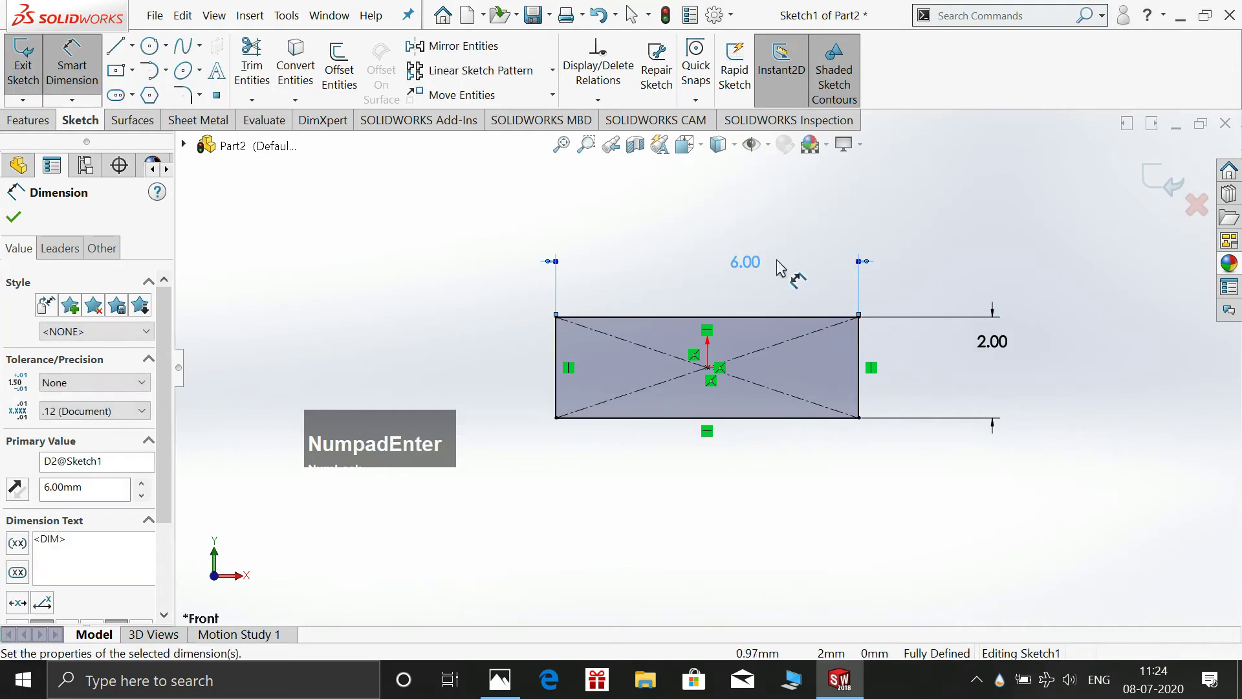
pyautogui.press('Escape')
# Draw a circle centred on the rectangle's right-end midpoint
pyautogui.click(150, 49)
pyautogui.click(635, 15)
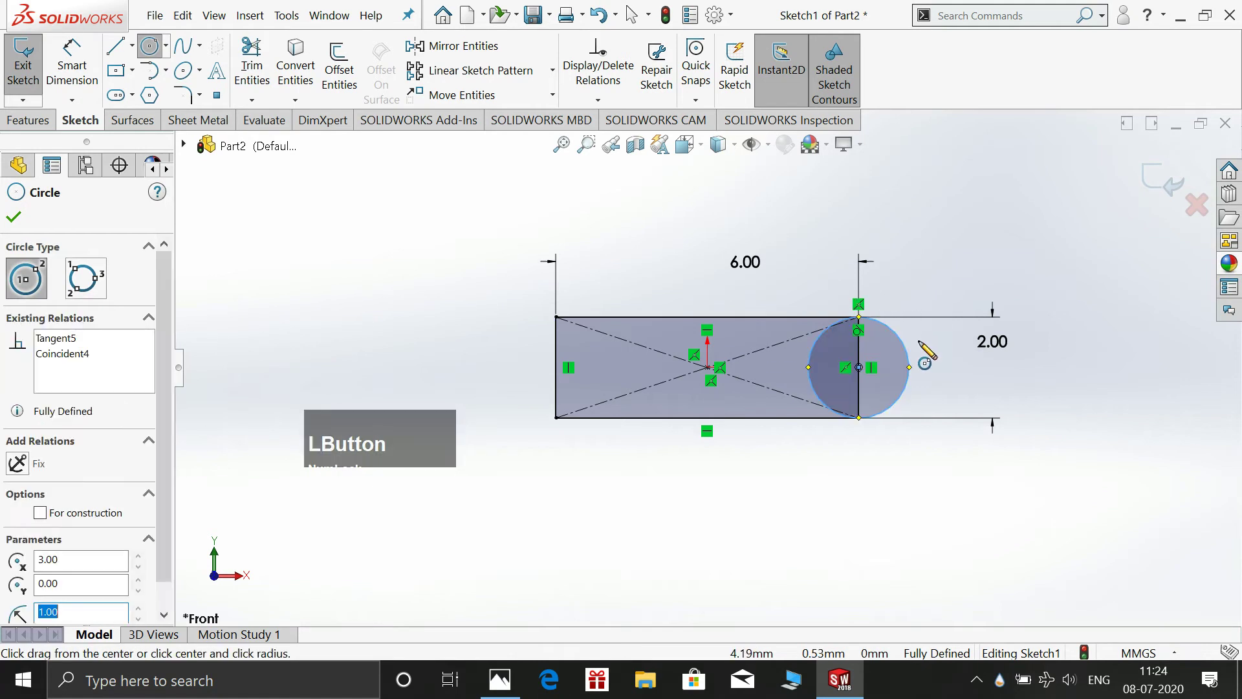
pyautogui.press('Escape')
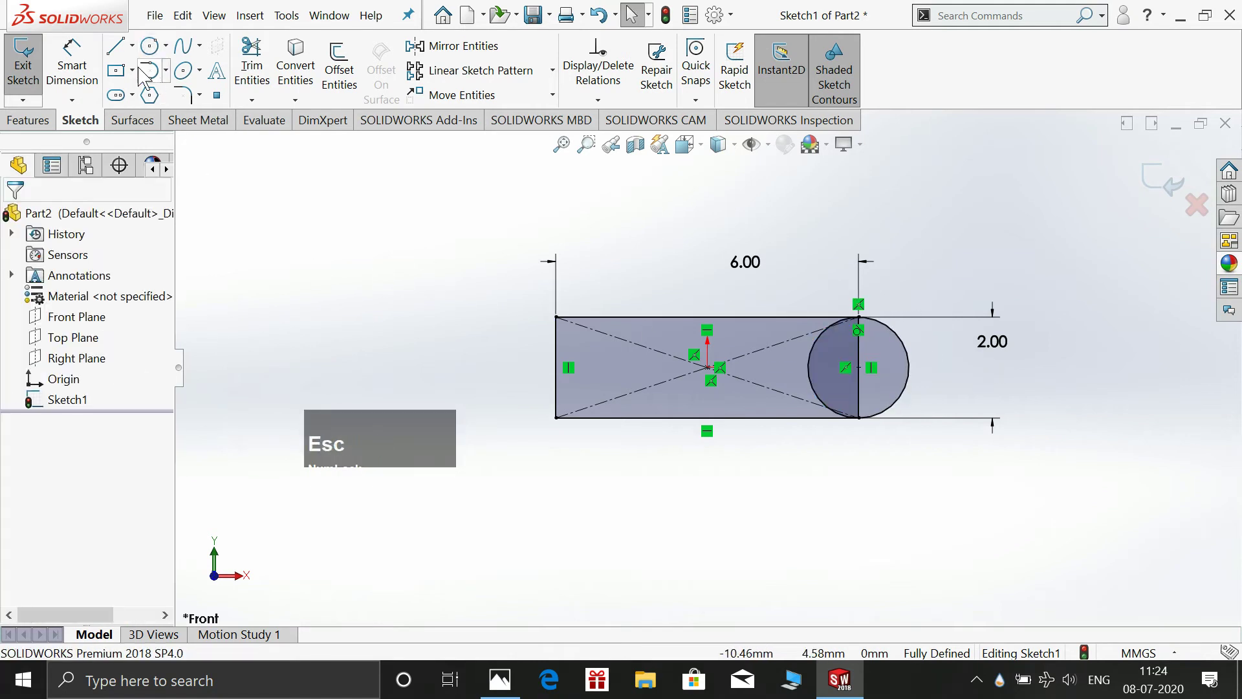
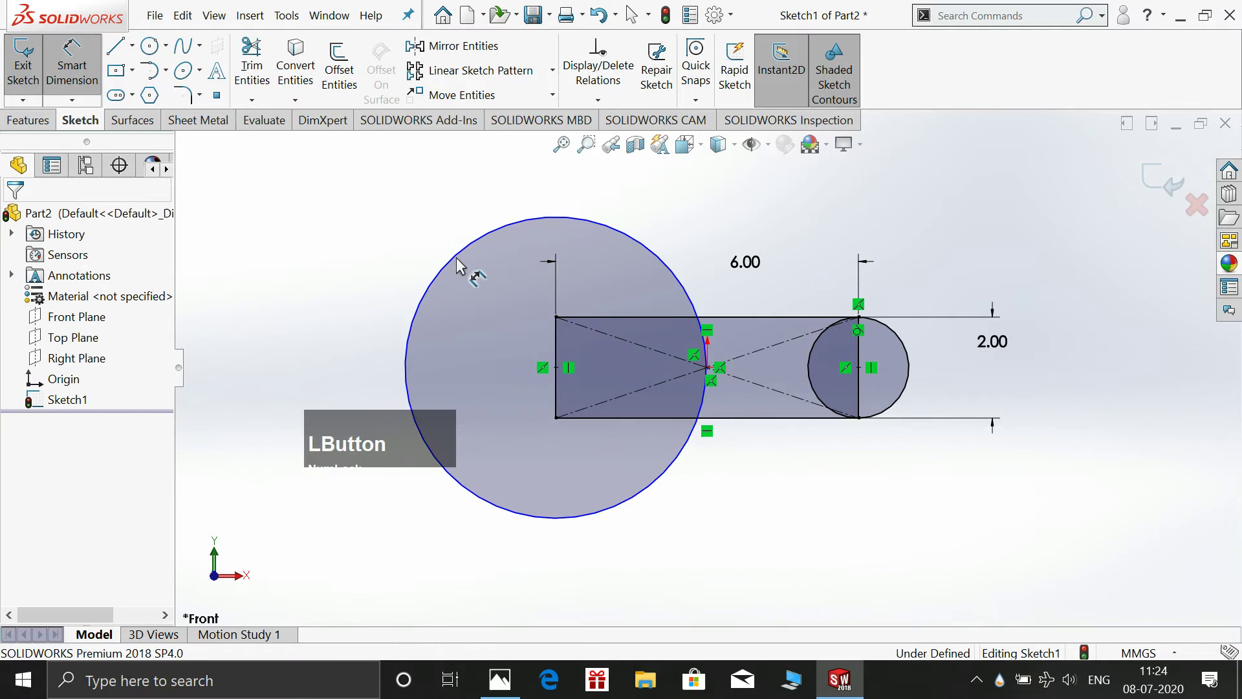
# Draw a large circle on the left-end midpoint and dimension it Ø5.00
pyautogui.click(454, 268)
pyautogui.click(305, 223)
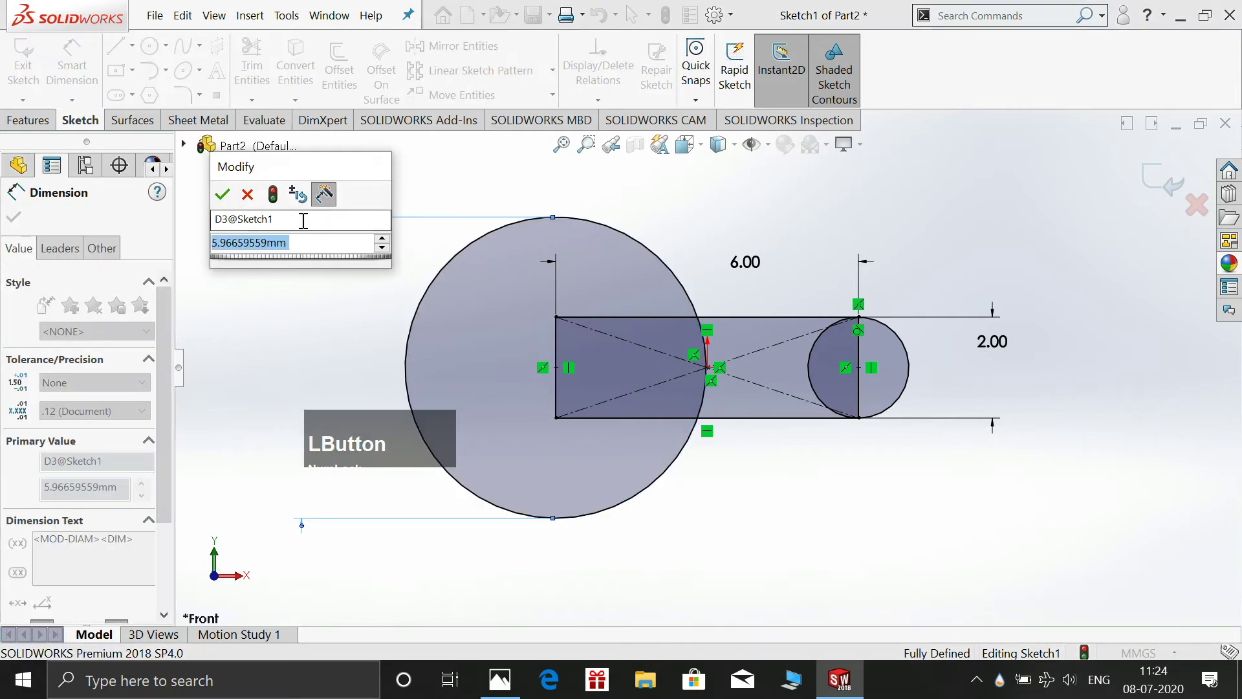
pyautogui.press('KP_5')
pyautogui.press('KP_Enter')
pyautogui.press('Escape')
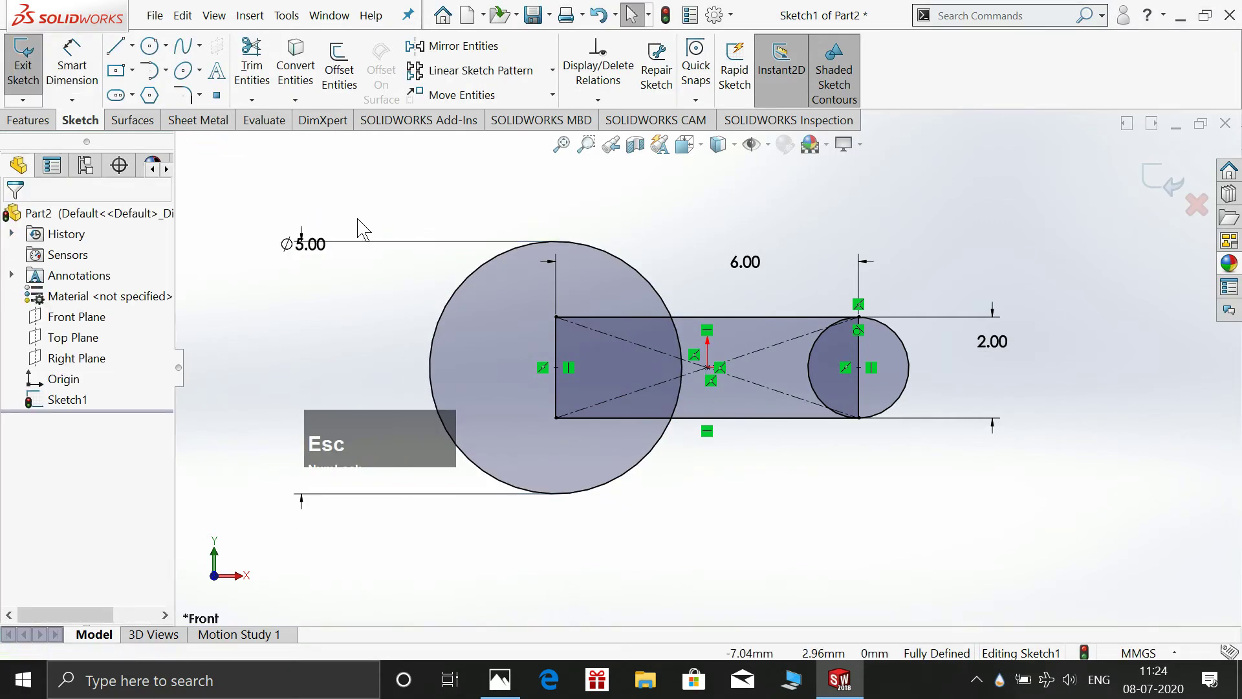
# Sketch a 3 Point Arc Slot inside the Ø5.00 circle and start its width dimension
pyautogui.click(137, 101)
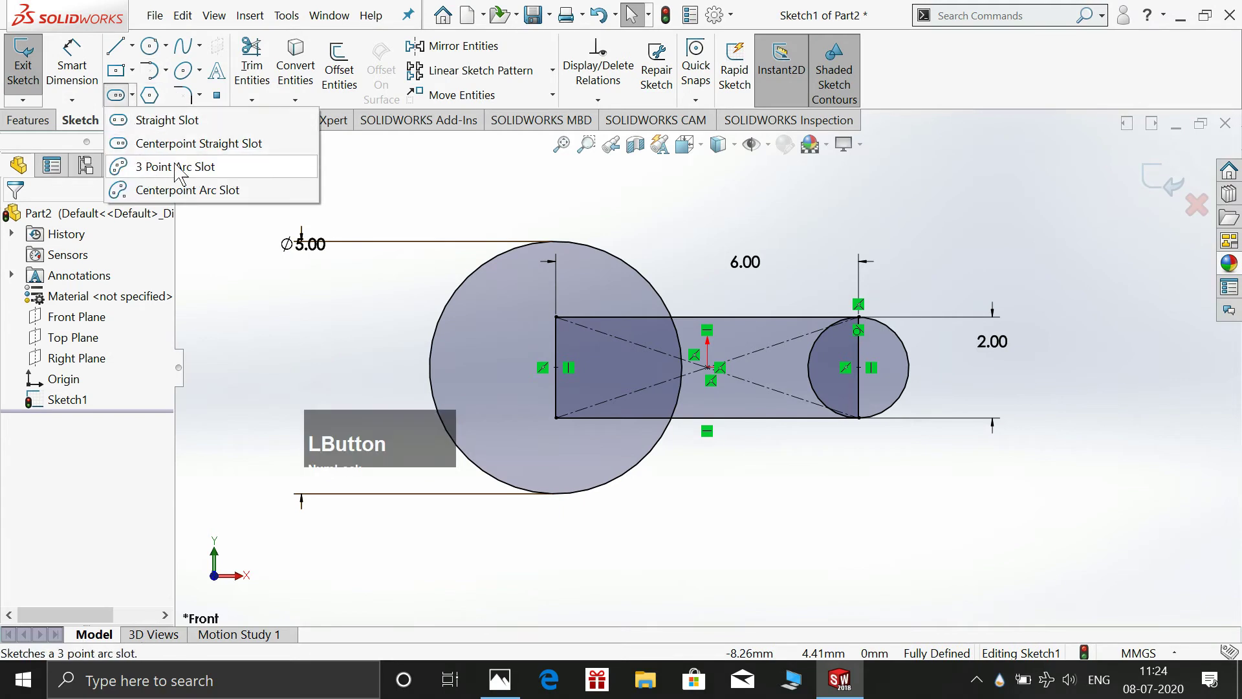
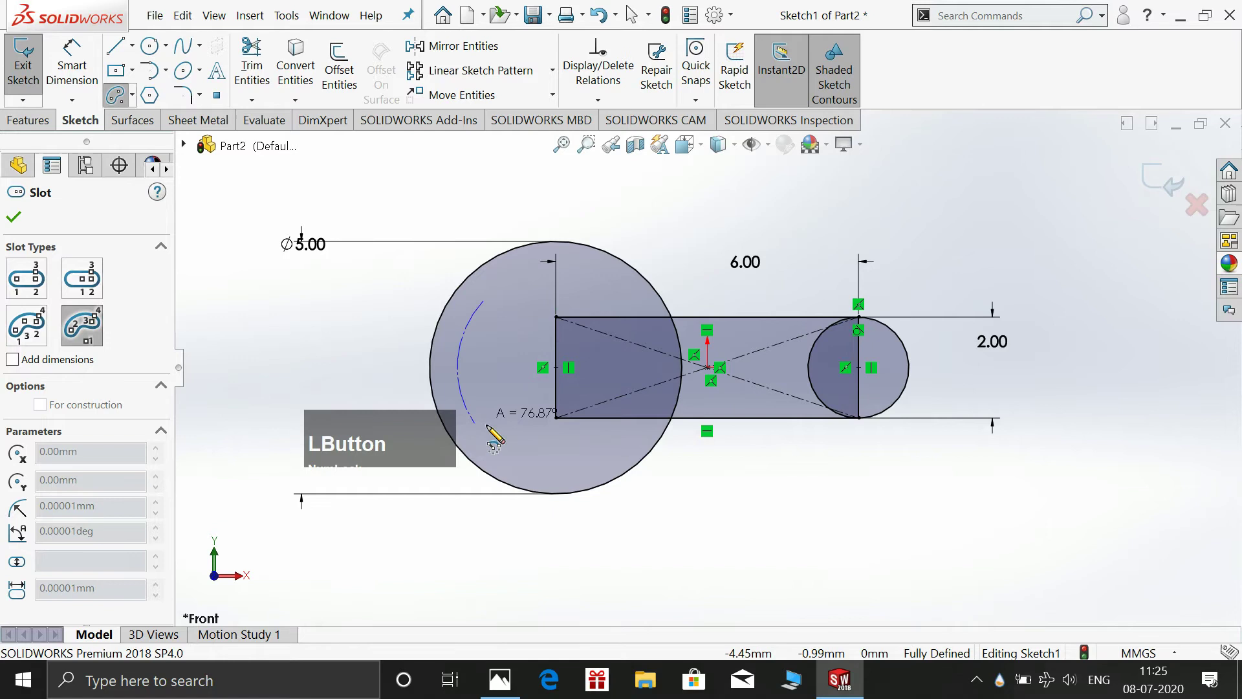
pyautogui.click(491, 435)
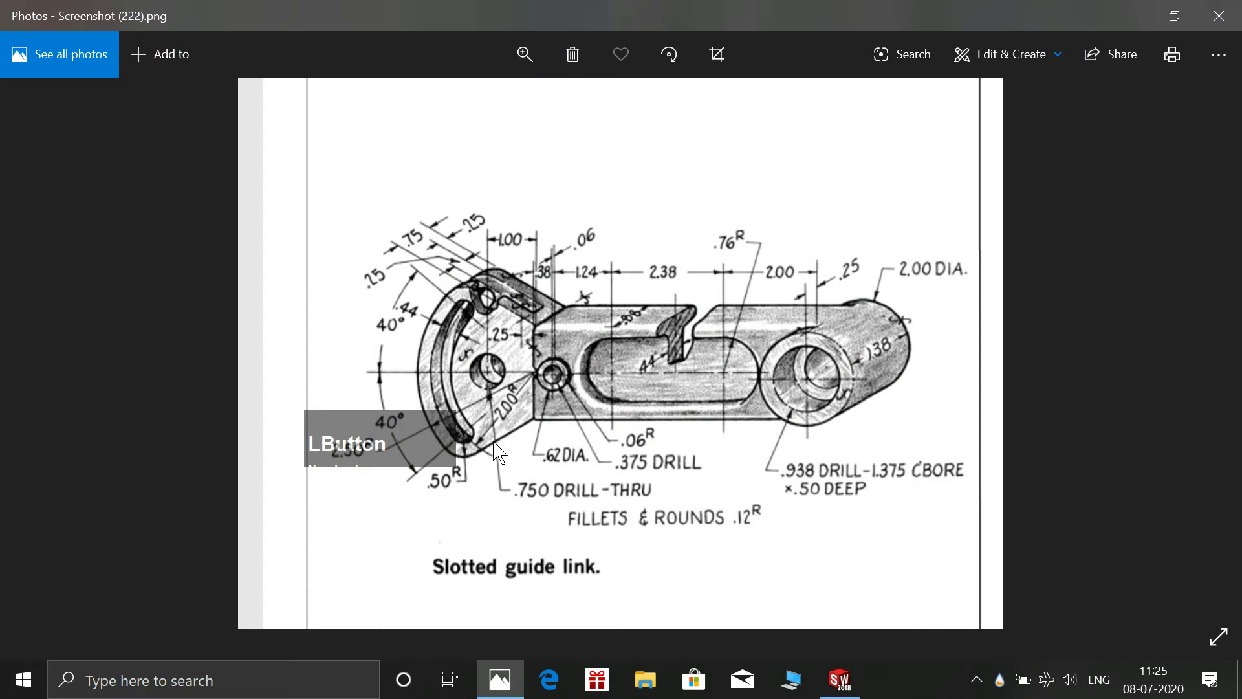
pyautogui.click(507, 678)
pyautogui.click(472, 408)
pyautogui.click(507, 388)
# Dimension the arc slot 0.44 wide with its arc dimension 2.00
pyautogui.press('KP_2')
pyautogui.press('KP_Enter')
pyautogui.press('Escape')
pyautogui.click(77, 71)
pyautogui.click(486, 327)
pyautogui.click(456, 314)
pyautogui.click(392, 299)
pyautogui.press('KP_0')
pyautogui.press('KP_Decimal')
pyautogui.press('KP_4')
pyautogui.press('KP_Enter')
pyautogui.press('Escape')
# Draw a horizontal centreline from the slot end out past the large circle
pyautogui.click(138, 56)
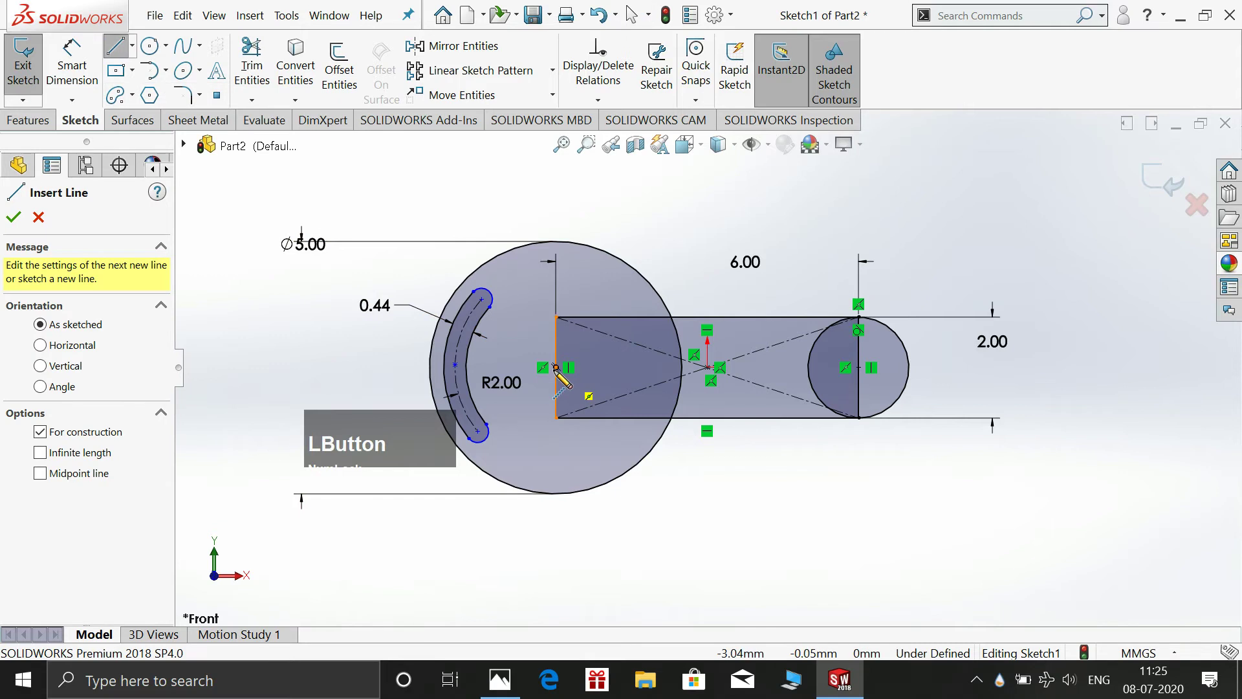
pyautogui.click(635, 15)
pyautogui.press('Escape')
pyautogui.click(136, 50)
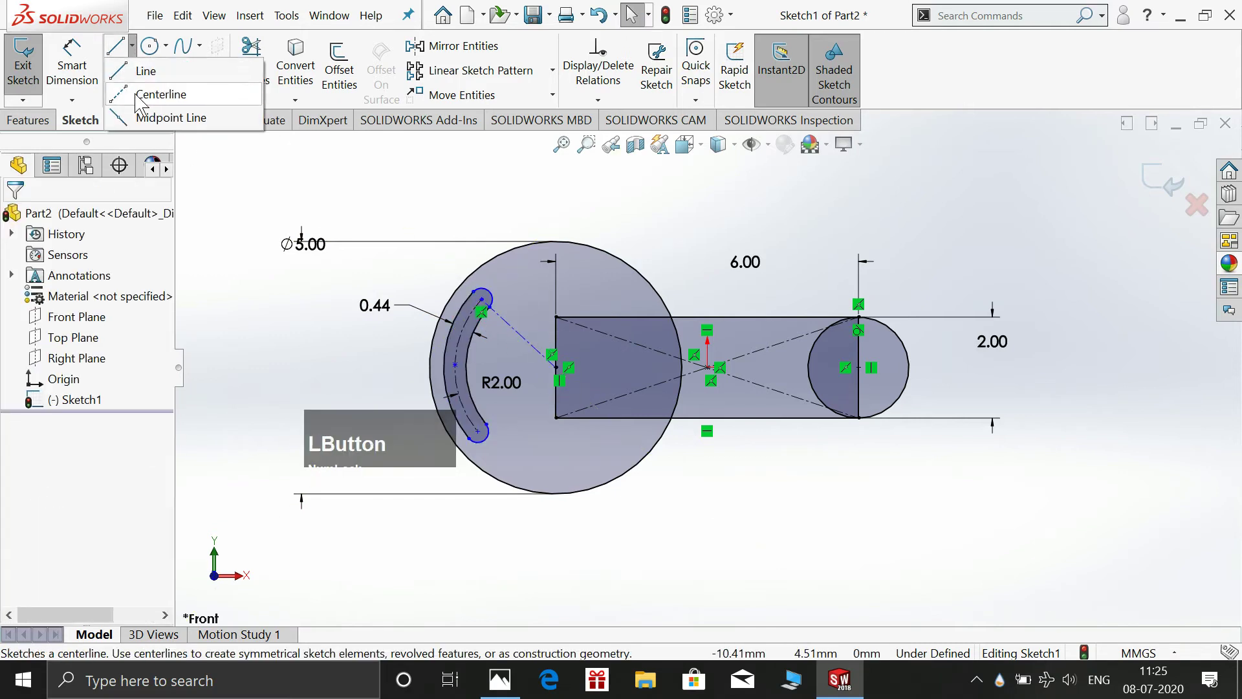
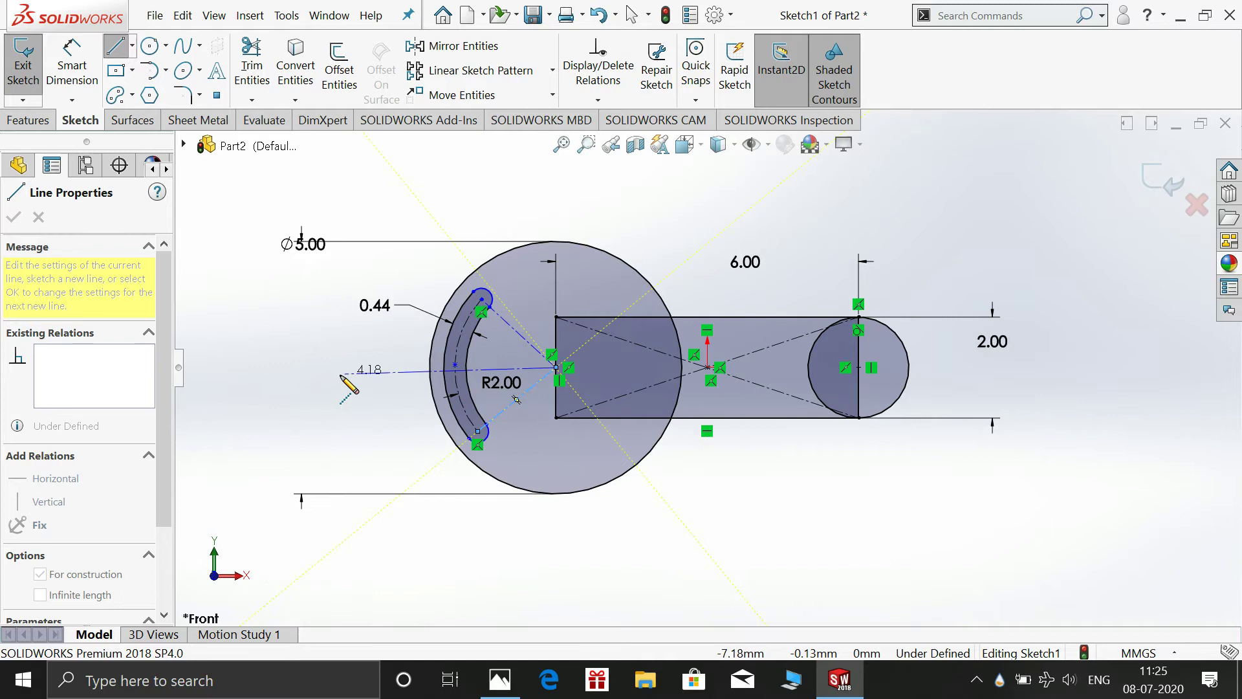
pyautogui.click(635, 15)
pyautogui.press('Escape')
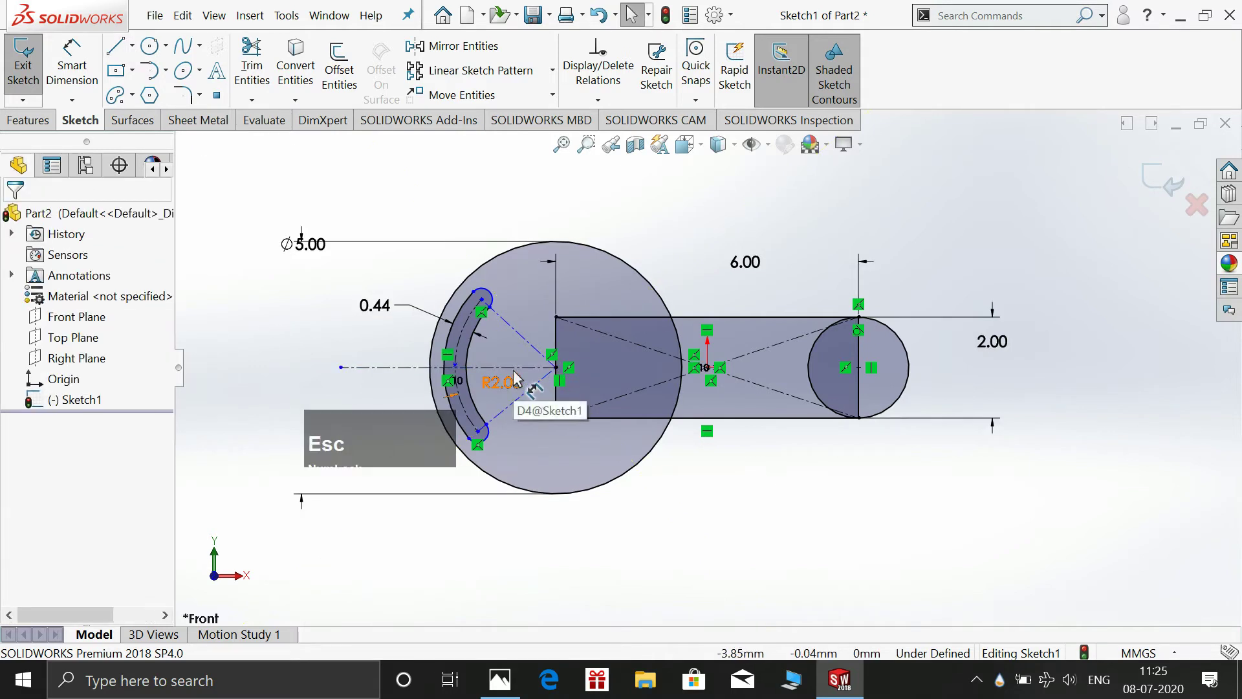
# Make the point coincident with the centreline and dimension the slot at 40°, fully defining the sketch
pyautogui.click(460, 368)
pyautogui.click(464, 371)
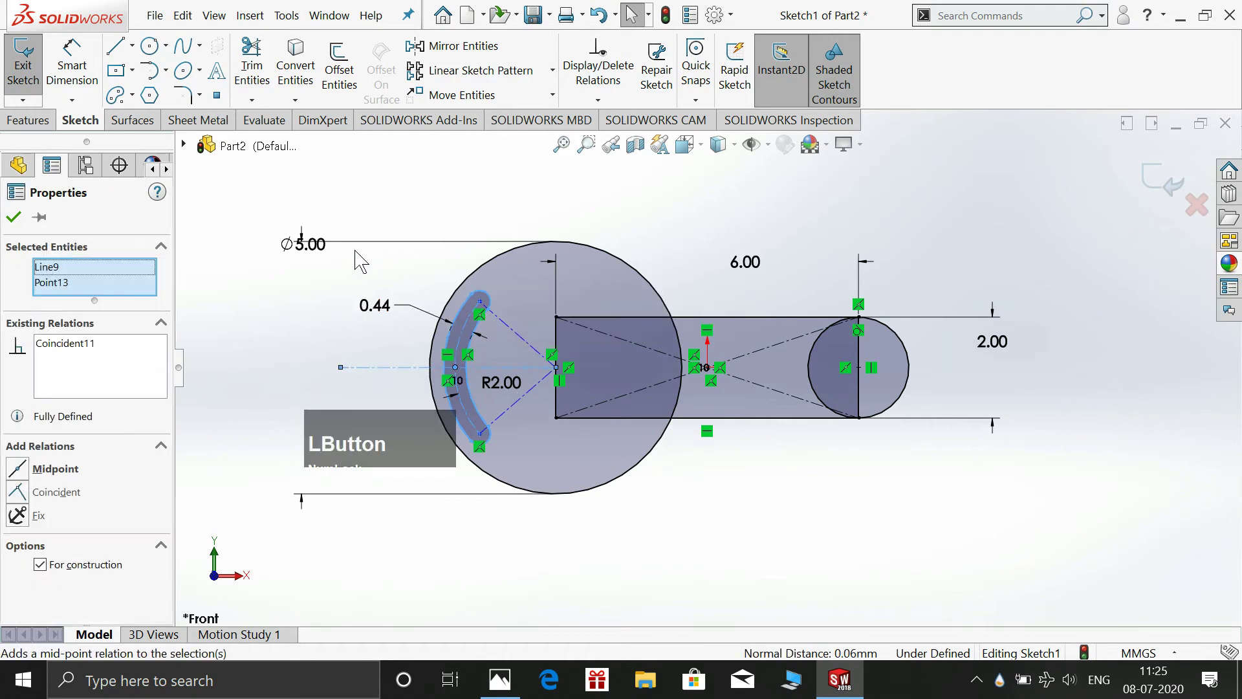
pyautogui.click(363, 265)
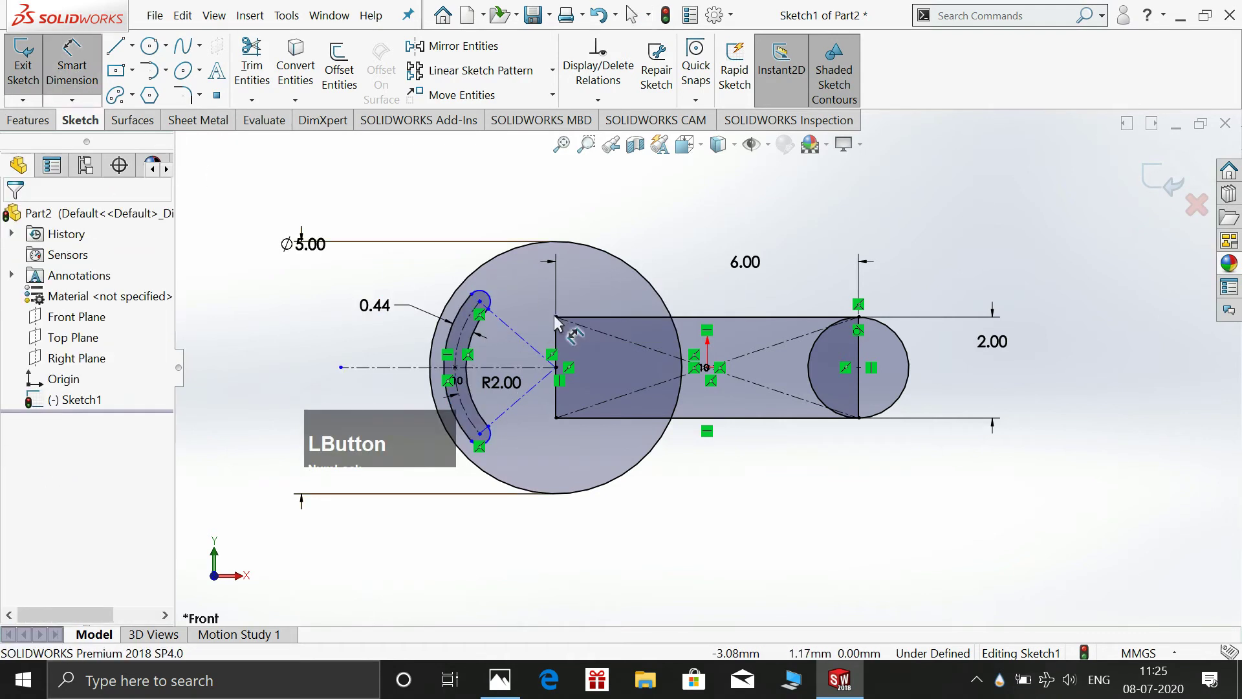
pyautogui.click(514, 371)
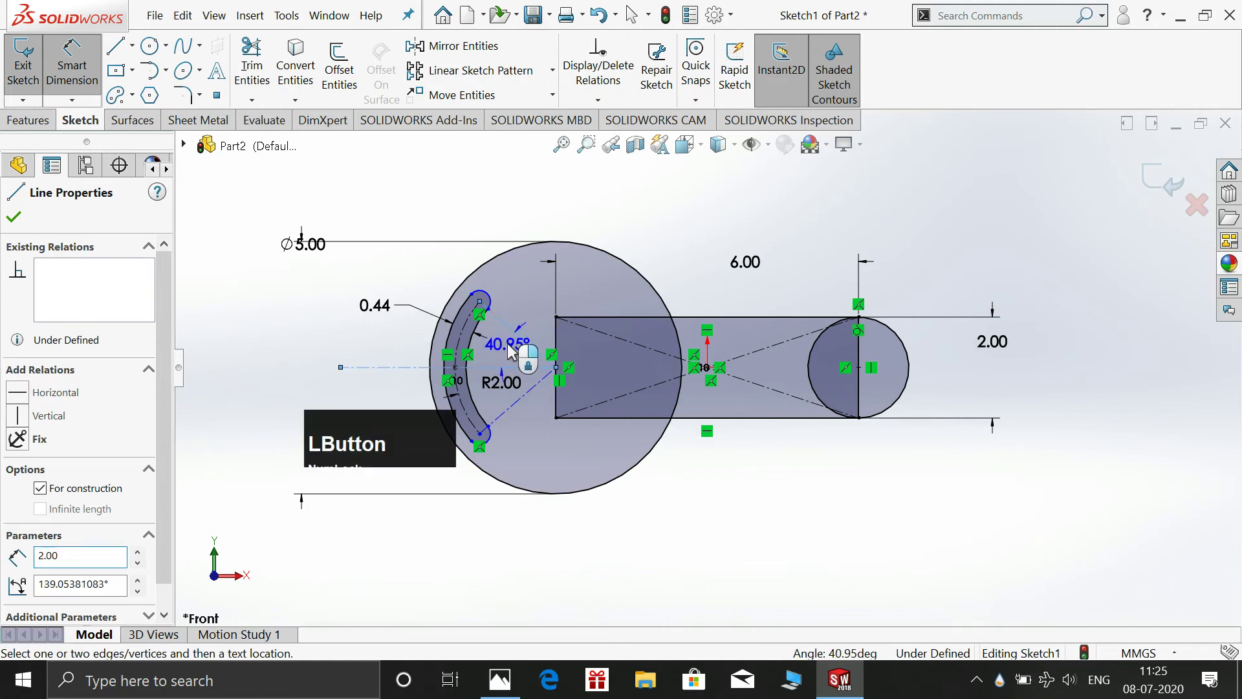
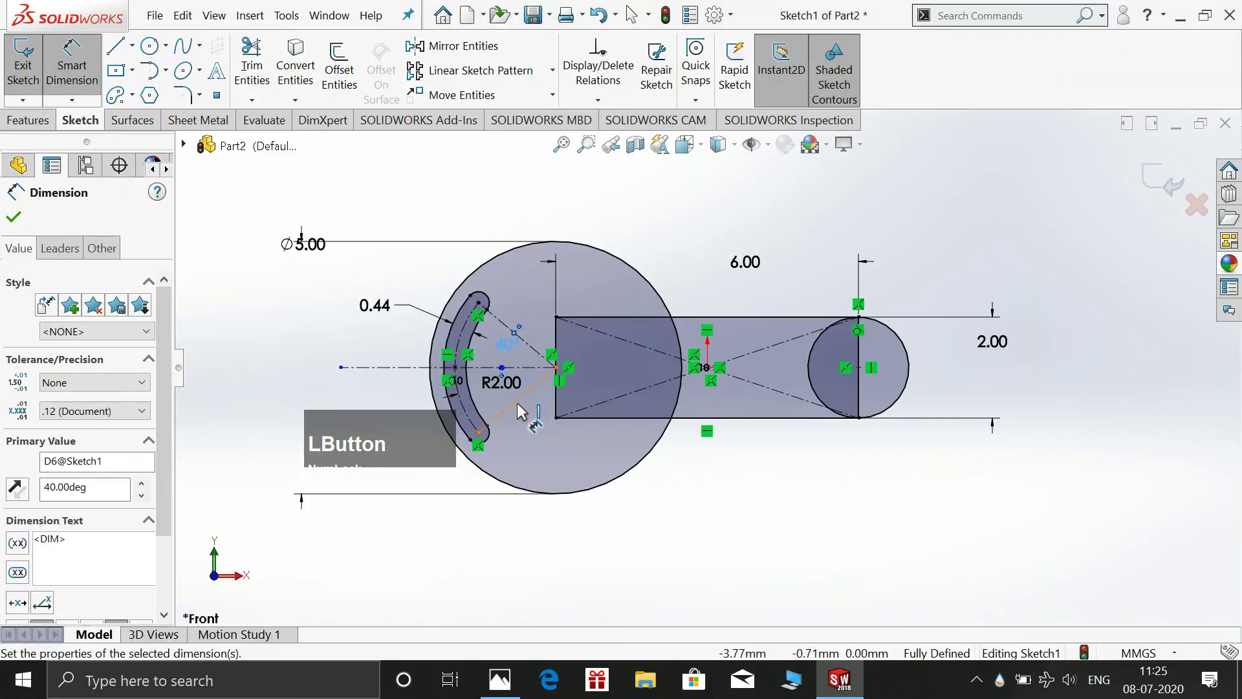
pyautogui.press('Escape')
pyautogui.scroll(-3)
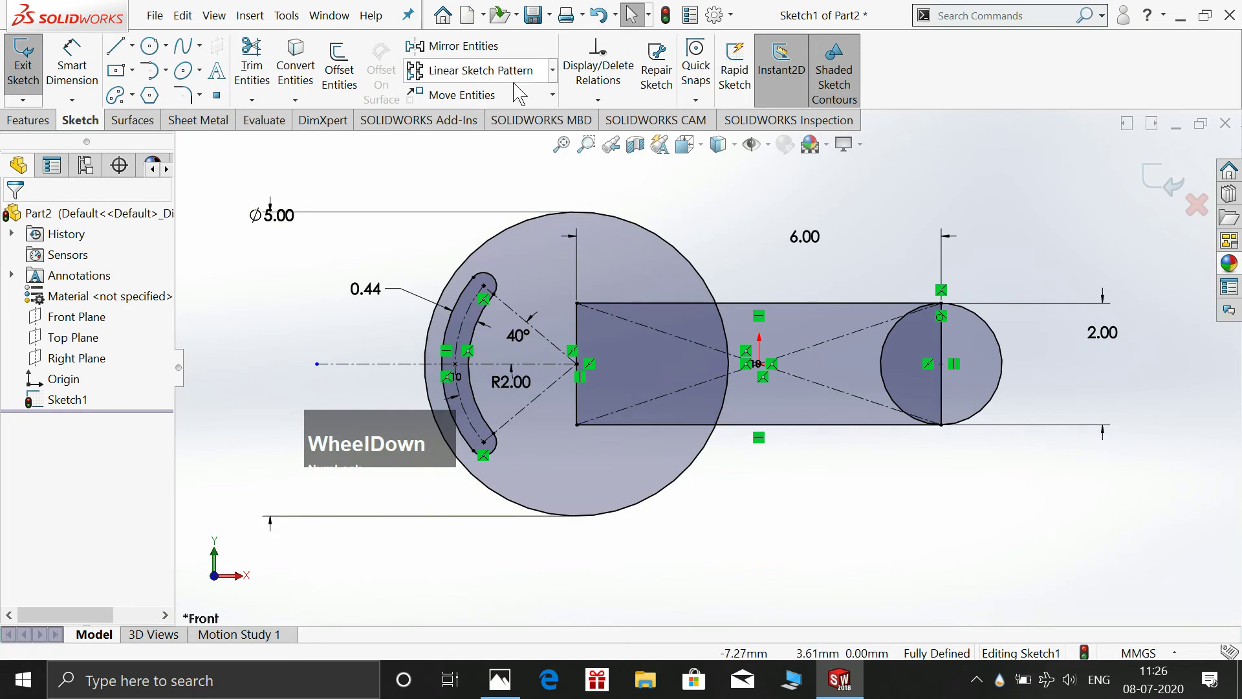
# Draw Ø1.00 circles at the slot's upper and lower ends
pyautogui.click(166, 53)
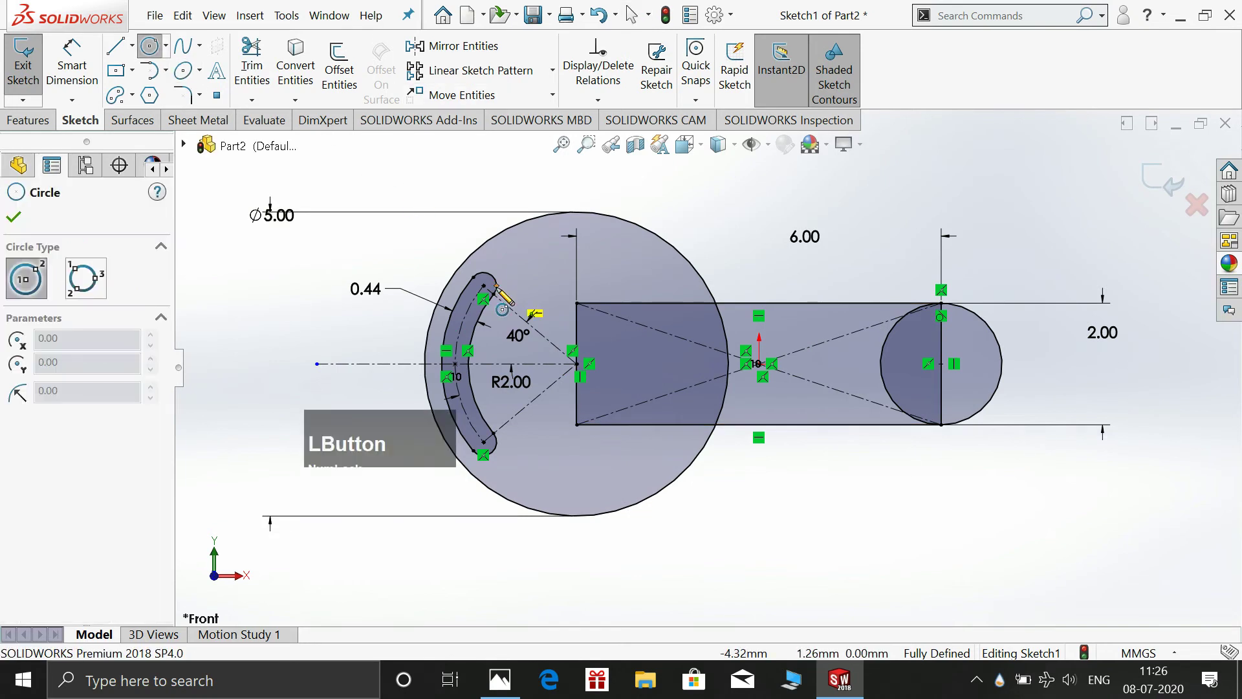
pyautogui.click(635, 15)
pyautogui.press('Escape')
pyautogui.click(154, 44)
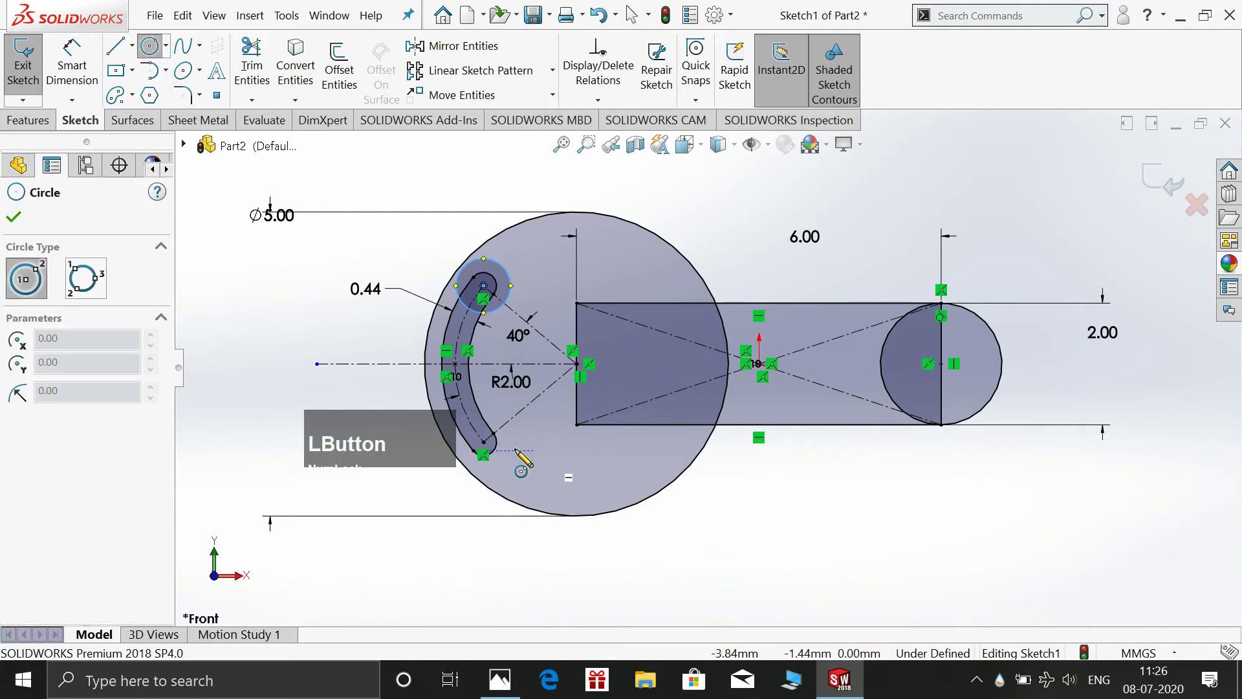
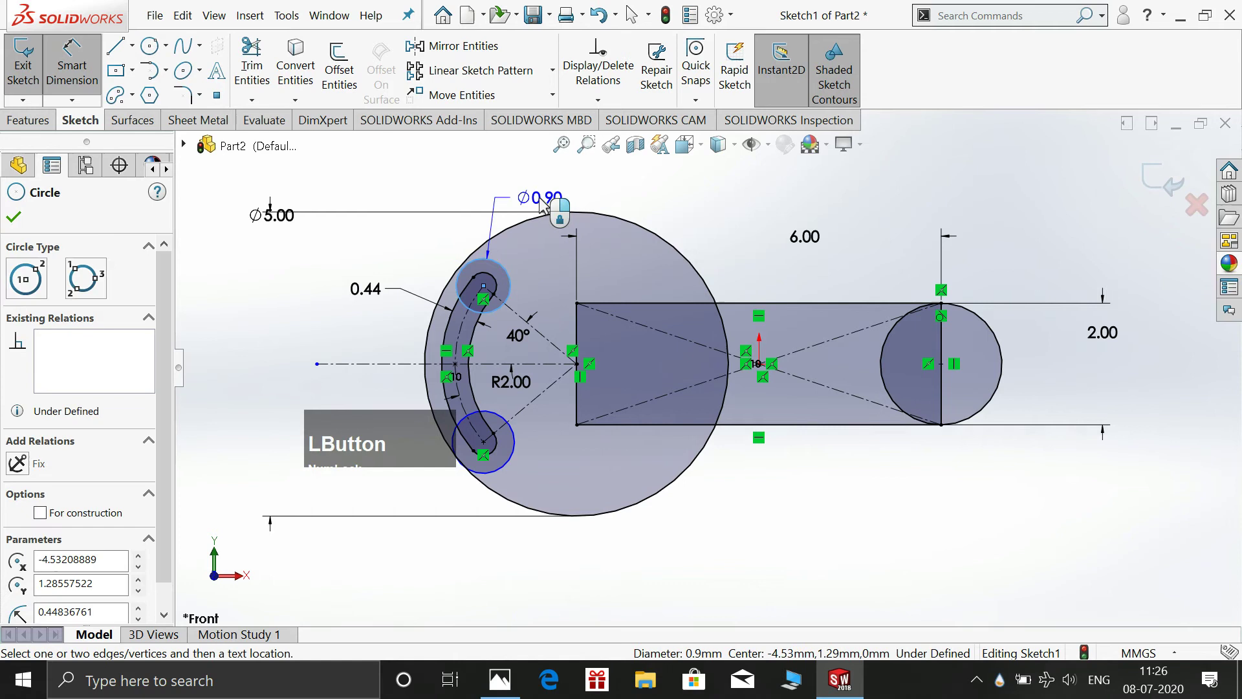
pyautogui.click(513, 166)
pyautogui.press('KP_1')
pyautogui.press('KP_Enter')
pyautogui.press('KP_Enter')
pyautogui.press('Escape')
# Draw a line from the small circle to the rectangle corner and make it tangent to the arc
pyautogui.click(514, 303)
pyautogui.click(518, 444)
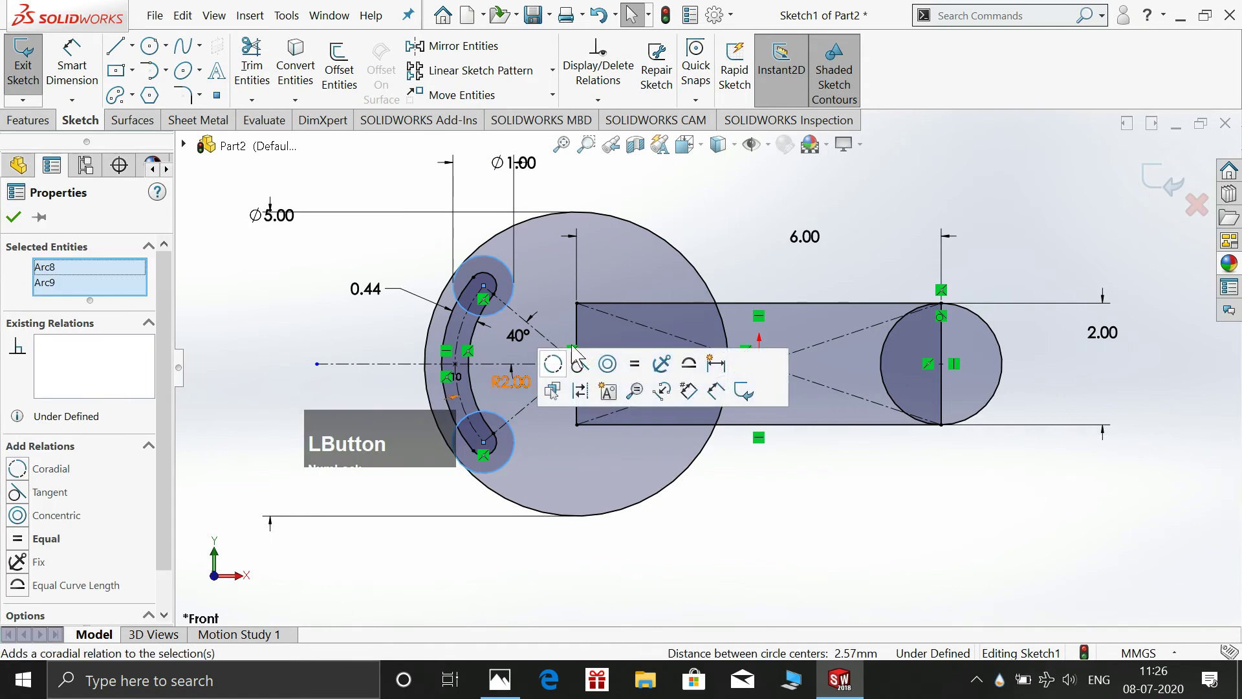
pyautogui.click(718, 203)
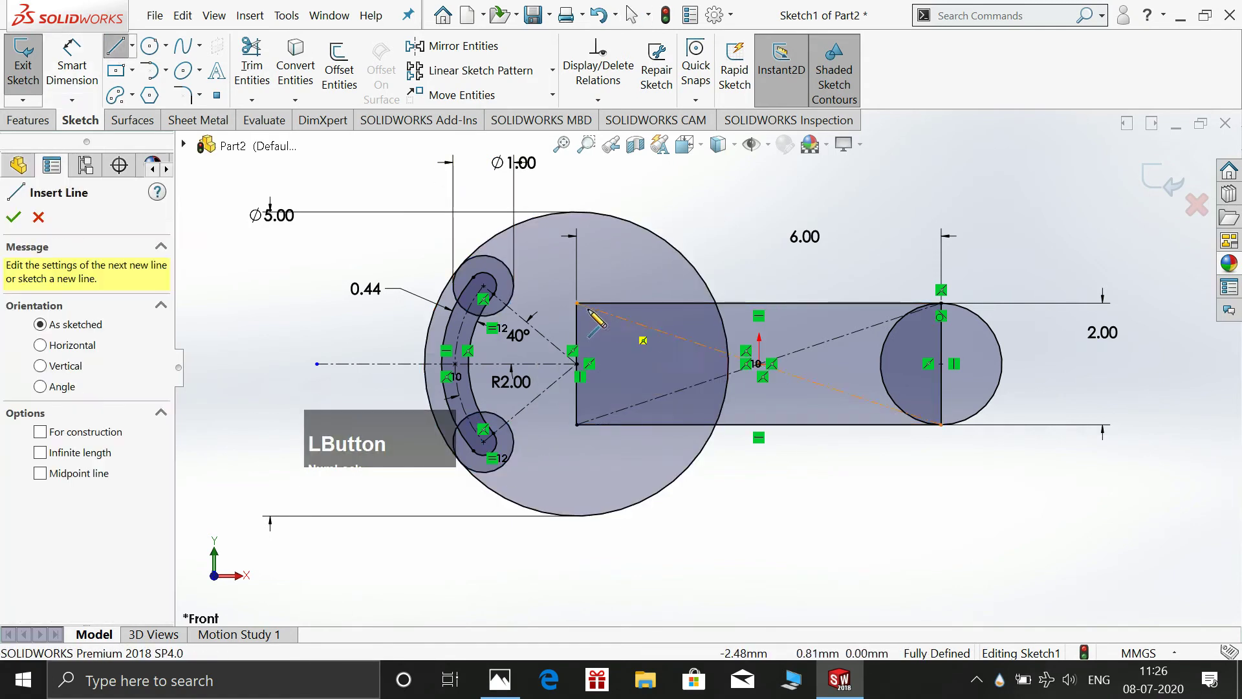
pyautogui.click(636, 15)
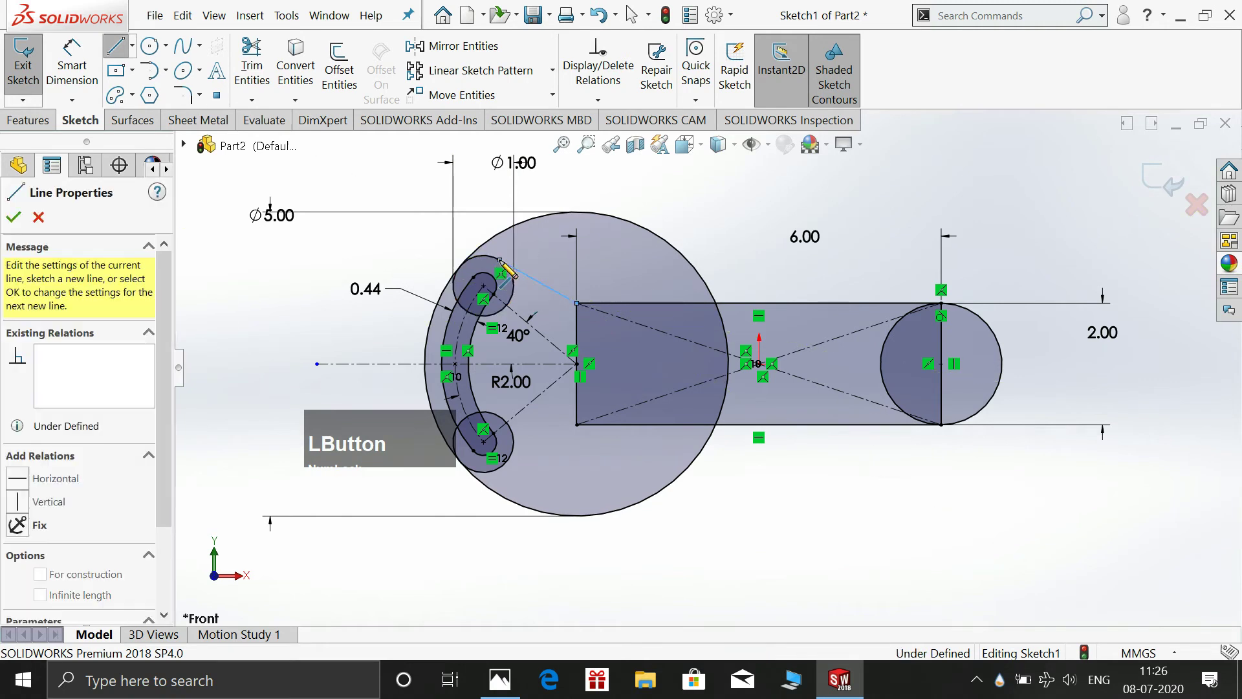
pyautogui.press('`')
pyautogui.press('Escape')
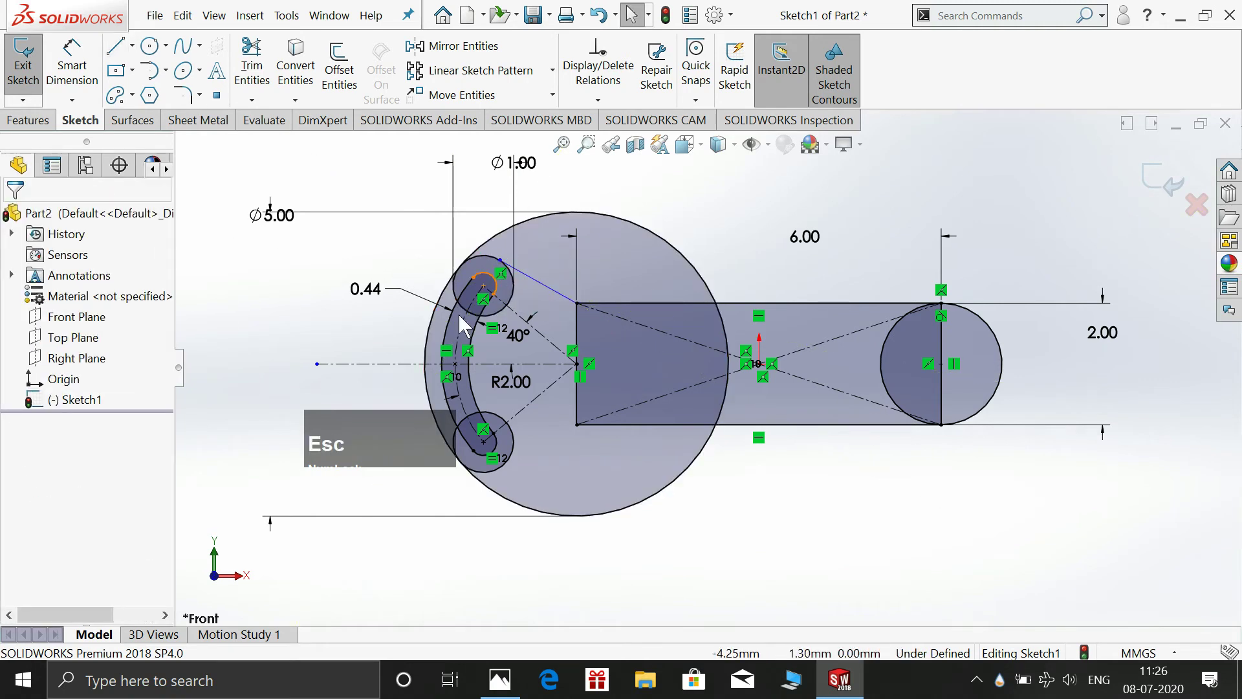
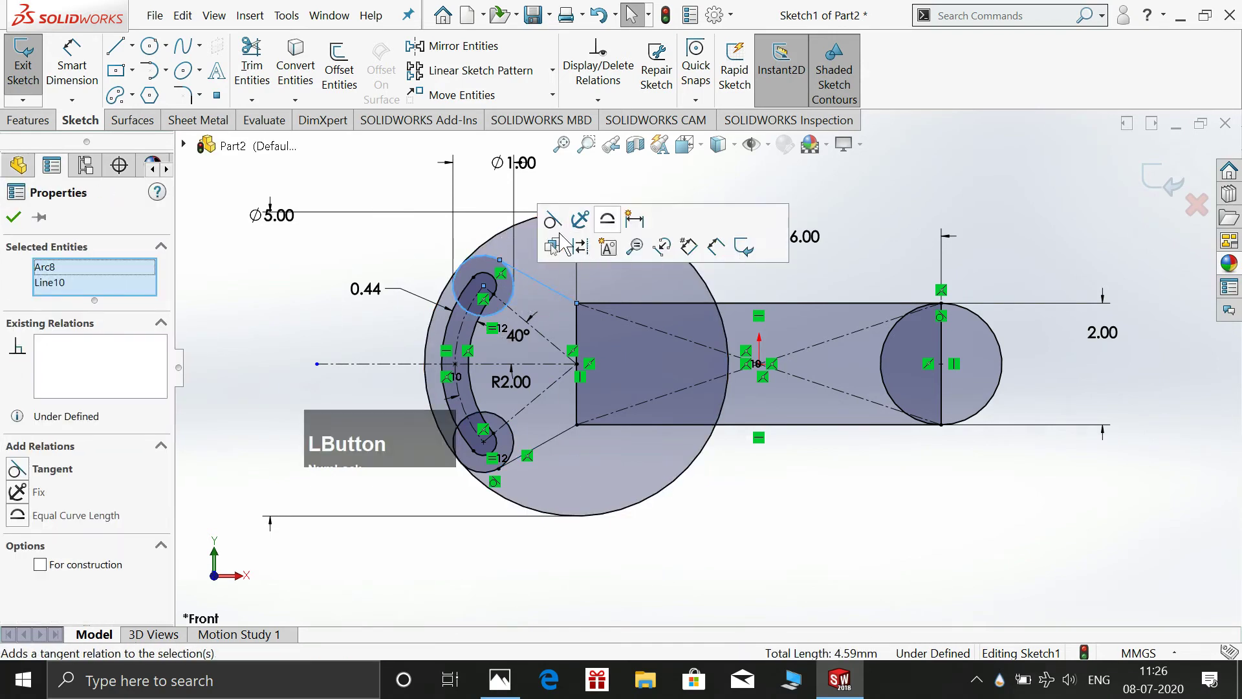
pyautogui.press('Escape')
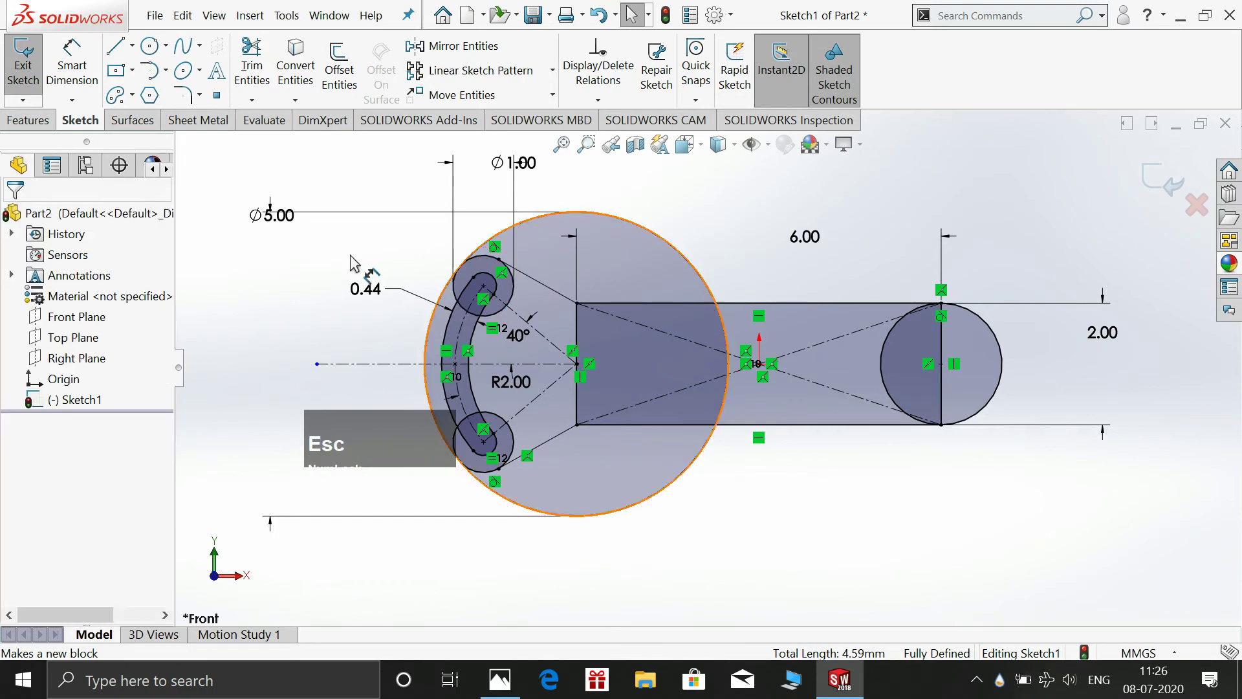
# Power trim the excess portions of the Ø5.00 circle
pyautogui.click(257, 56)
pyautogui.click(667, 226)
pyautogui.scroll(-3)
pyautogui.click(718, 342)
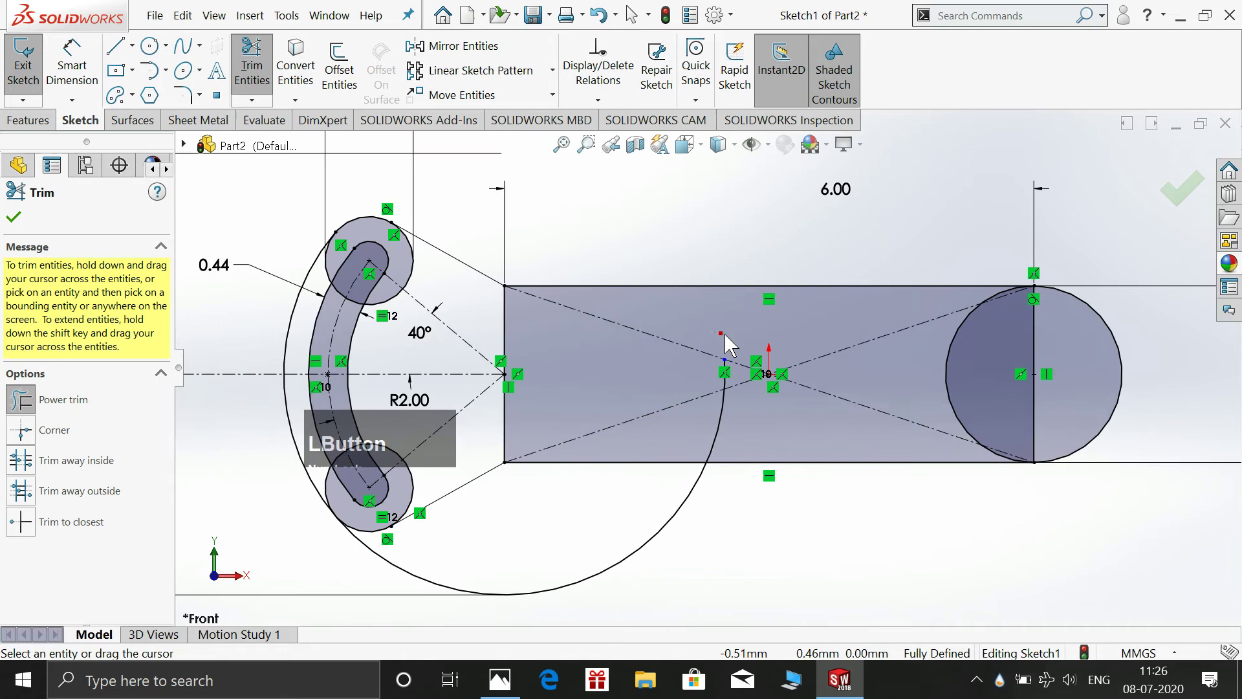
pyautogui.click(717, 382)
pyautogui.click(753, 421)
pyautogui.scroll(3)
pyautogui.scroll(-3)
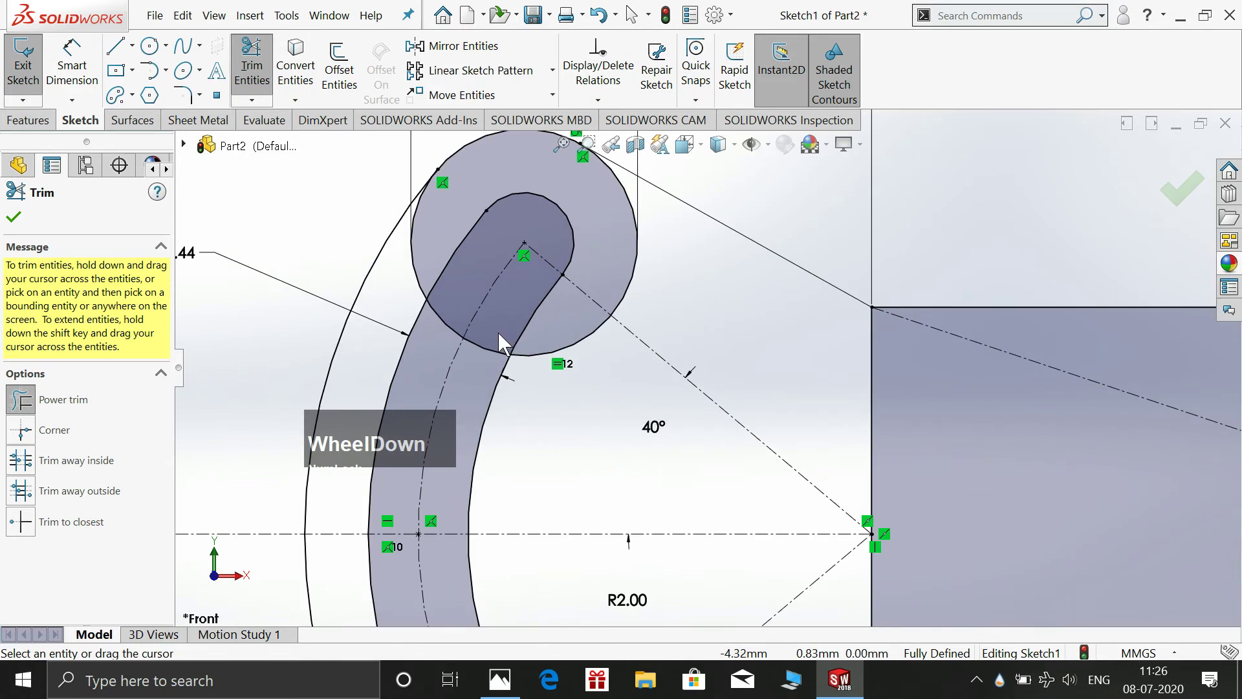
# Trim the Ø1.00 end circles back to arcs joining the tangent lines, leaving a clean slot outline
pyautogui.click(549, 339)
pyautogui.click(629, 265)
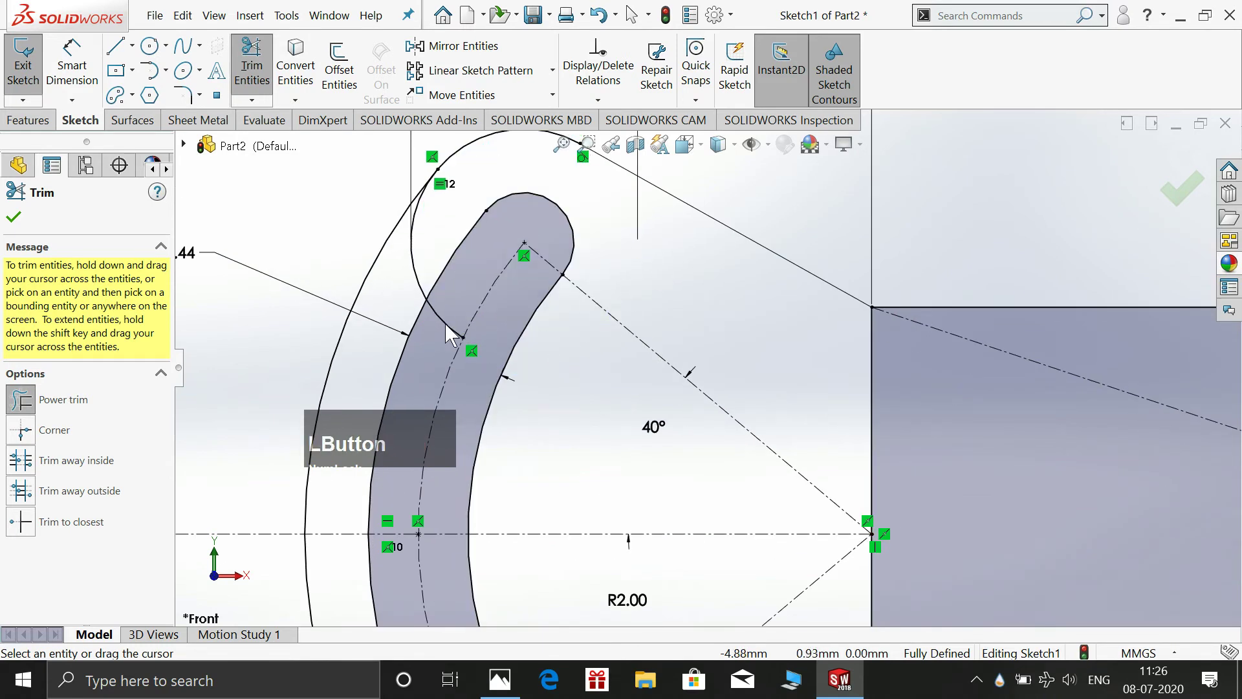
pyautogui.click(416, 279)
pyautogui.scroll(3)
pyautogui.scroll(-3)
pyautogui.click(665, 399)
pyautogui.click(597, 280)
pyautogui.click(546, 289)
pyautogui.click(518, 323)
pyautogui.click(487, 367)
pyautogui.scroll(3)
pyautogui.press('Escape')
pyautogui.scroll(3)
pyautogui.scroll(-3)
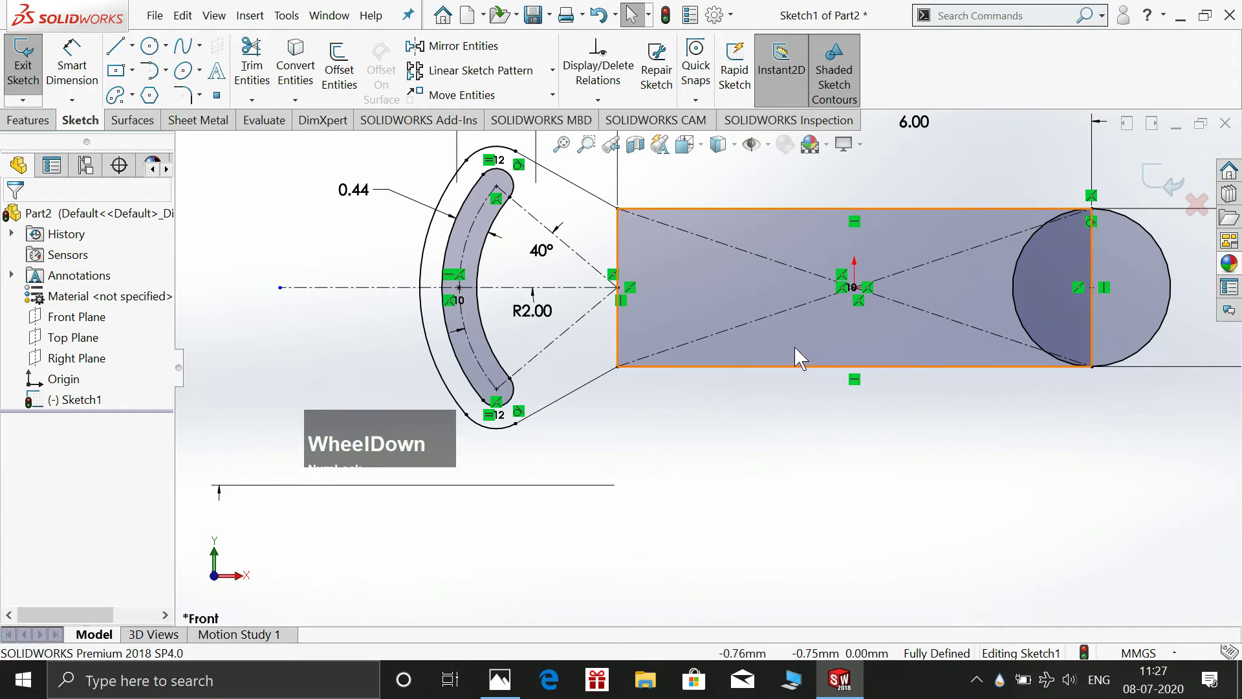
# Sketch a Centerpoint Straight Slot along the arm centreline, 2.38 between centres with R0.76 ends
pyautogui.click(140, 106)
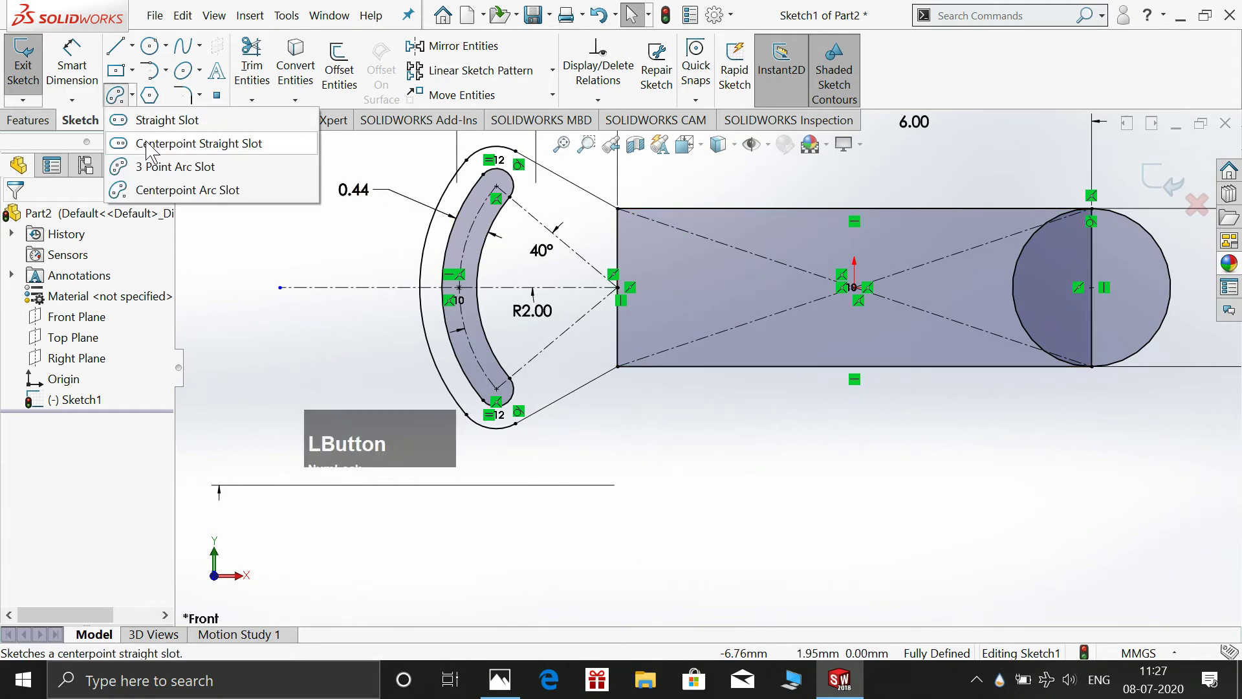
pyautogui.click(152, 146)
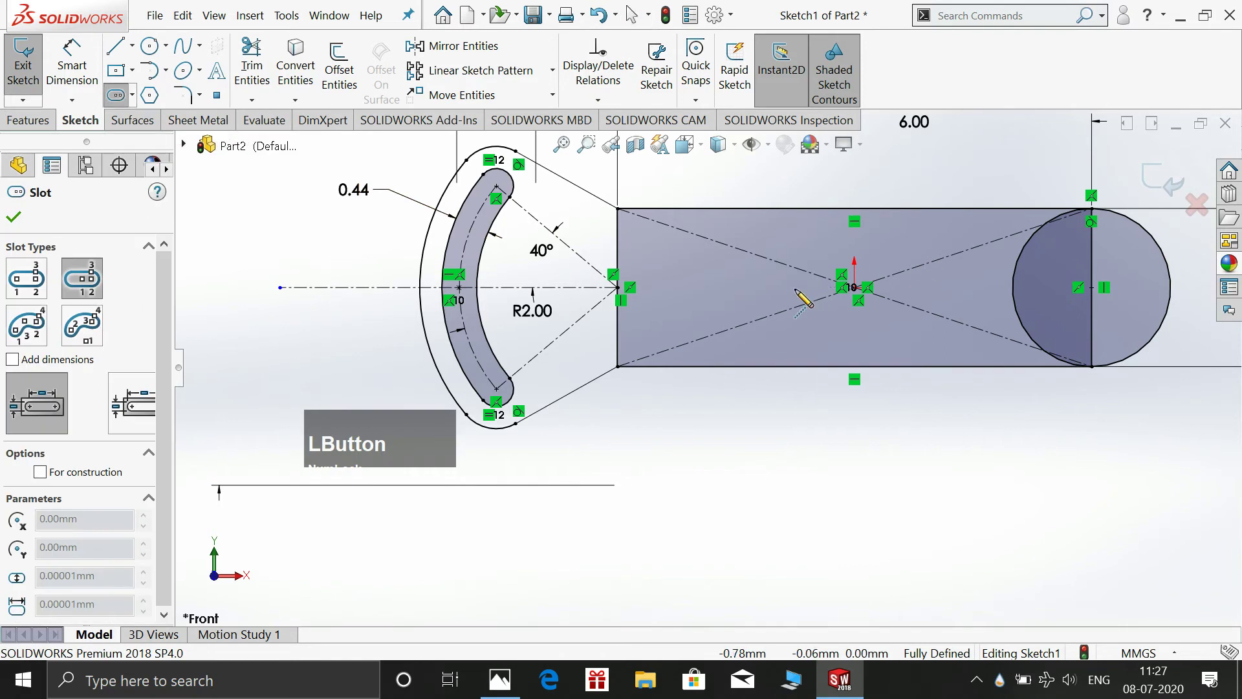
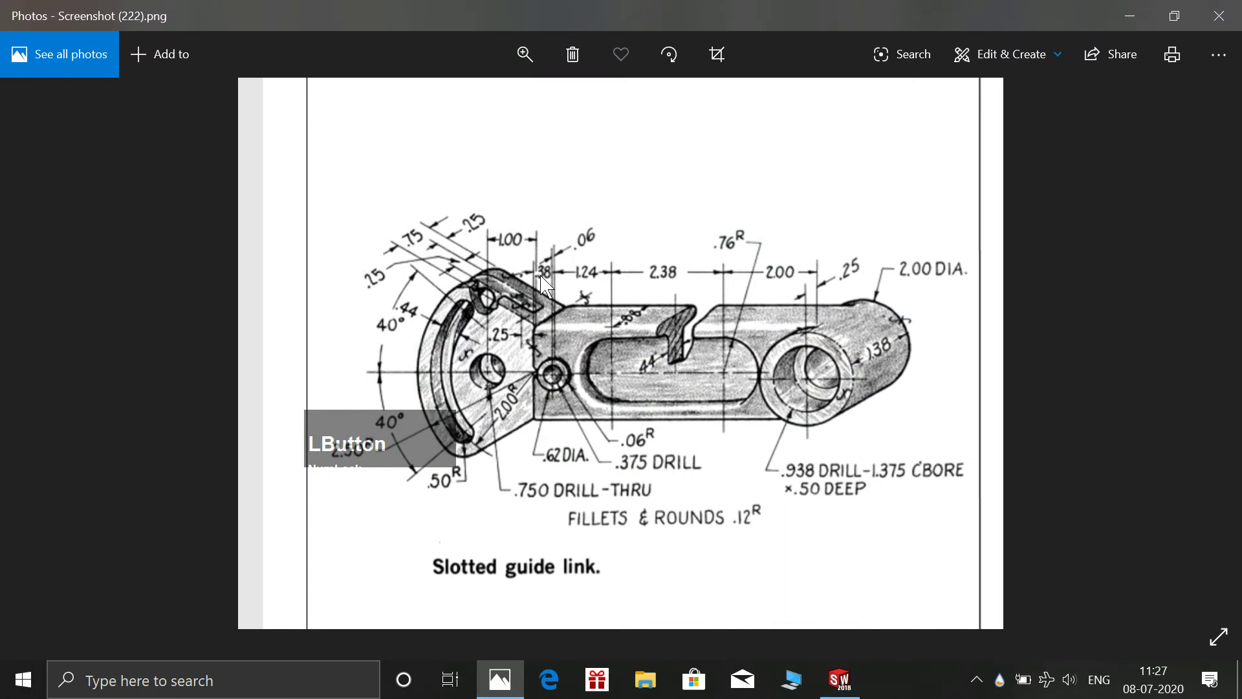
pyautogui.click(495, 678)
pyautogui.click(622, 345)
pyautogui.click(685, 293)
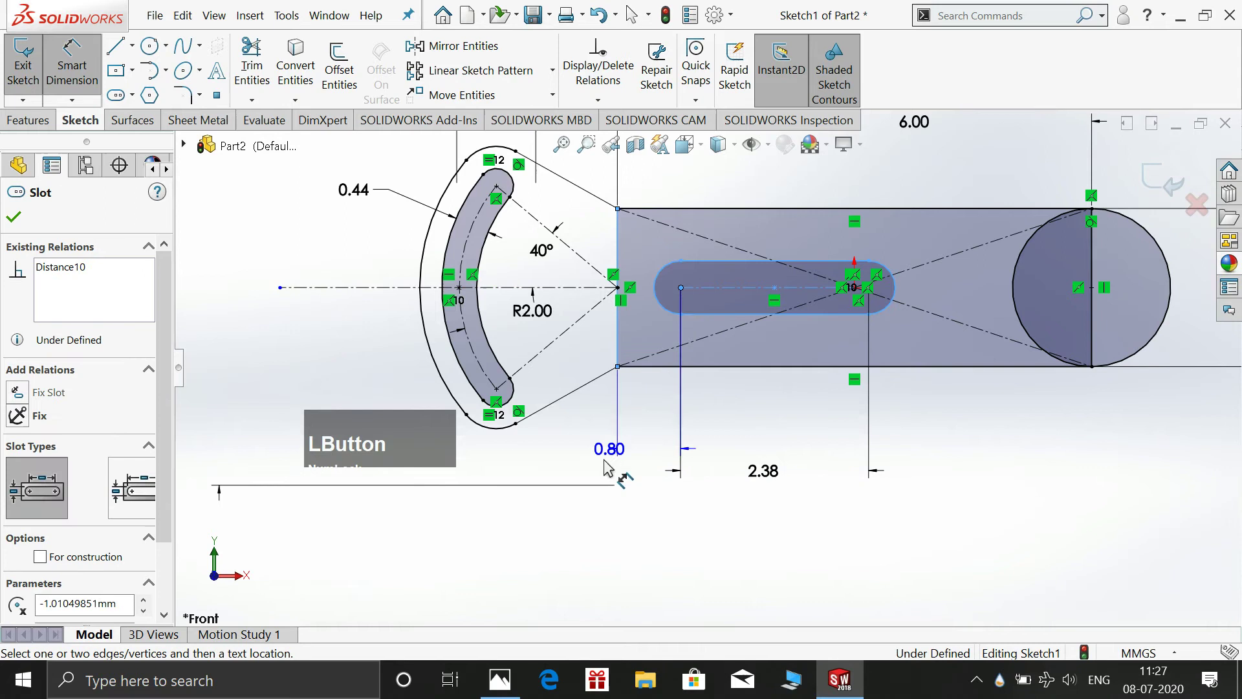
# Dimension the slot 0.38+1.24 (1.62) from the arm edge, then bring up the reference drawing in Photos
pyautogui.click(583, 470)
pyautogui.press('KP_0')
pyautogui.press('KP_Decimal')
pyautogui.press('KP_3')
pyautogui.press('KP_Add')
pyautogui.press('KP_1')
pyautogui.press('KP_Decimal')
pyautogui.press('KP_2')
pyautogui.press('Return')
pyautogui.press('Escape')
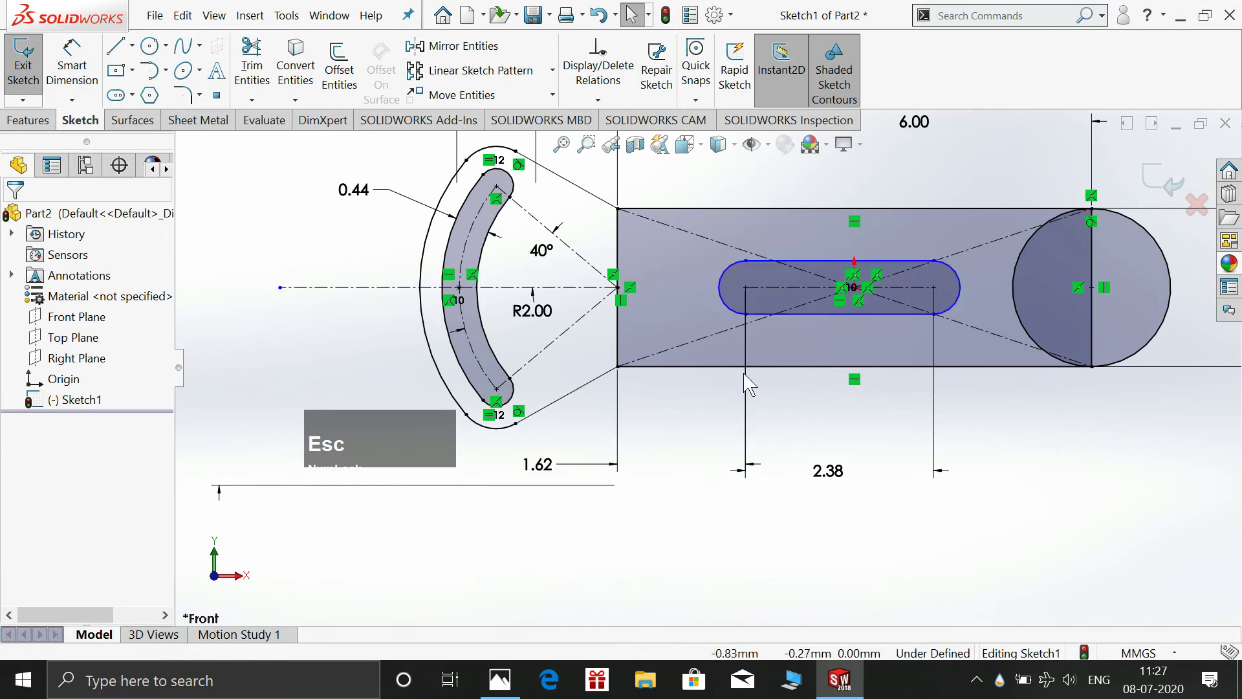
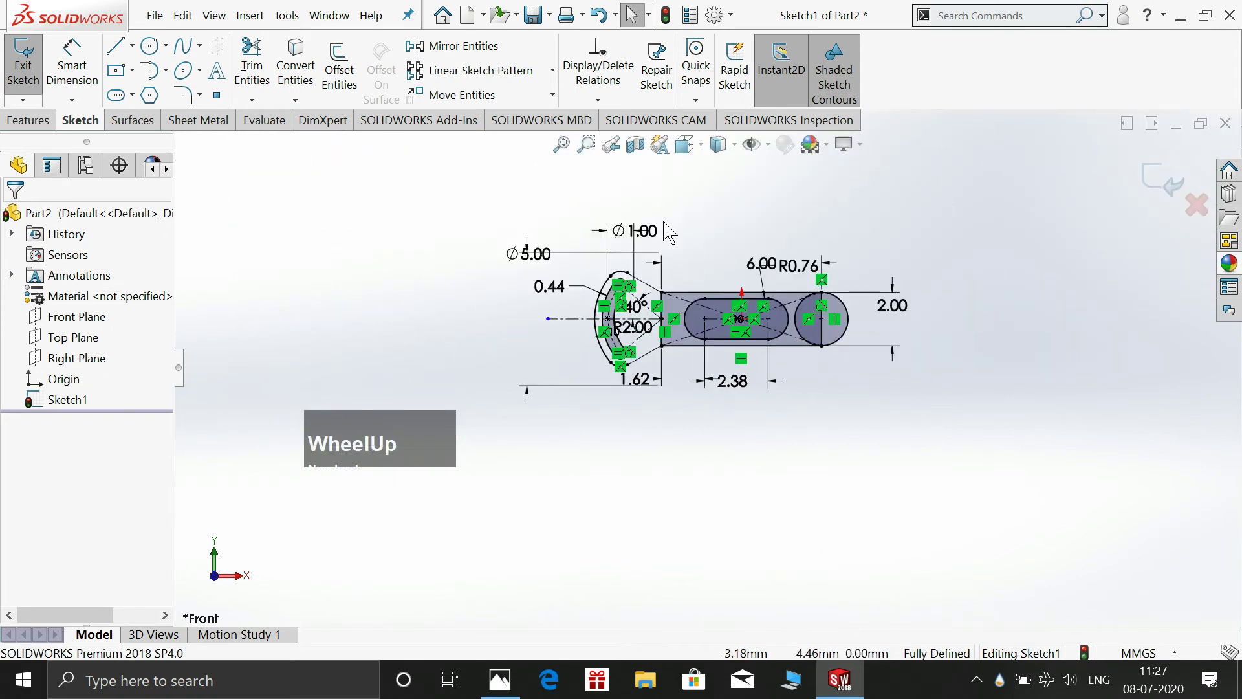
pyautogui.scroll(-3)
pyautogui.click(154, 46)
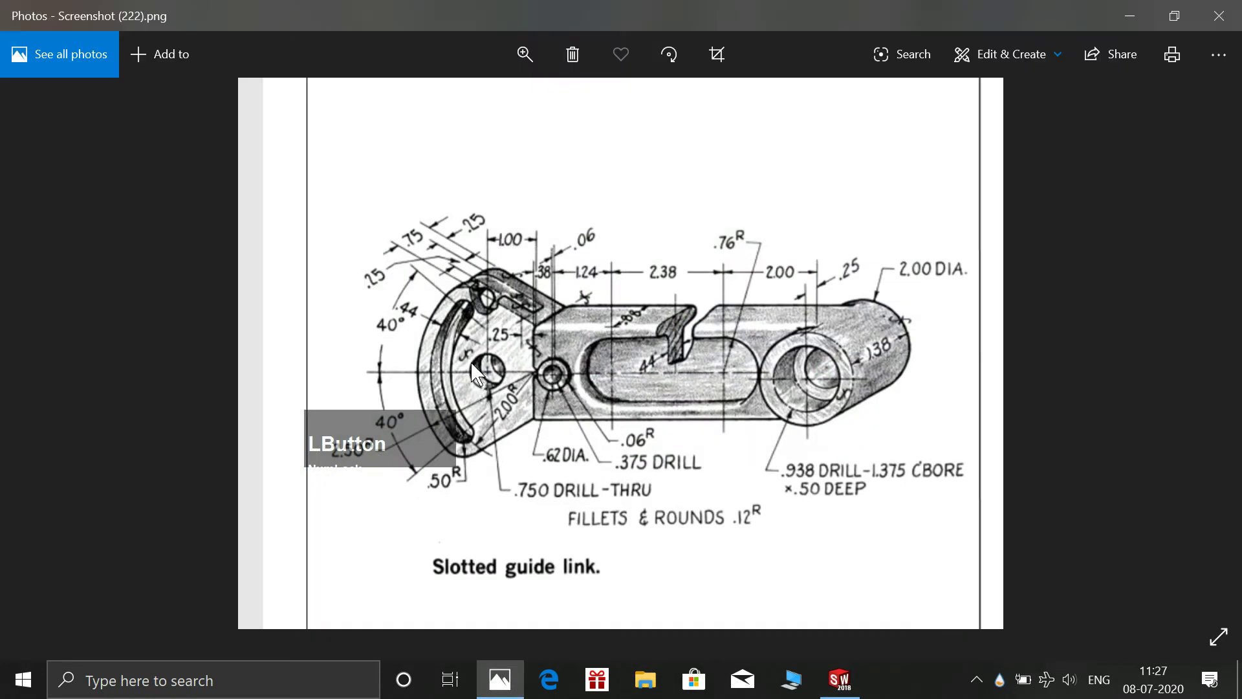
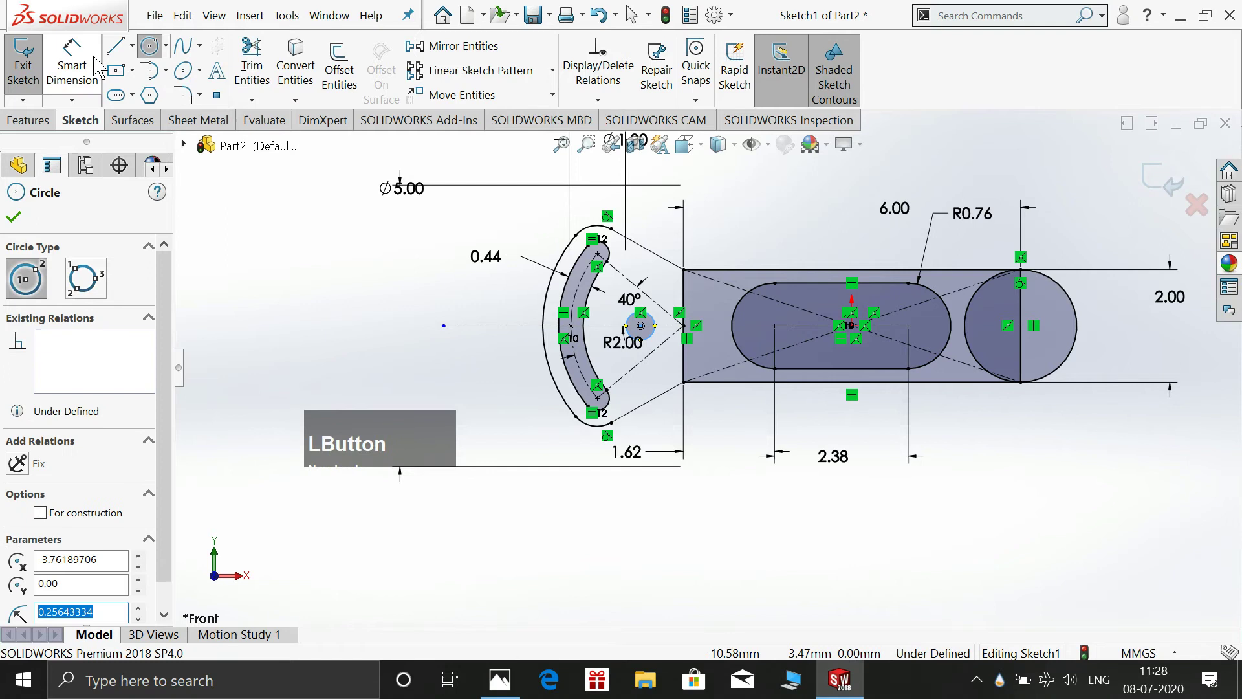
# Draw a Ø0.75 hole circle at the slot arc's centre
pyautogui.click(657, 339)
pyautogui.click(732, 506)
pyautogui.press('KP_0')
pyautogui.press('KP_Decimal')
pyautogui.press('KP_7')
pyautogui.press('Return')
pyautogui.press('Escape')
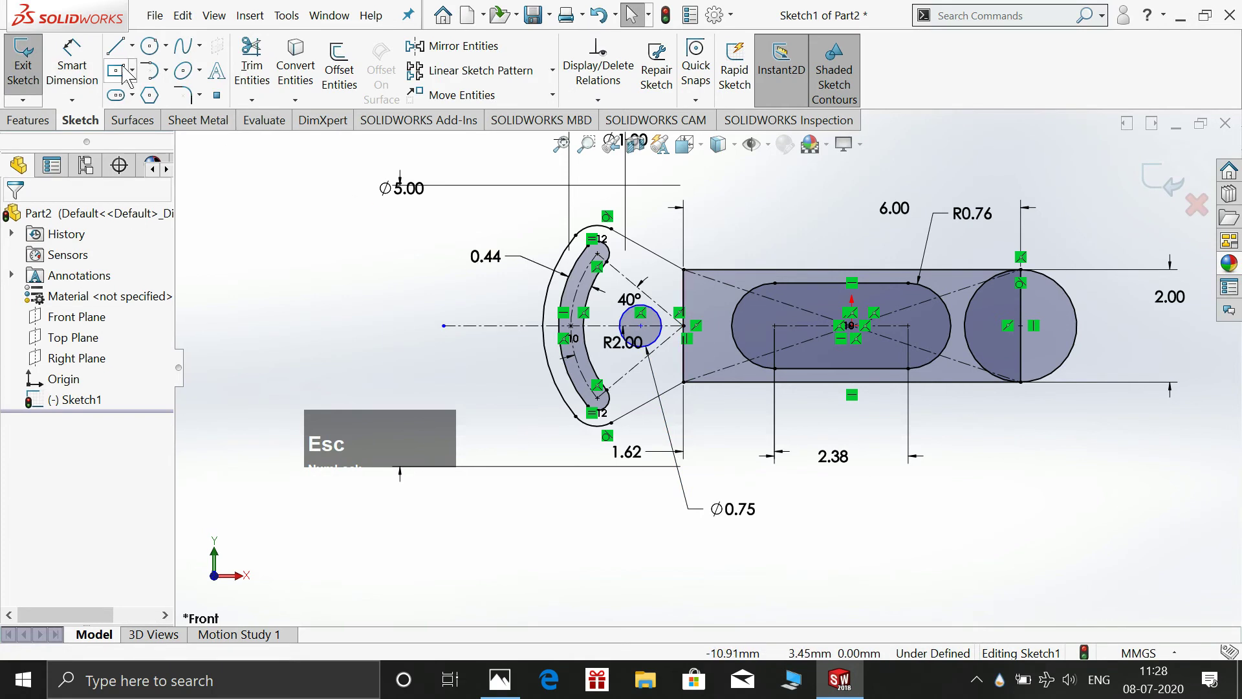
# Smart Dimension the arm's left end edge, placing the hole 1.00 from it and fully defining the sketch
pyautogui.click(88, 72)
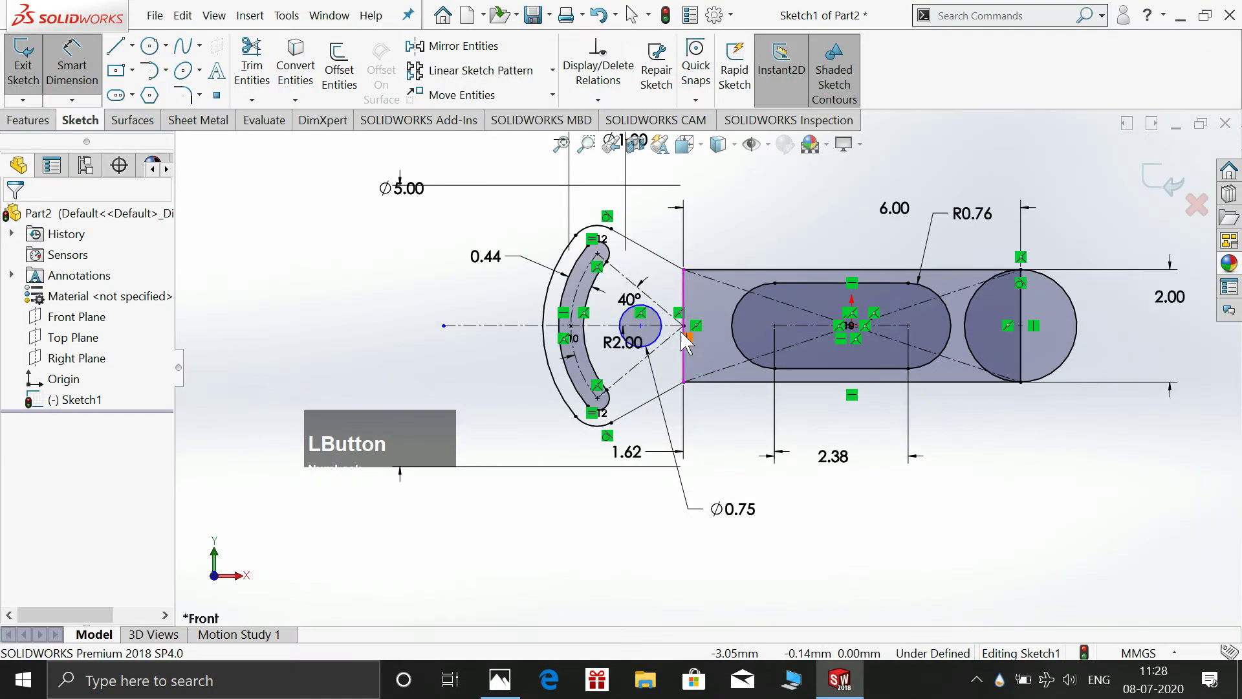
pyautogui.click(684, 367)
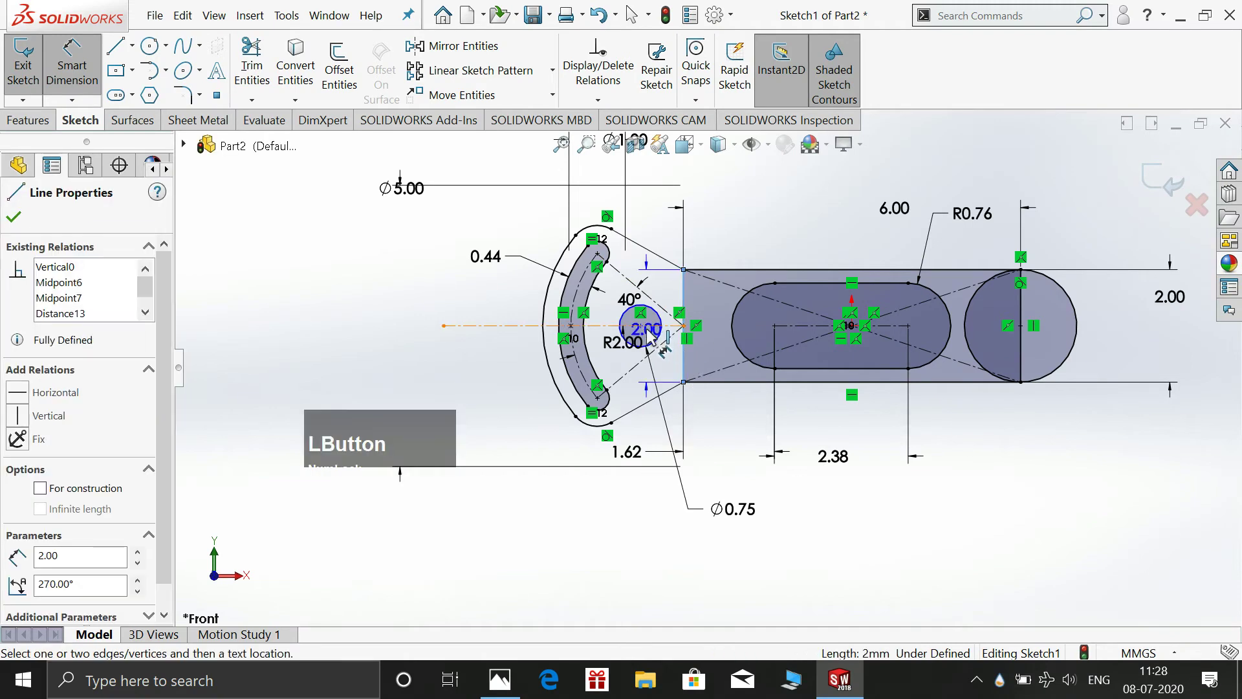
pyautogui.click(646, 331)
pyautogui.click(659, 517)
pyautogui.press('KP_1')
pyautogui.press('Return')
pyautogui.press('Escape')
# Exit Sketch1 and switch the part to the Dimetric view
pyautogui.scroll(-3)
pyautogui.scroll(3)
pyautogui.scroll(-3)
pyautogui.click(925, 289)
pyautogui.click(1043, 311)
pyautogui.scroll(3)
pyautogui.click(1151, 178)
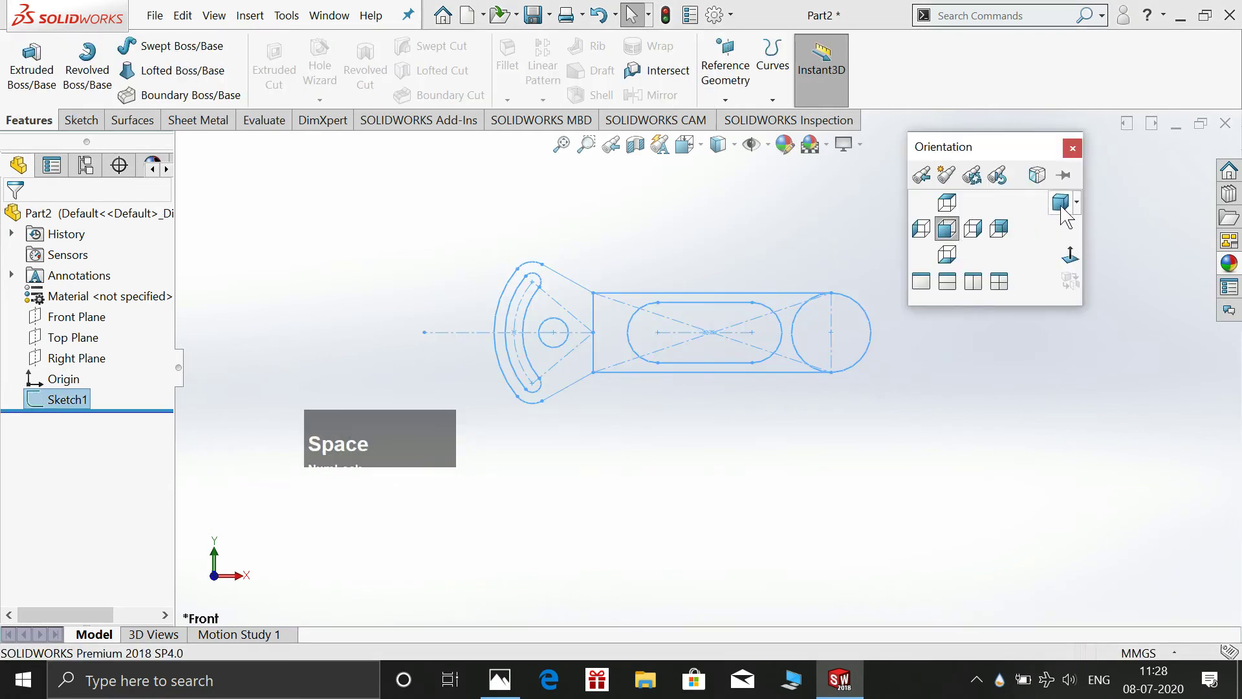
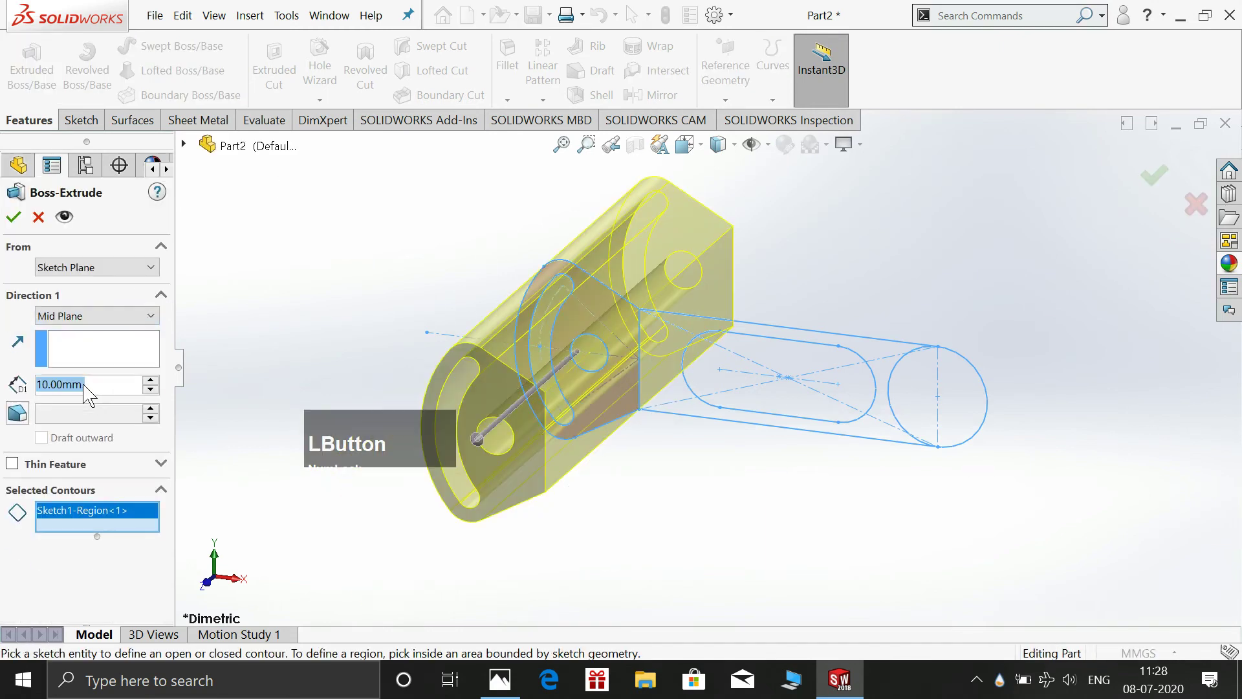
# Extrude the slotted head region 0.75 mid-plane as Boss-Extrude1
pyautogui.press('KP_0')
pyautogui.press('KP_Decimal')
pyautogui.press('KP_7')
pyautogui.press('KP_Enter')
pyautogui.click(25, 223)
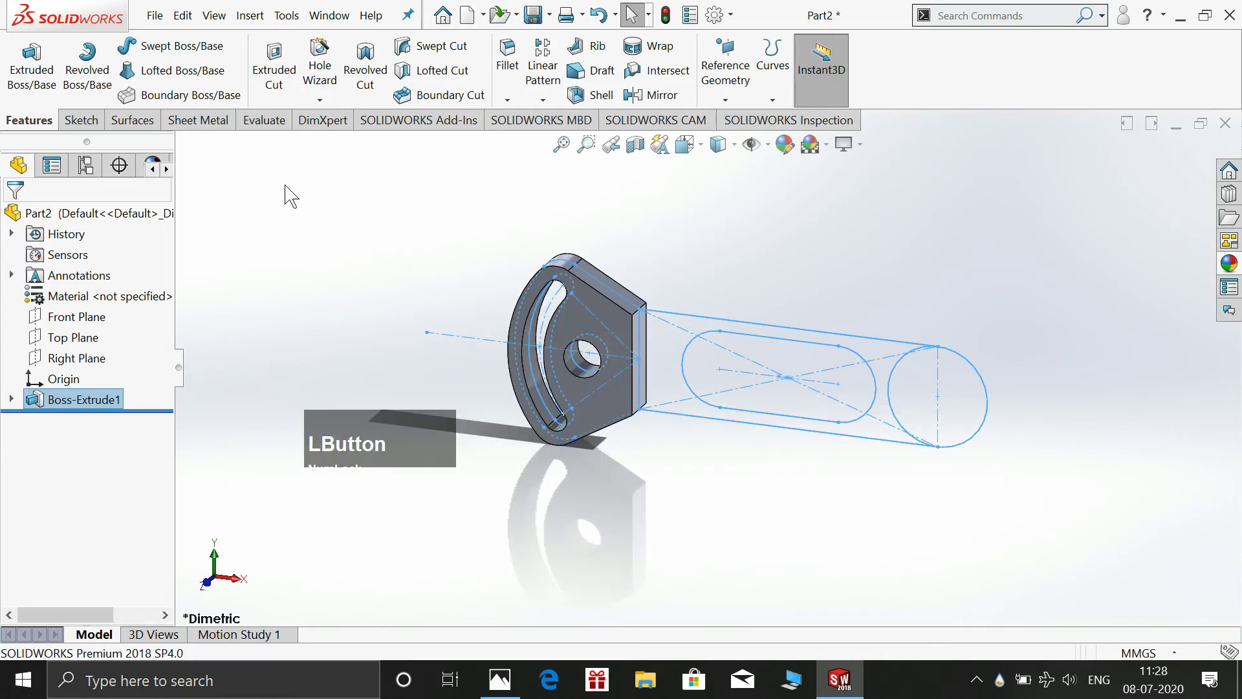
# Begin a second boss extrusion reusing Sketch1 from the first extrusion
pyautogui.click(26, 76)
pyautogui.click(190, 153)
pyautogui.click(211, 338)
pyautogui.click(266, 366)
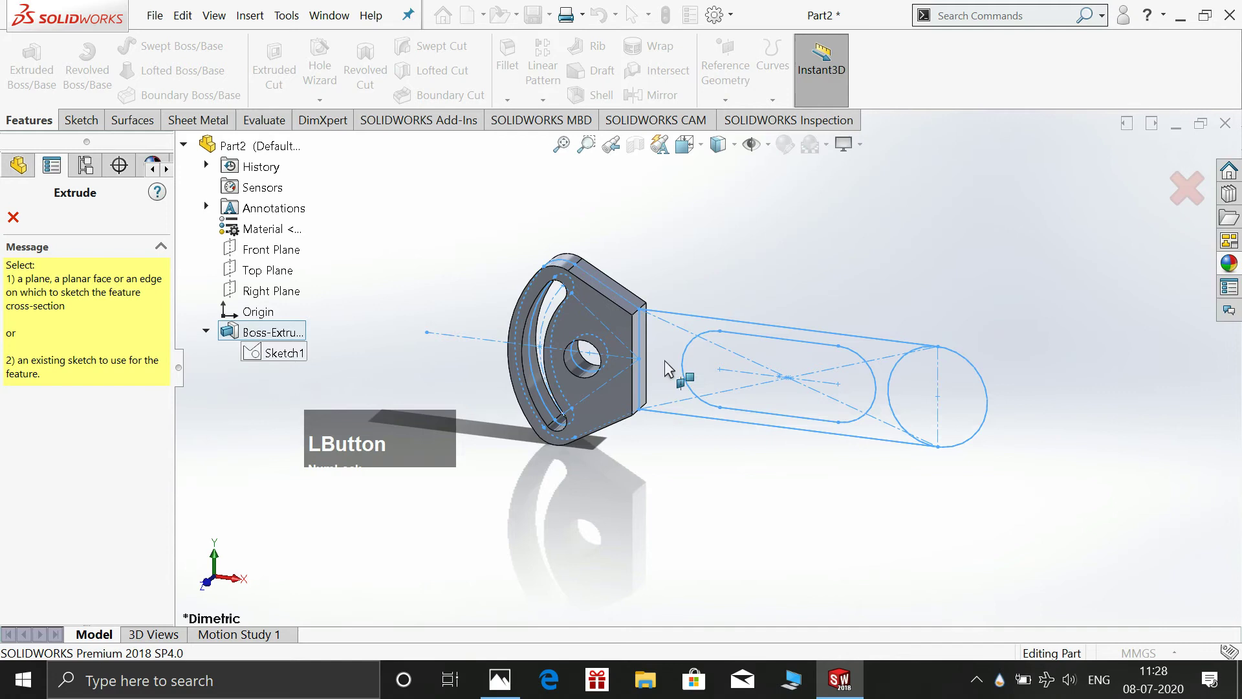
# Extrude the arm region 0.88 mid-plane as Boss-Extrude2
pyautogui.click(280, 363)
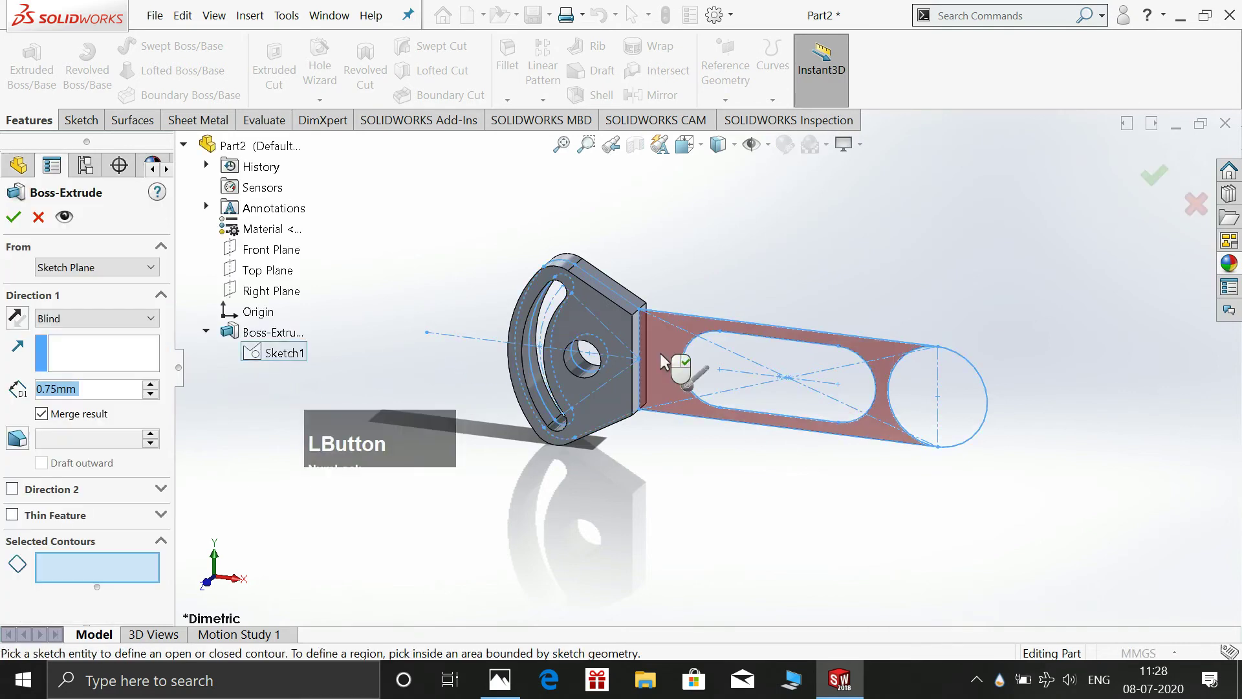
pyautogui.click(664, 357)
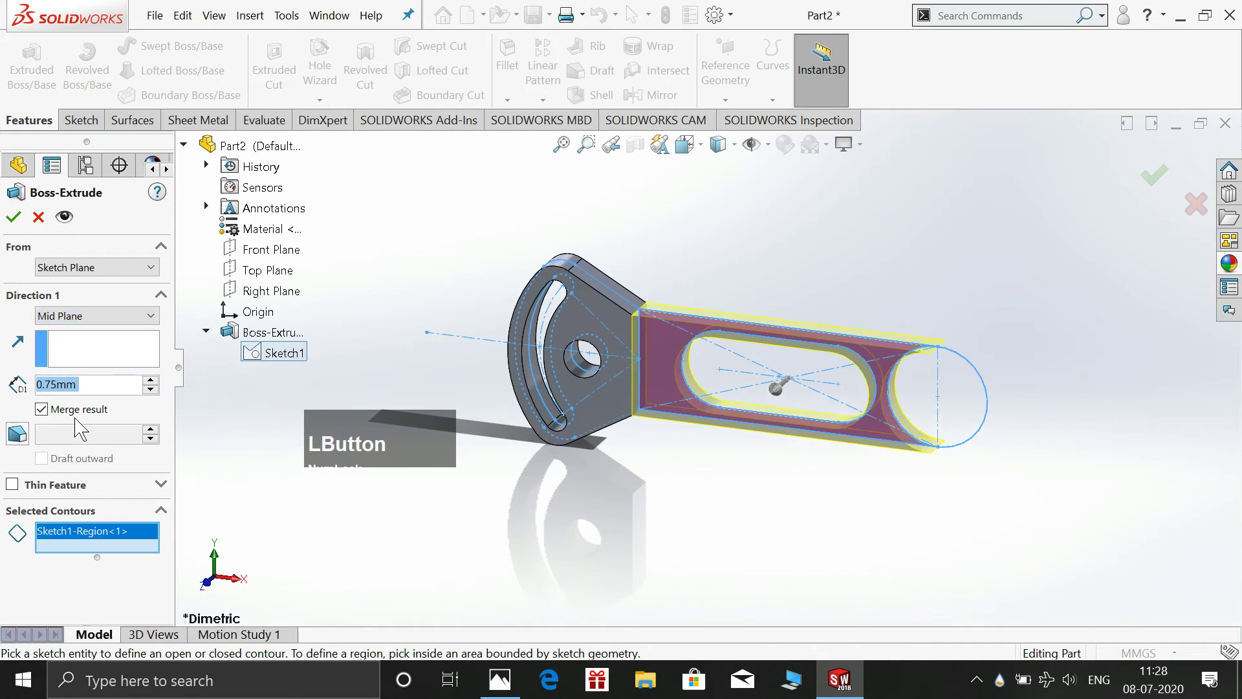
pyautogui.press('KP_0')
pyautogui.press('KP_Decimal')
pyautogui.press('KP_8')
pyautogui.press('KP_Enter')
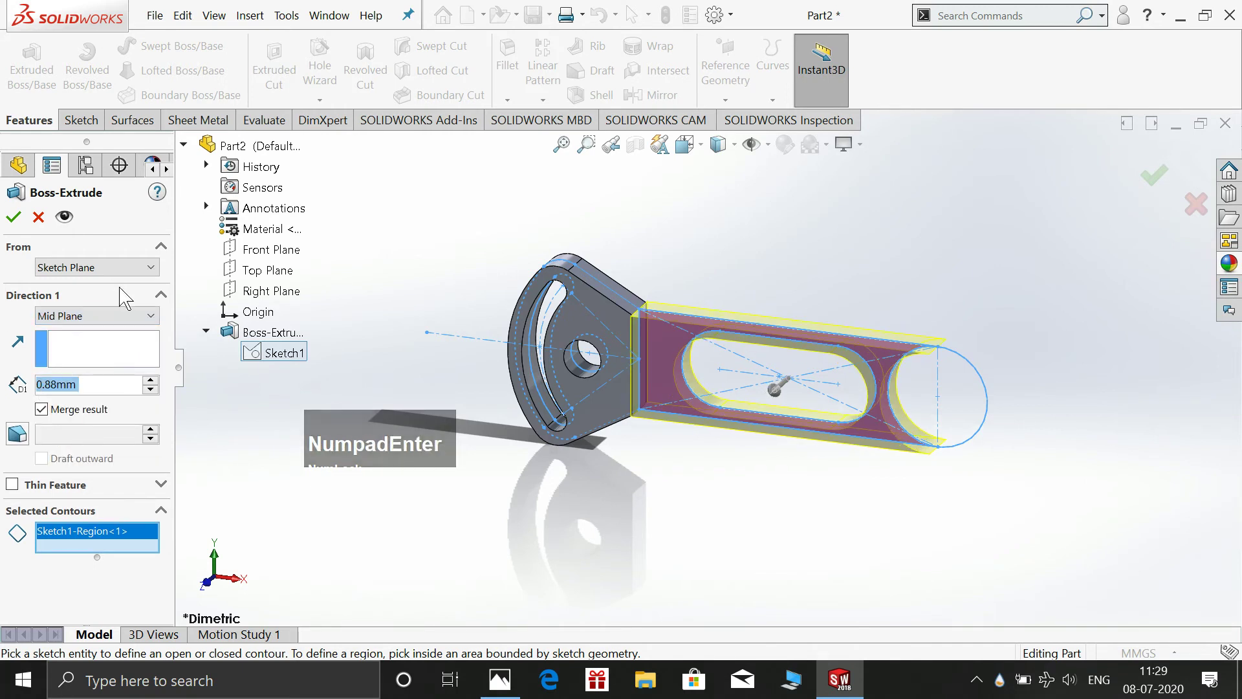
pyautogui.click(13, 219)
# Extrude the slot region from Sketch1 as a 0.44 mid-plane web
pyautogui.click(31, 73)
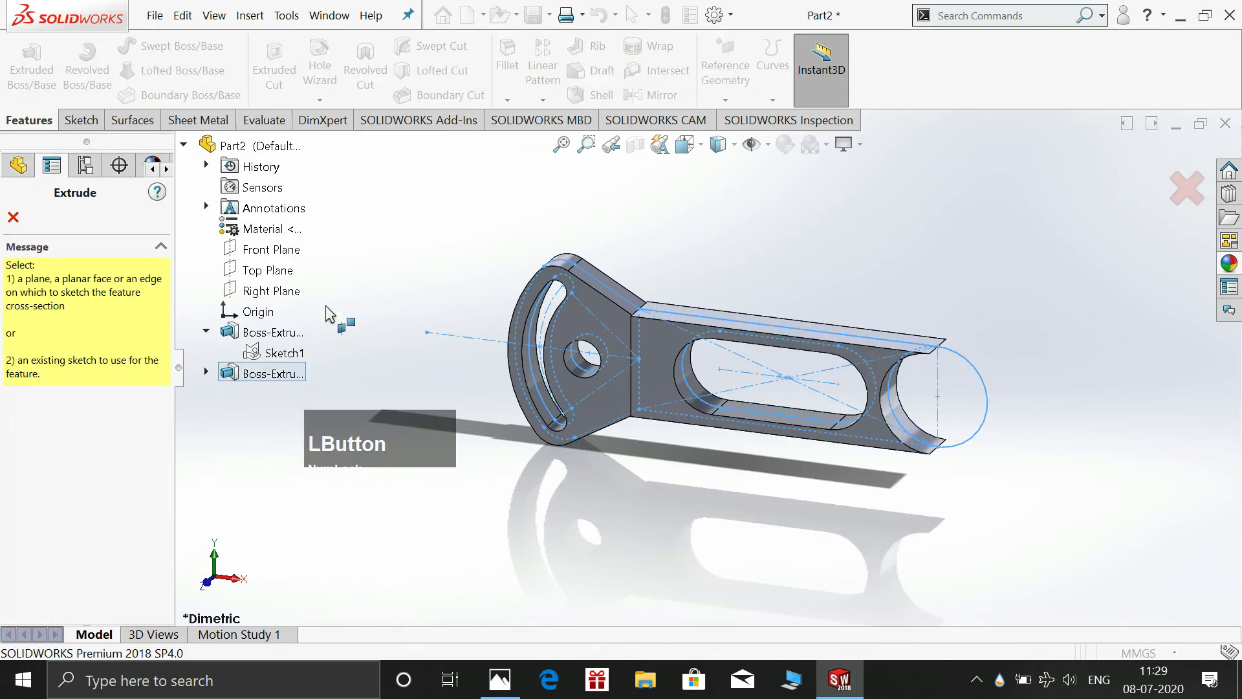
pyautogui.click(261, 356)
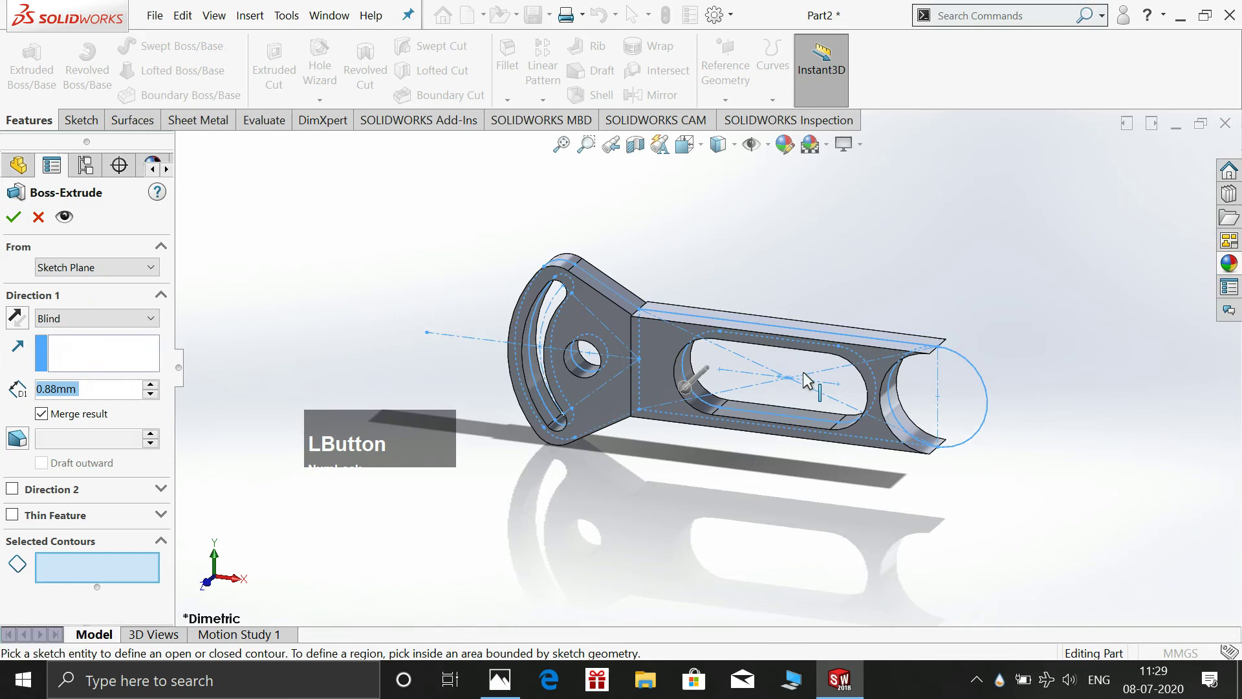
pyautogui.click(796, 371)
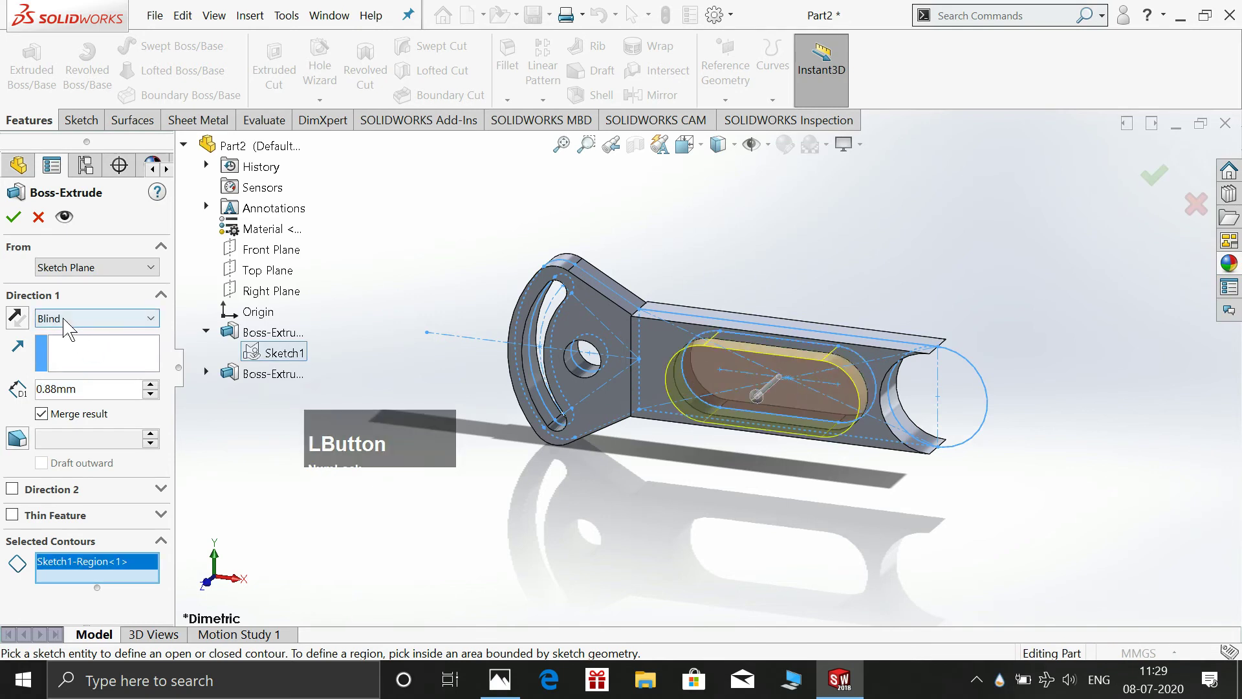
pyautogui.press('KP_0')
pyautogui.press('KP_Decimal')
pyautogui.press('KP_4')
pyautogui.press('KP_Enter')
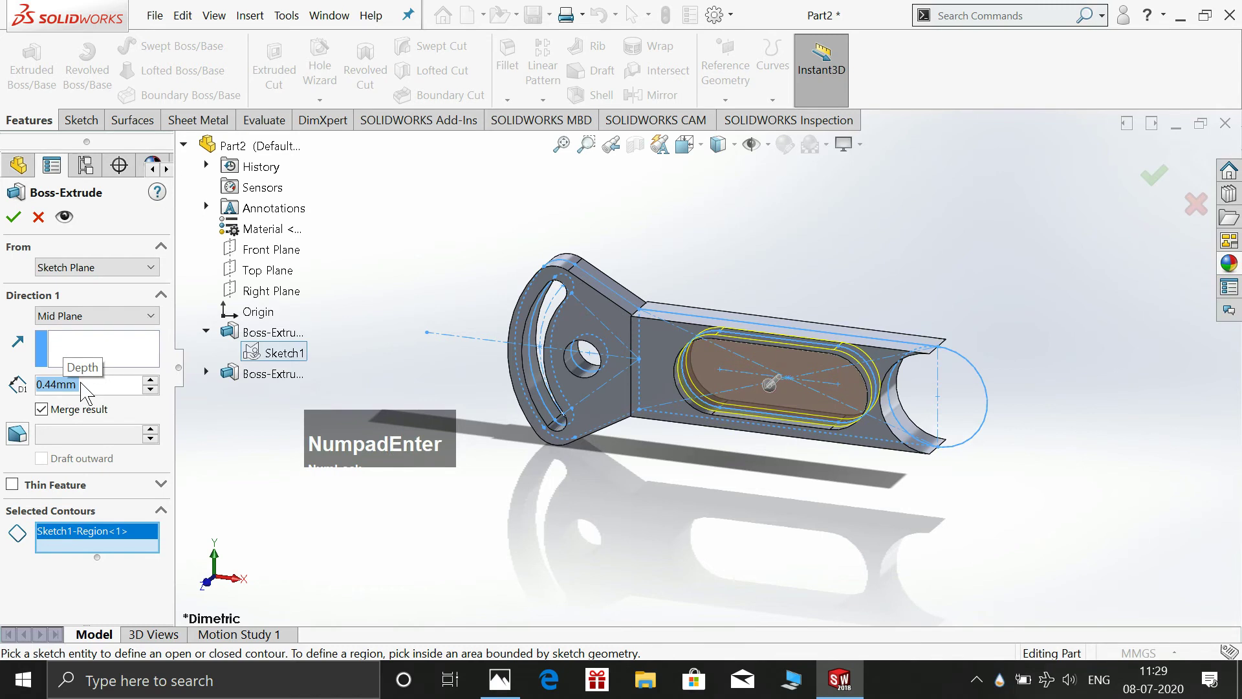
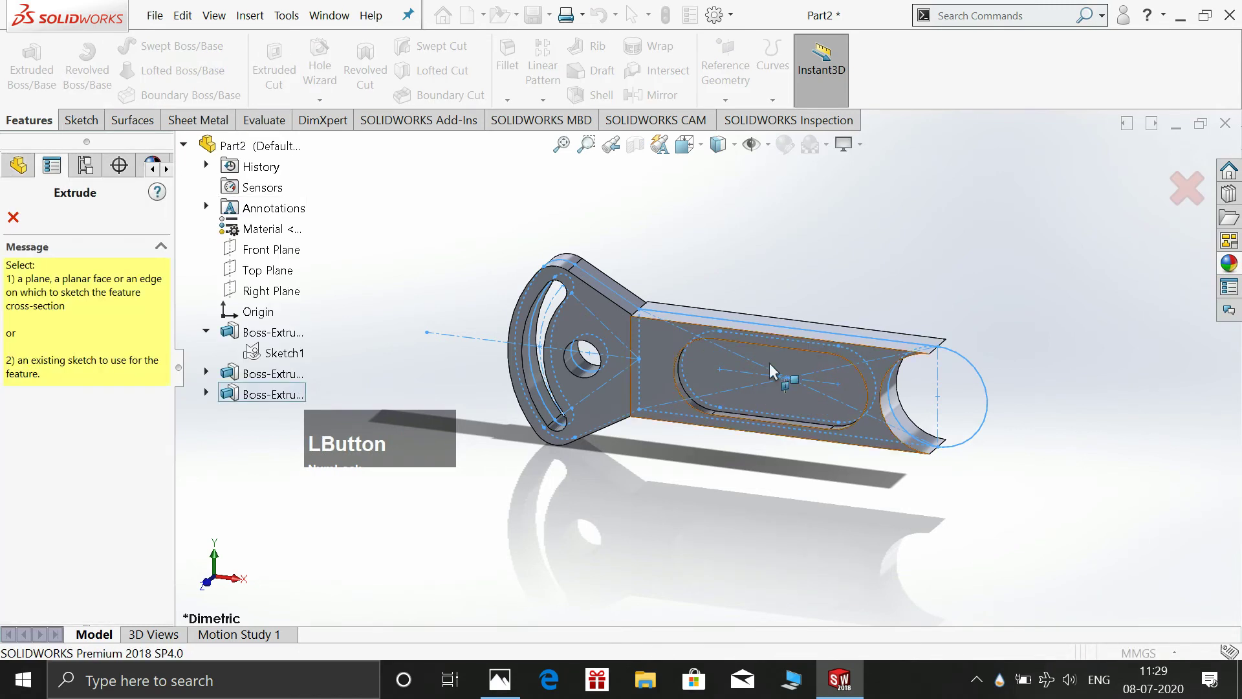
# Extrude the end circle into a 1.38 mid-plane cylindrical boss, checking the reference drawing
pyautogui.click(281, 365)
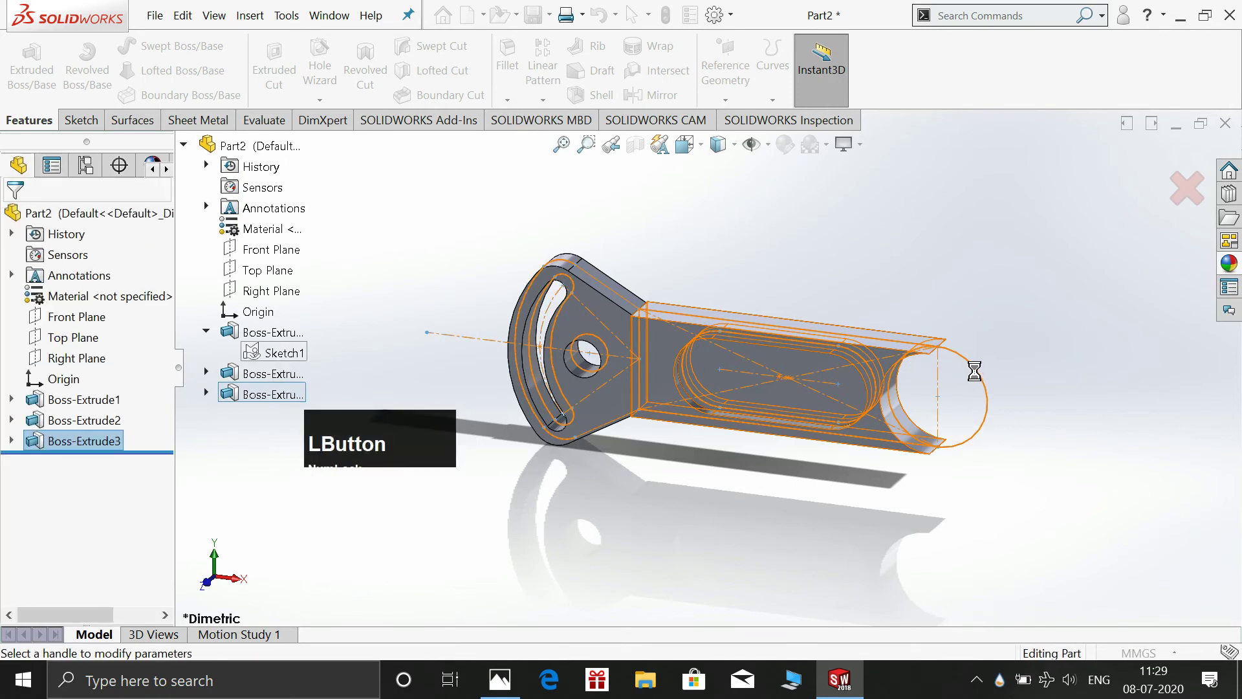
pyautogui.click(977, 387)
pyautogui.click(88, 388)
pyautogui.press('KP_1')
pyautogui.press('KP_Decimal')
pyautogui.press('KP_3')
pyautogui.press('KP_Enter')
pyautogui.click(103, 327)
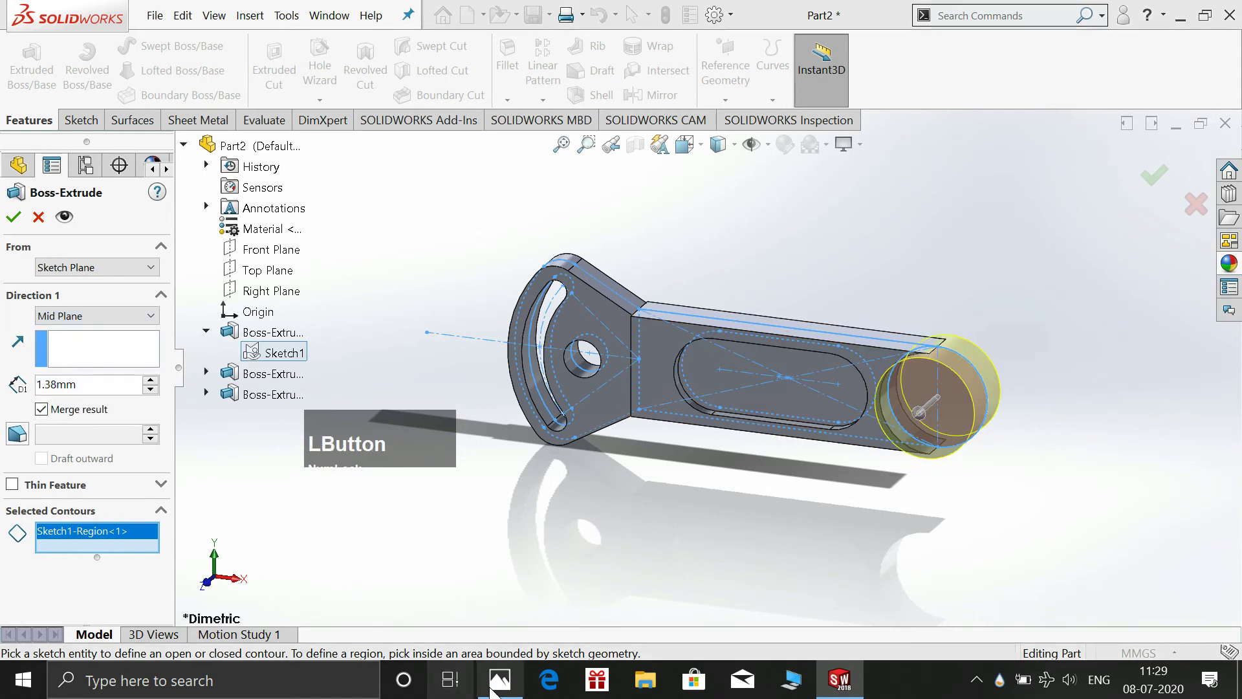
pyautogui.click(496, 227)
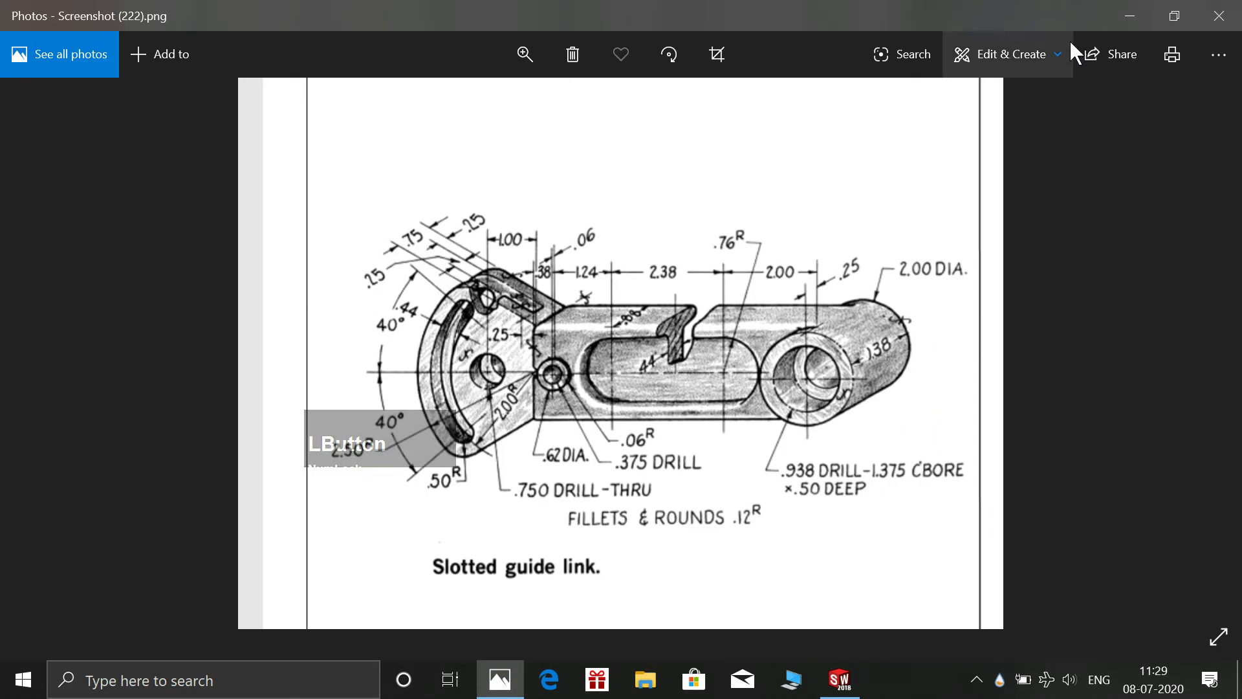
pyautogui.click(1125, 18)
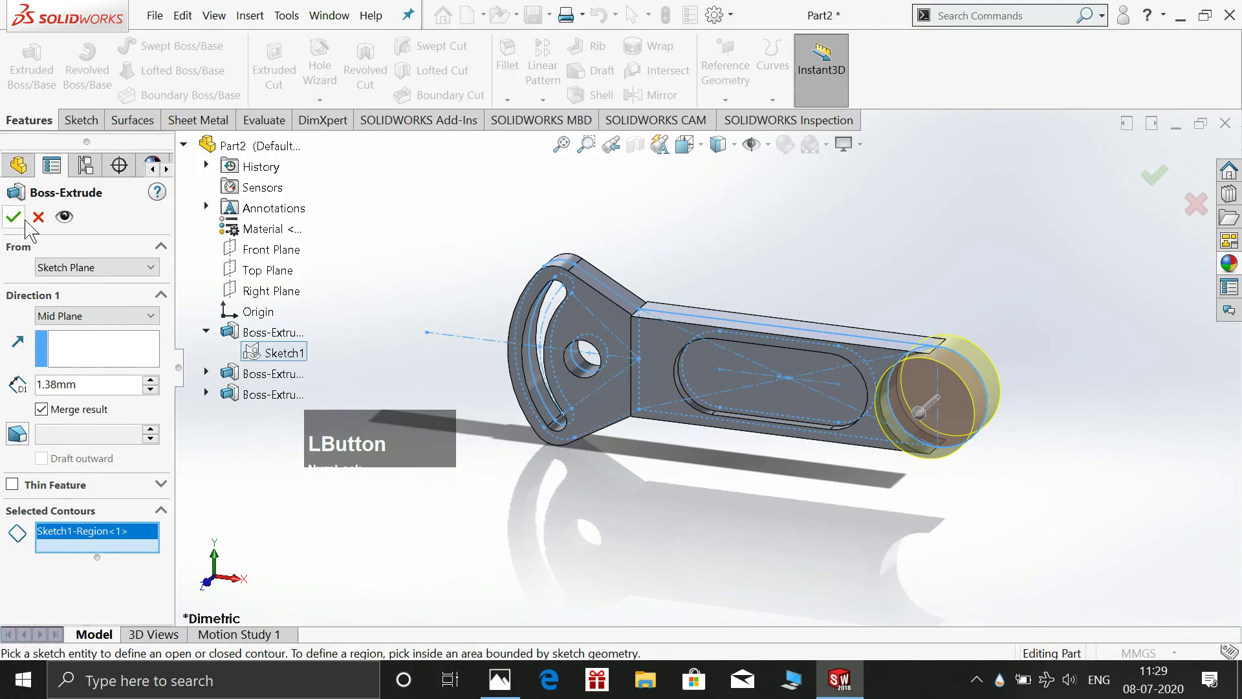
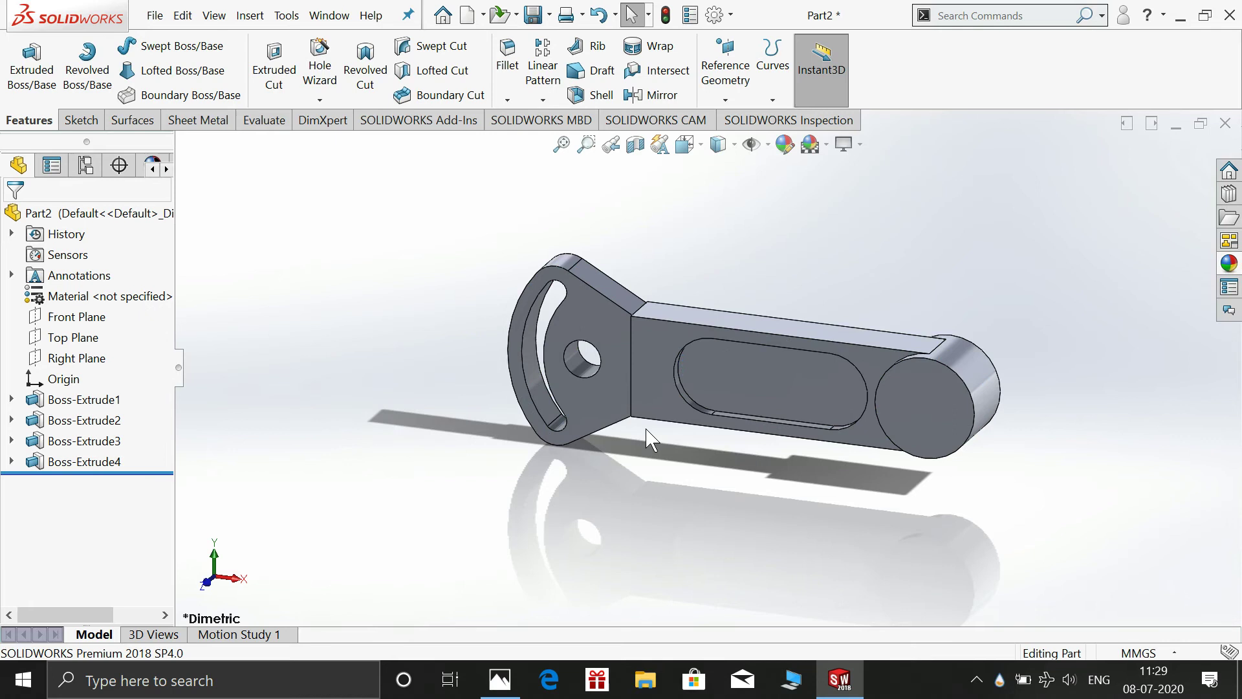
# Start a new sketch on the front plane and view it normal to the plane
pyautogui.click(662, 363)
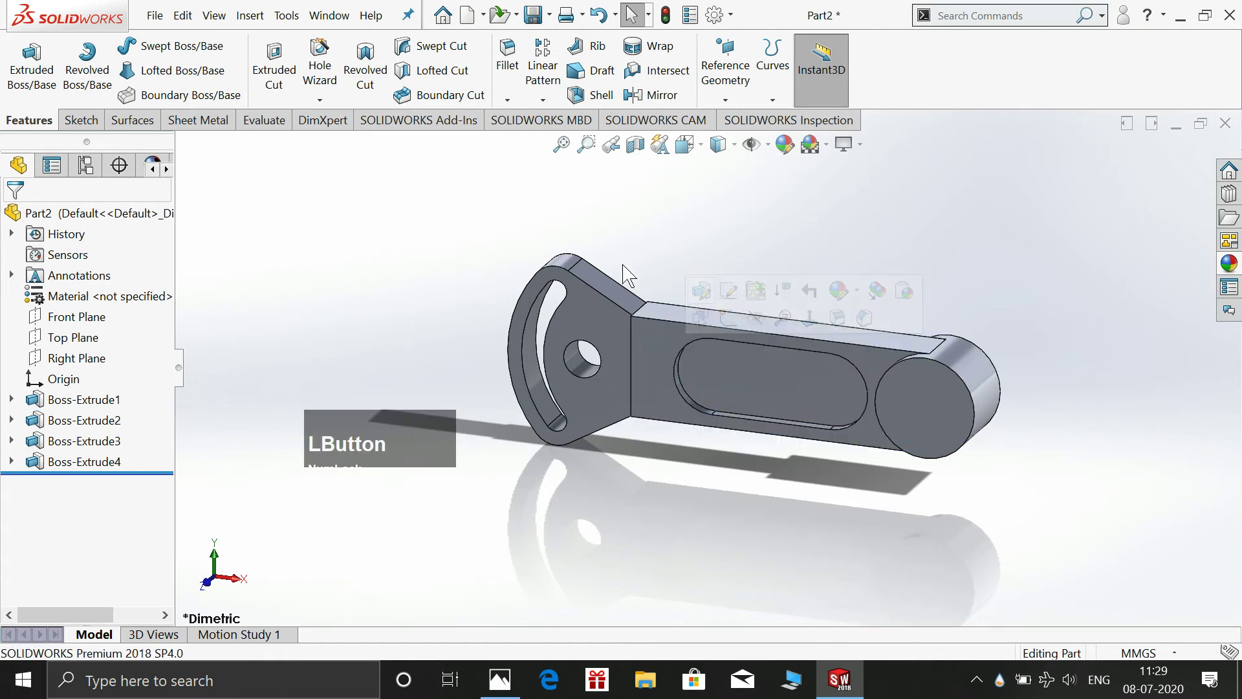
pyautogui.click(71, 326)
pyautogui.press('space')
pyautogui.click(328, 287)
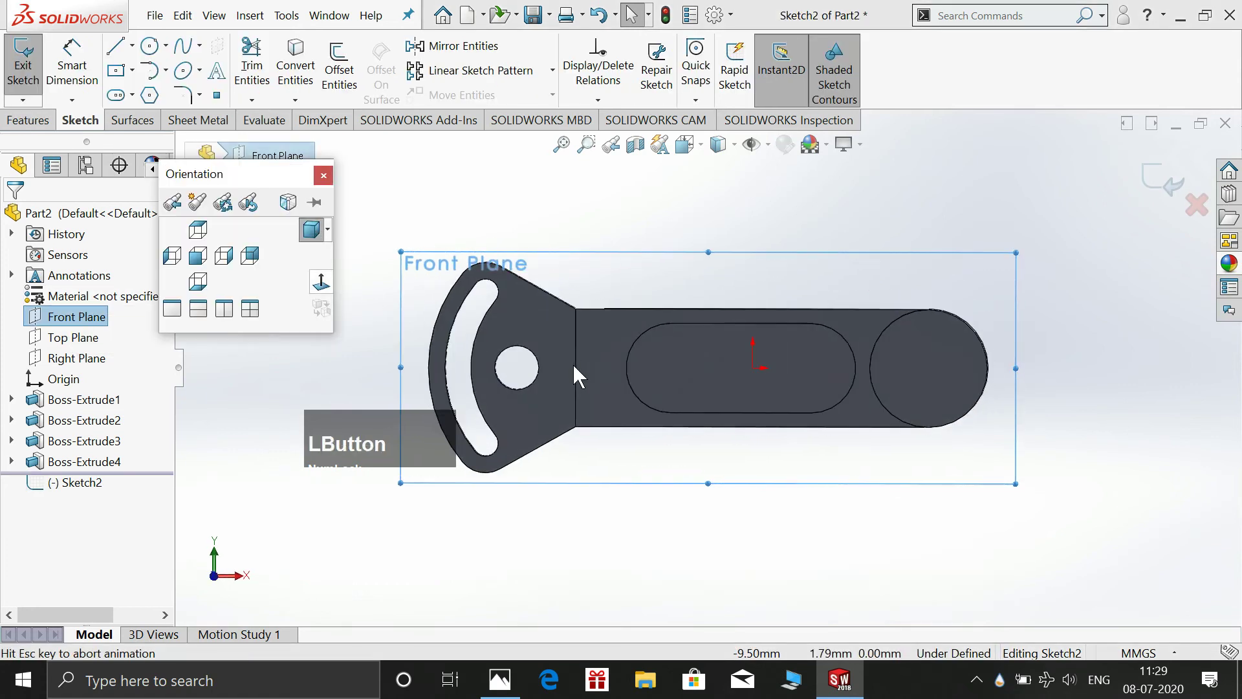
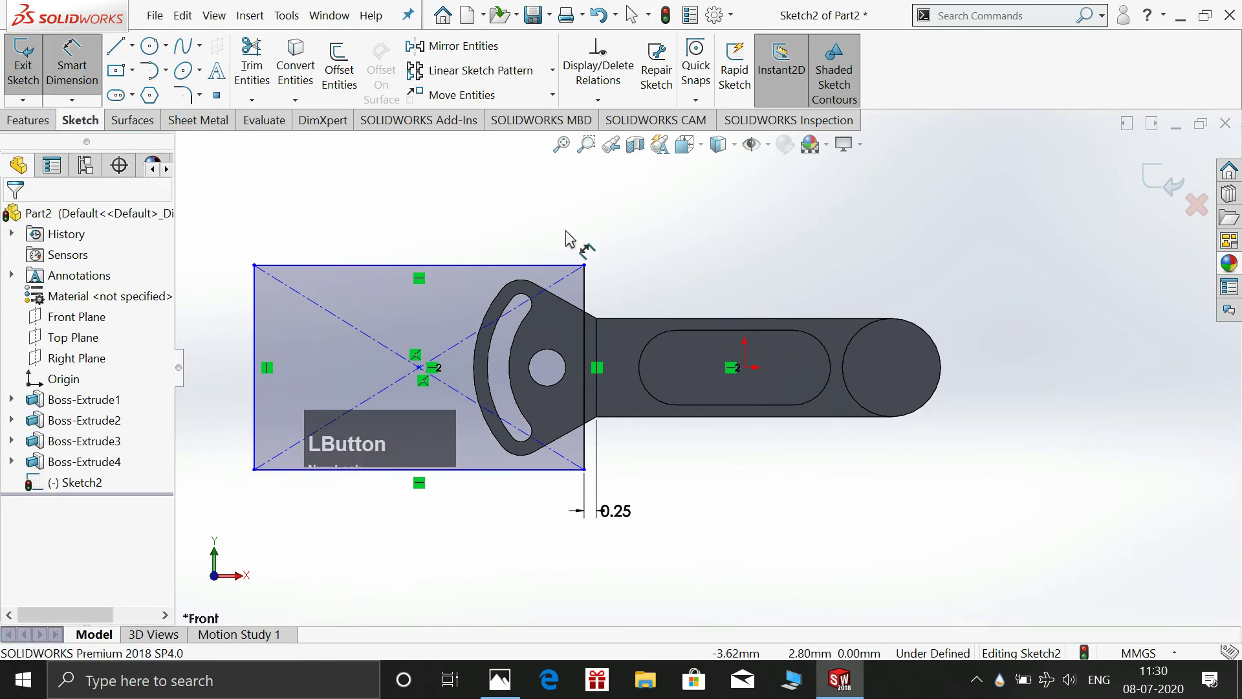
# Dimension the fork-end rectangle 3.00 wide by 4.00 high and close Sketch2
pyautogui.click(480, 233)
pyautogui.press('KP_3')
pyautogui.press('KP_Enter')
pyautogui.press('KP_Enter')
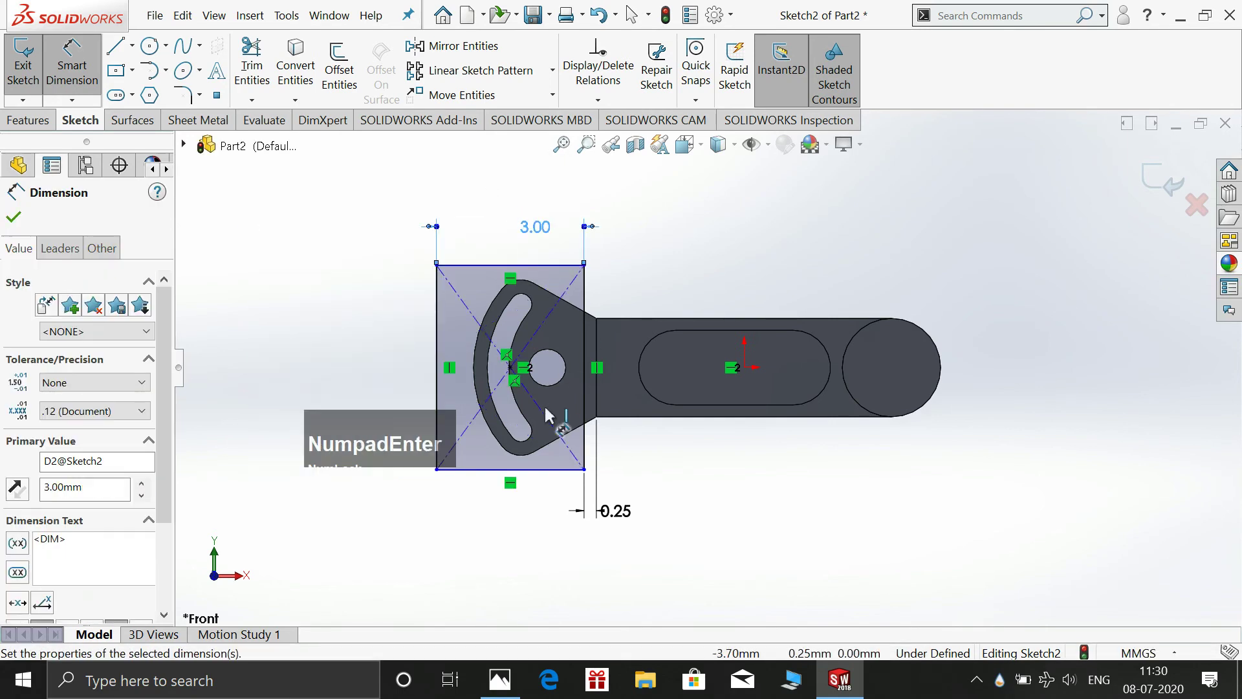
pyautogui.click(442, 350)
pyautogui.click(354, 354)
pyautogui.press('KP_4')
pyautogui.press('KP_Enter')
pyautogui.press('Escape')
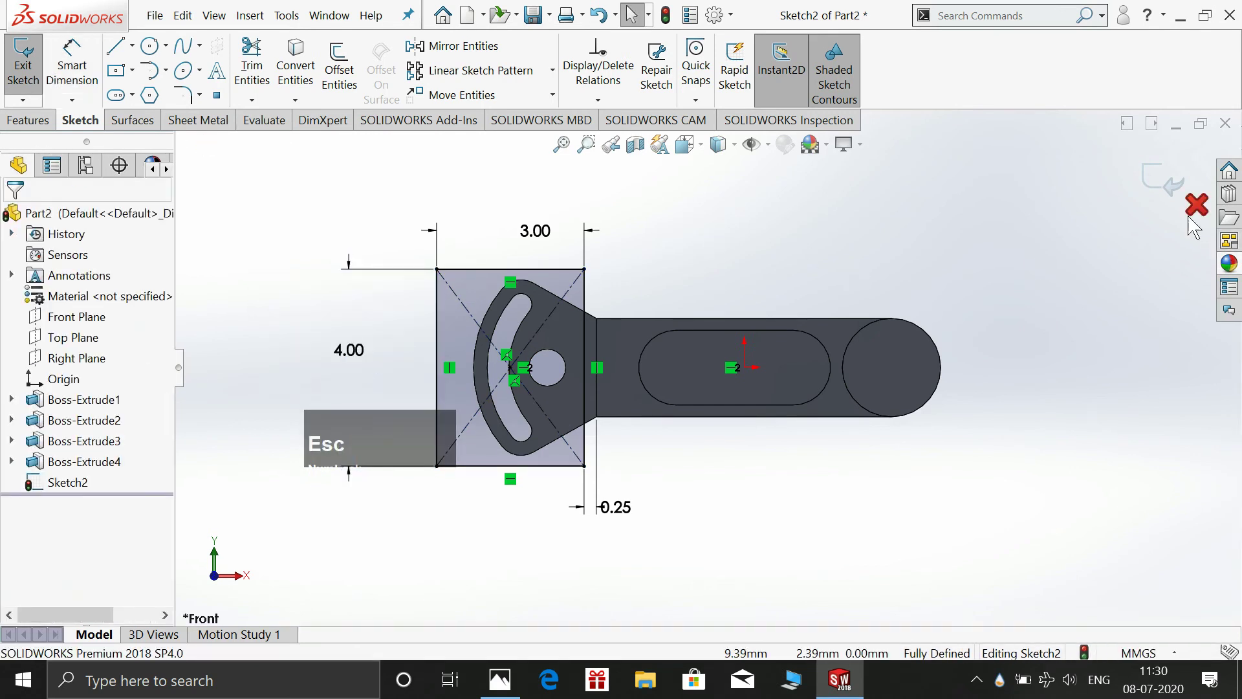
pyautogui.click(1173, 189)
# Cut a 0.25 mid-plane groove through the fork end from Sketch2 as Cut-Extrude1
pyautogui.press('space')
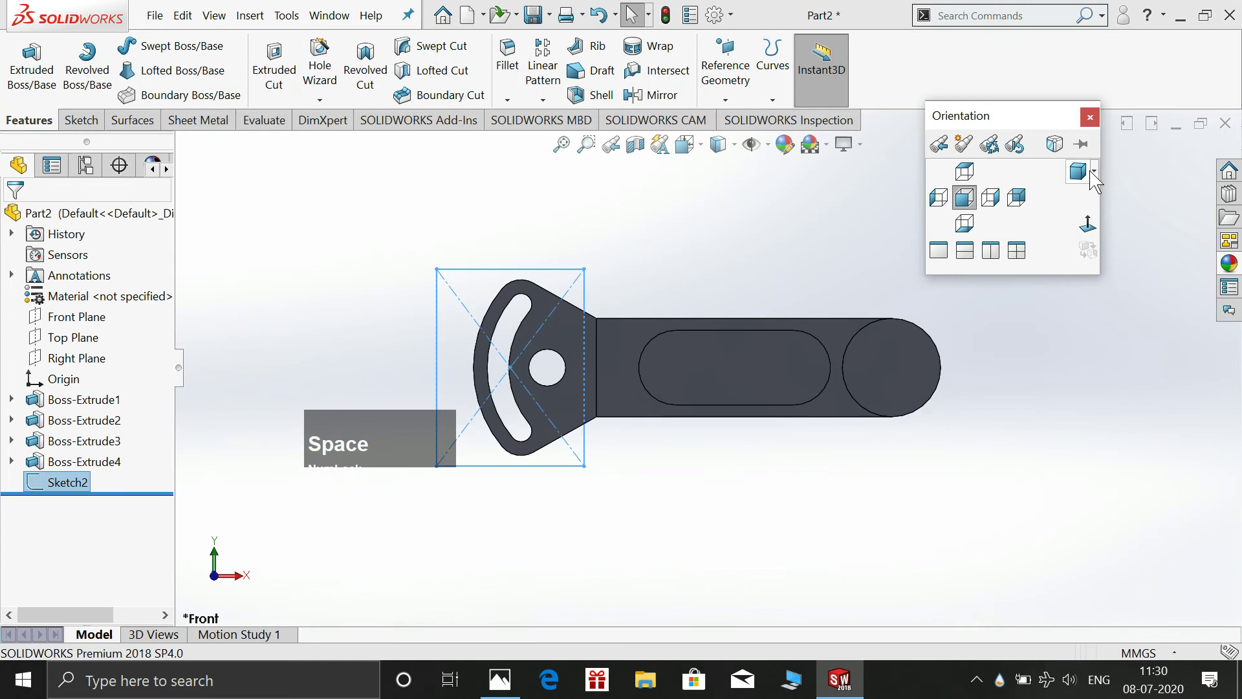
pyautogui.click(1090, 175)
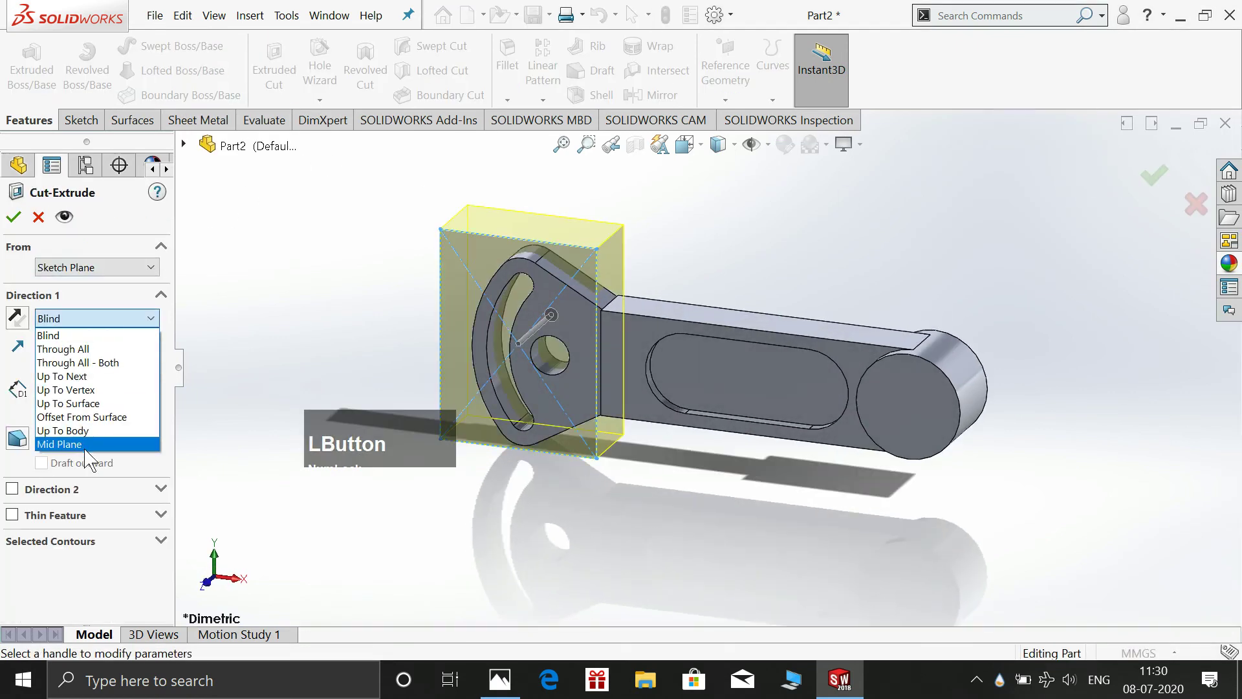
pyautogui.press('KP_0')
pyautogui.press('KP_Decimal')
pyautogui.press('KP_2')
pyautogui.press('KP_Enter')
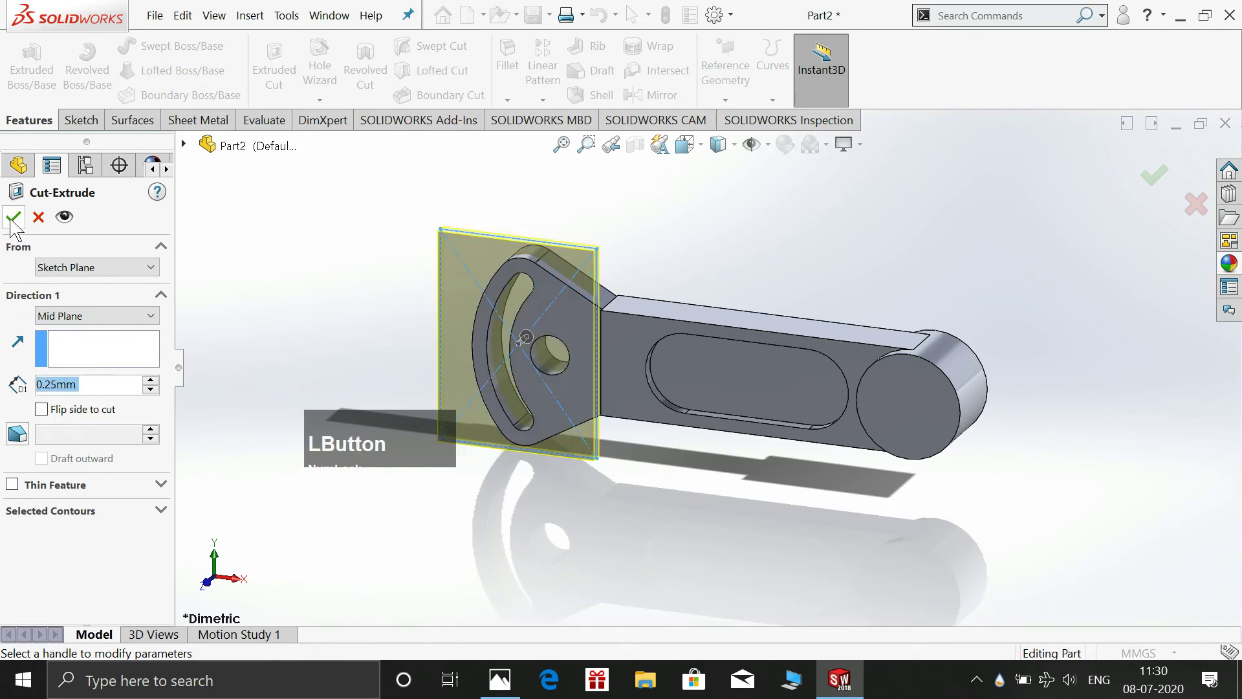
pyautogui.click(658, 244)
# Begin a new sketch on the flat face of the arm
pyautogui.click(618, 370)
pyautogui.press('space')
# Sketch a circle beside the slot on the arm face and dimension it Ø0.62
pyautogui.click(714, 303)
pyautogui.click(764, 233)
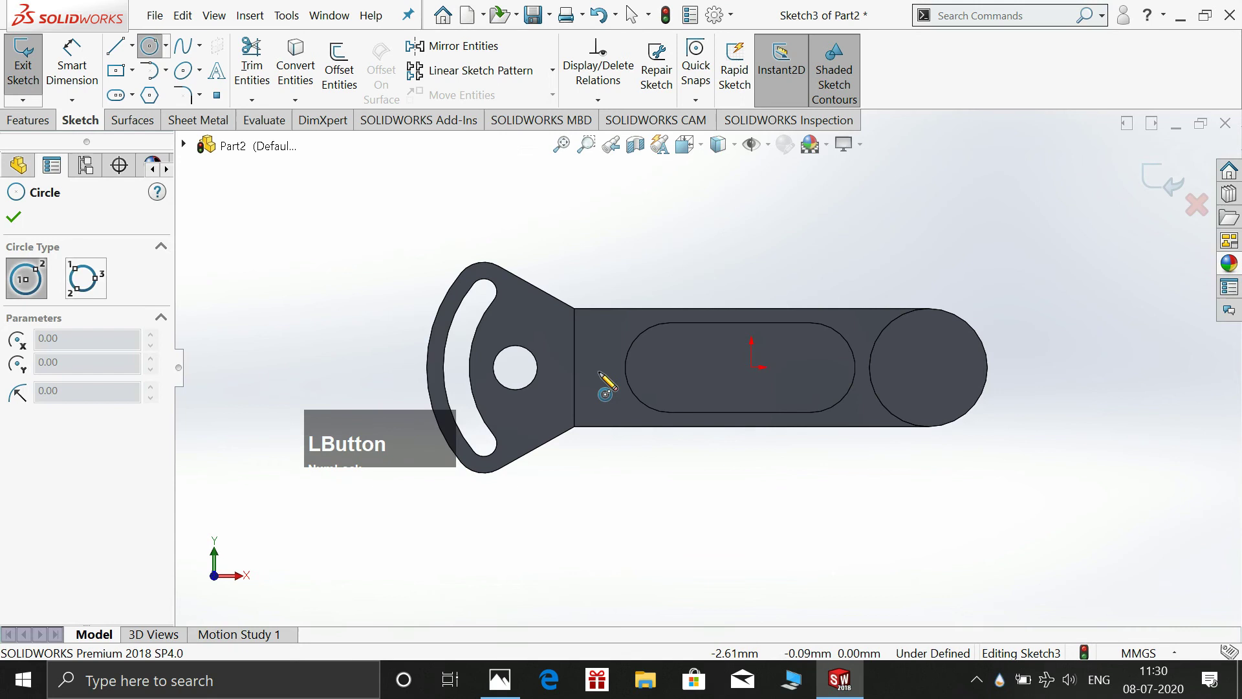
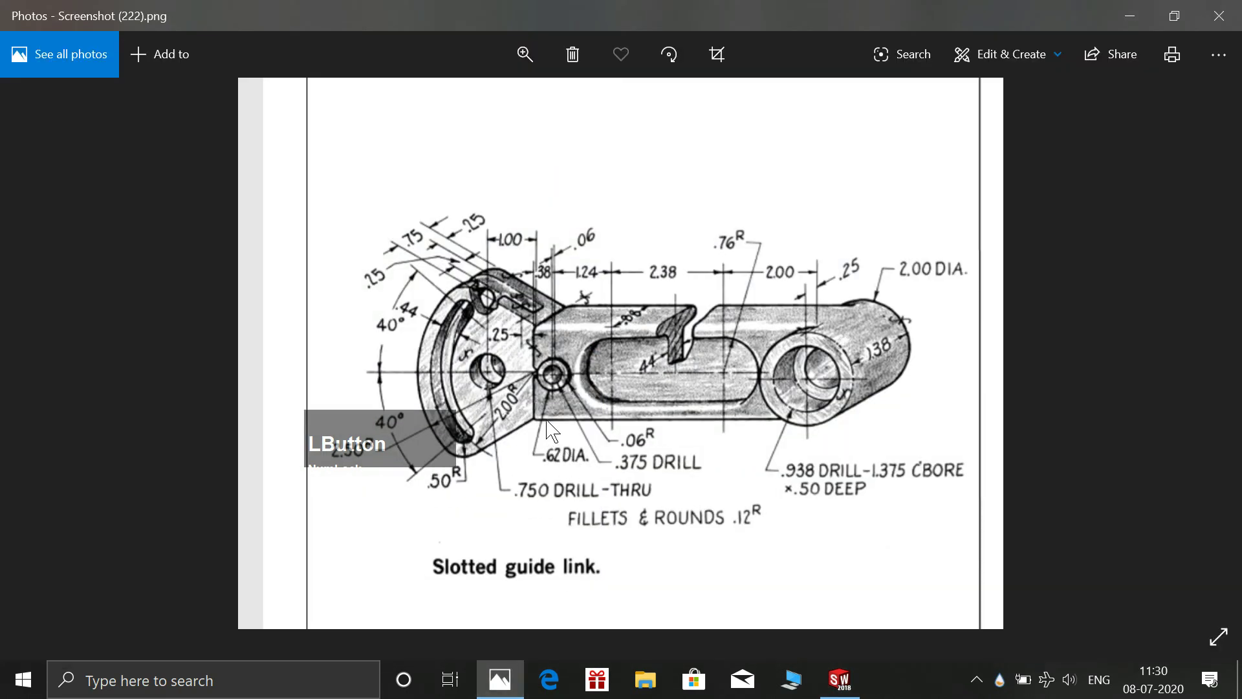
pyautogui.click(1123, 30)
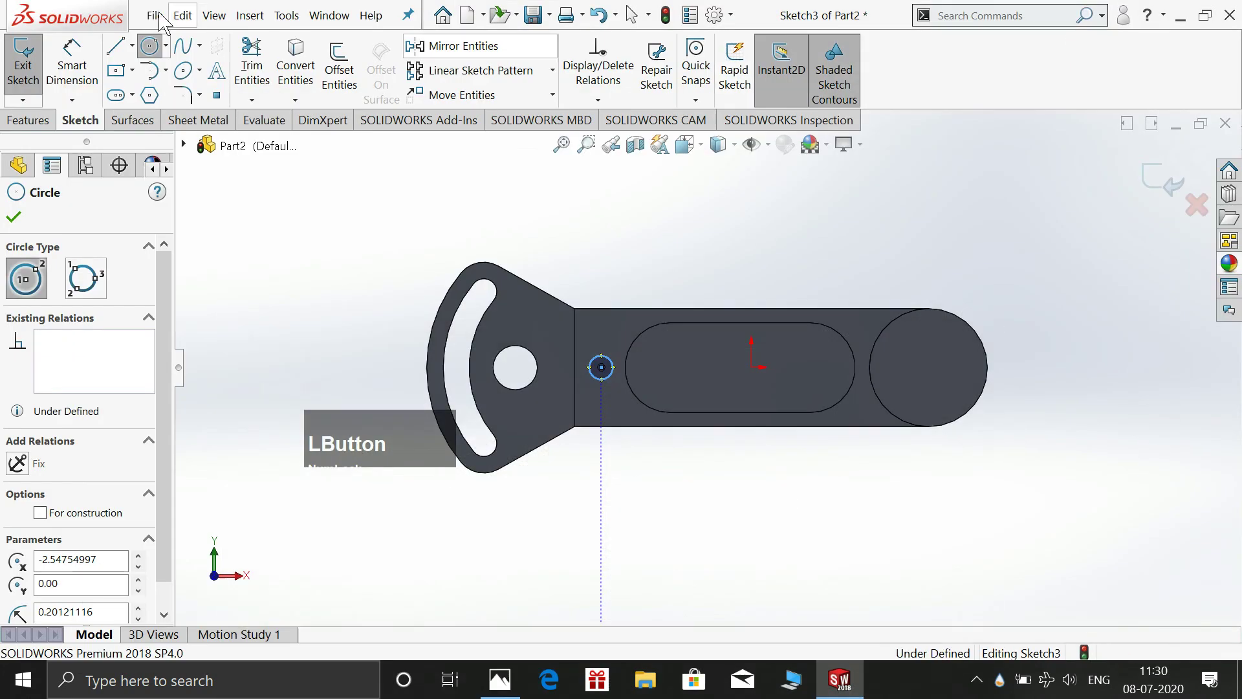
pyautogui.click(599, 381)
pyautogui.click(670, 512)
pyautogui.press('KP_0')
pyautogui.press('KP_Decimal')
pyautogui.press('KP_6')
pyautogui.press('KP_Enter')
pyautogui.press('KP_Enter')
pyautogui.click(603, 373)
pyautogui.click(754, 370)
# Locate the circle from the arm edge and preview it as a 0.06 raised boss
pyautogui.click(854, 501)
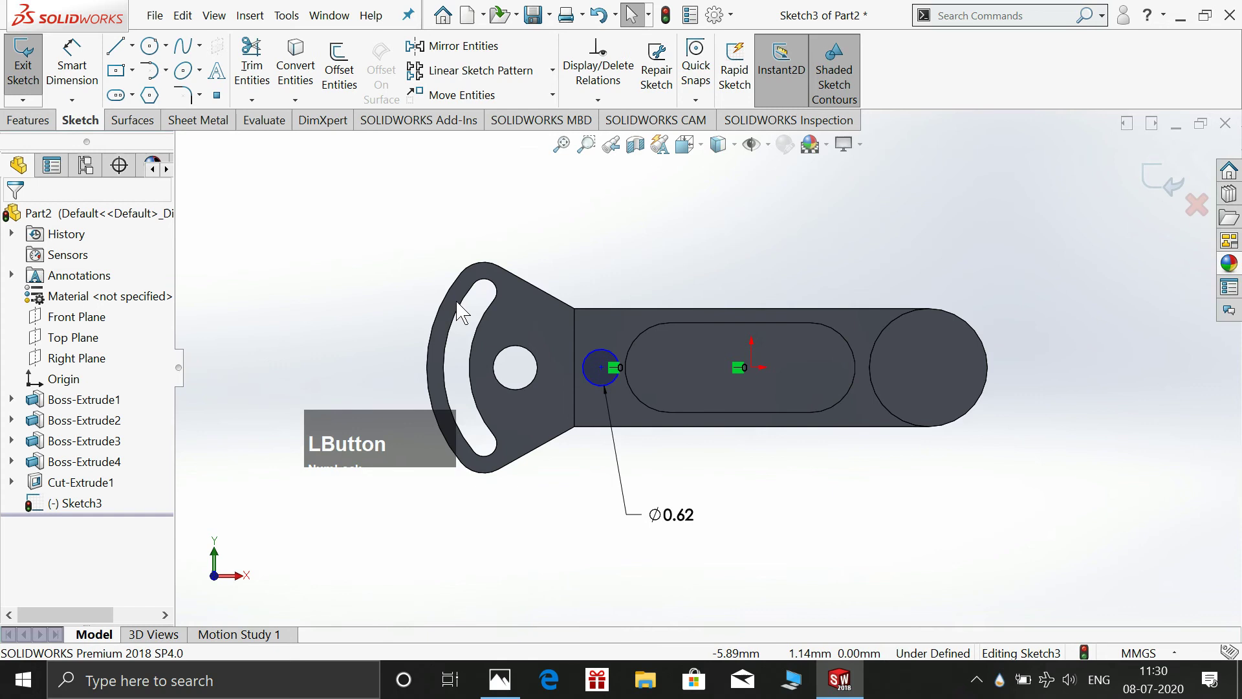
pyautogui.click(86, 66)
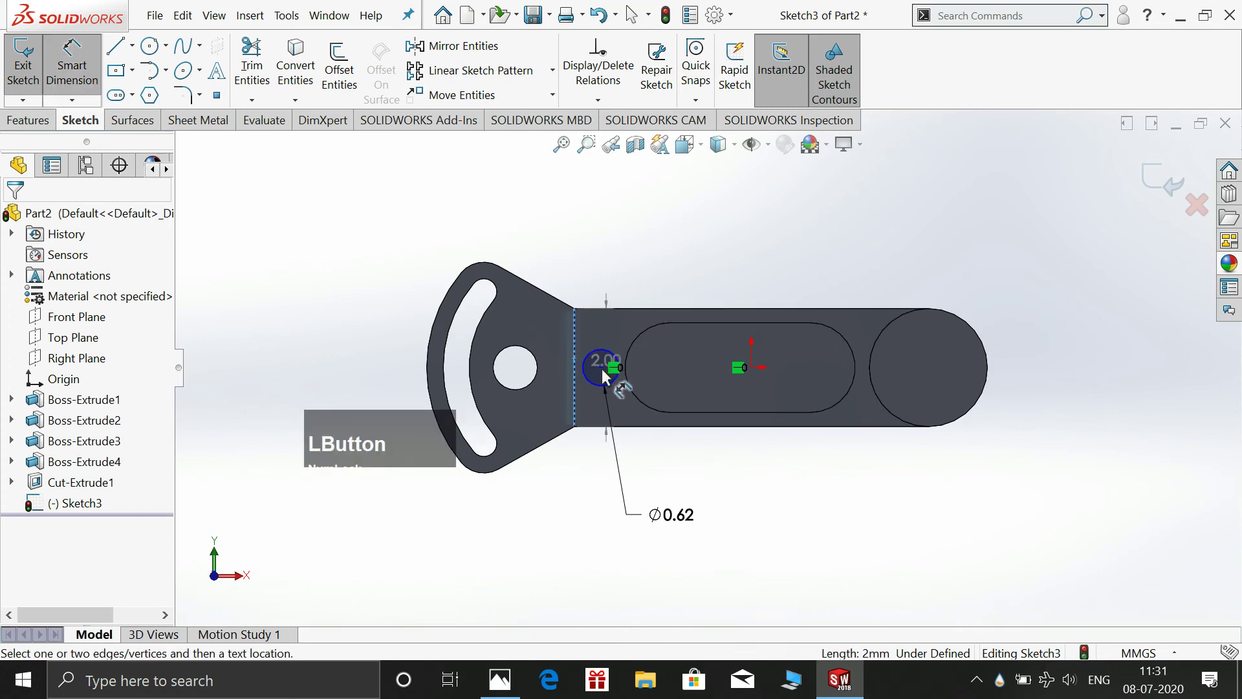
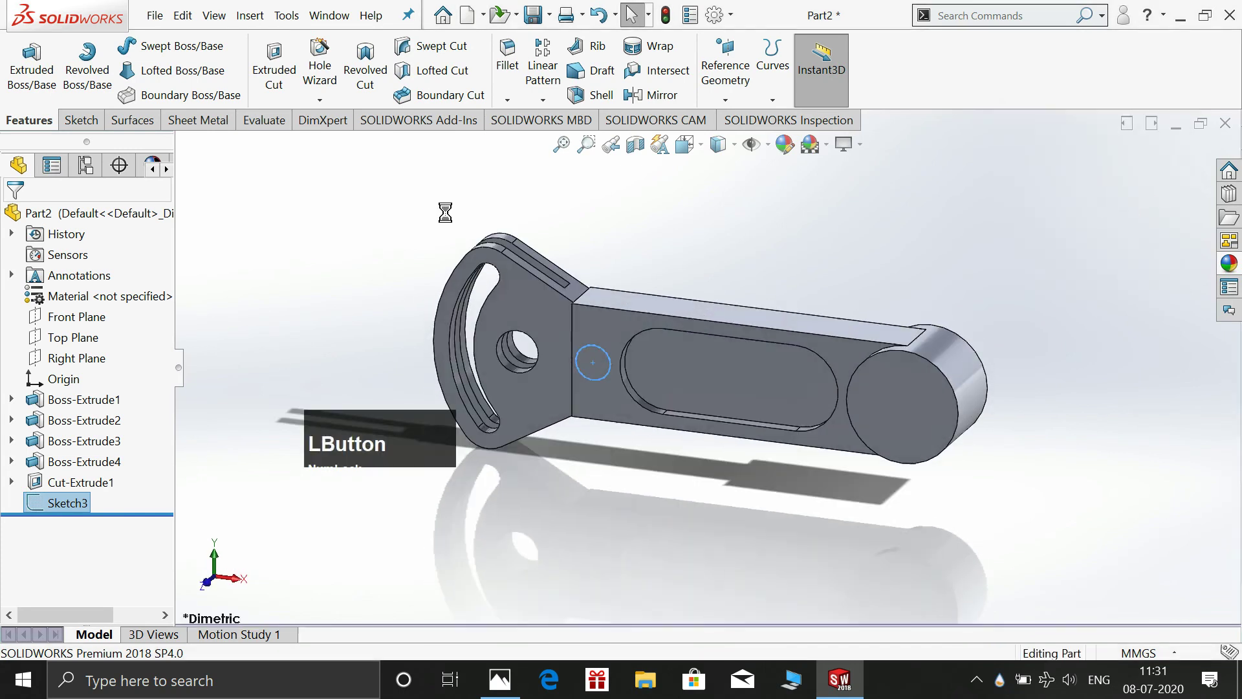
pyautogui.press('KP_0')
pyautogui.press('KP_Decimal')
pyautogui.press('KP_0')
pyautogui.press('KP_Enter')
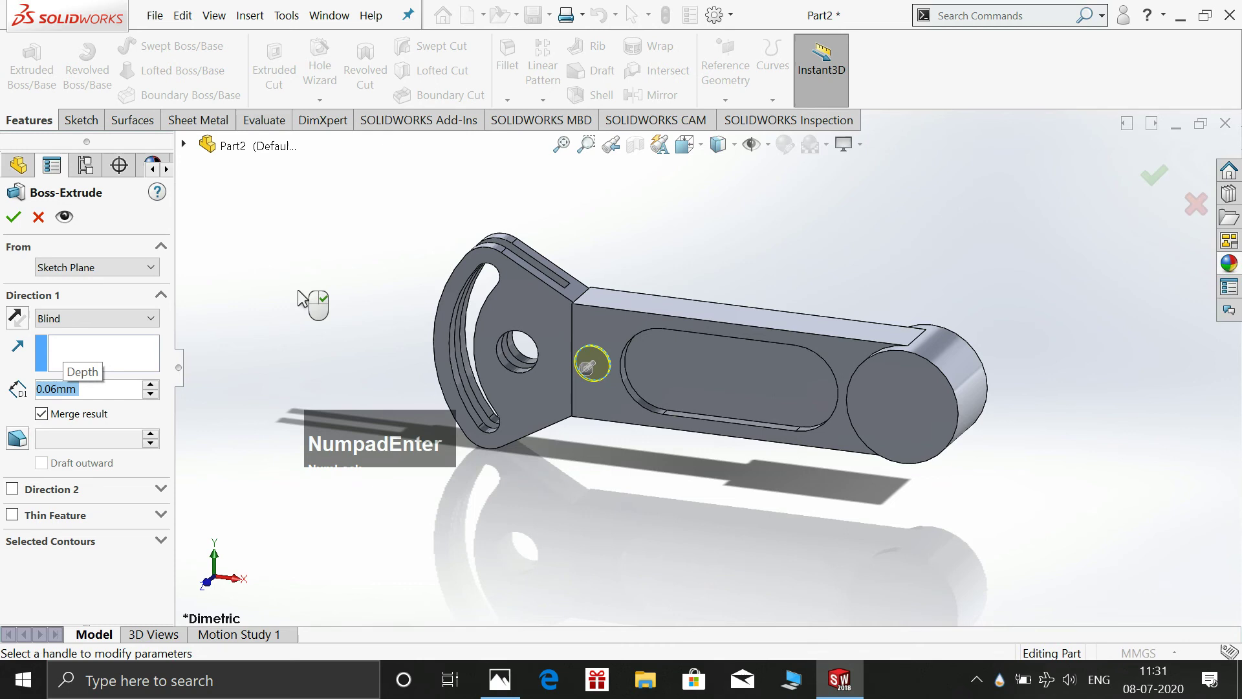
# Confirm the small boss and drill a Ø0.38 through-all hole concentric with it
pyautogui.click(15, 224)
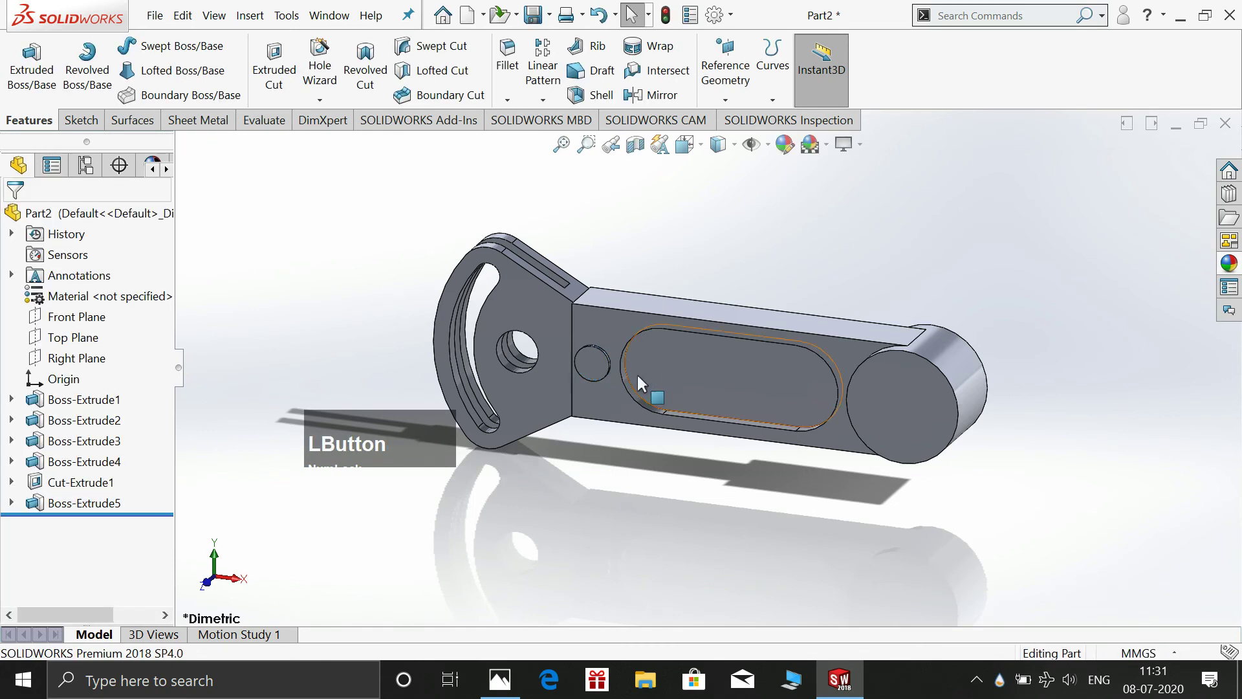
pyautogui.click(599, 370)
pyautogui.press('space')
pyautogui.click(702, 311)
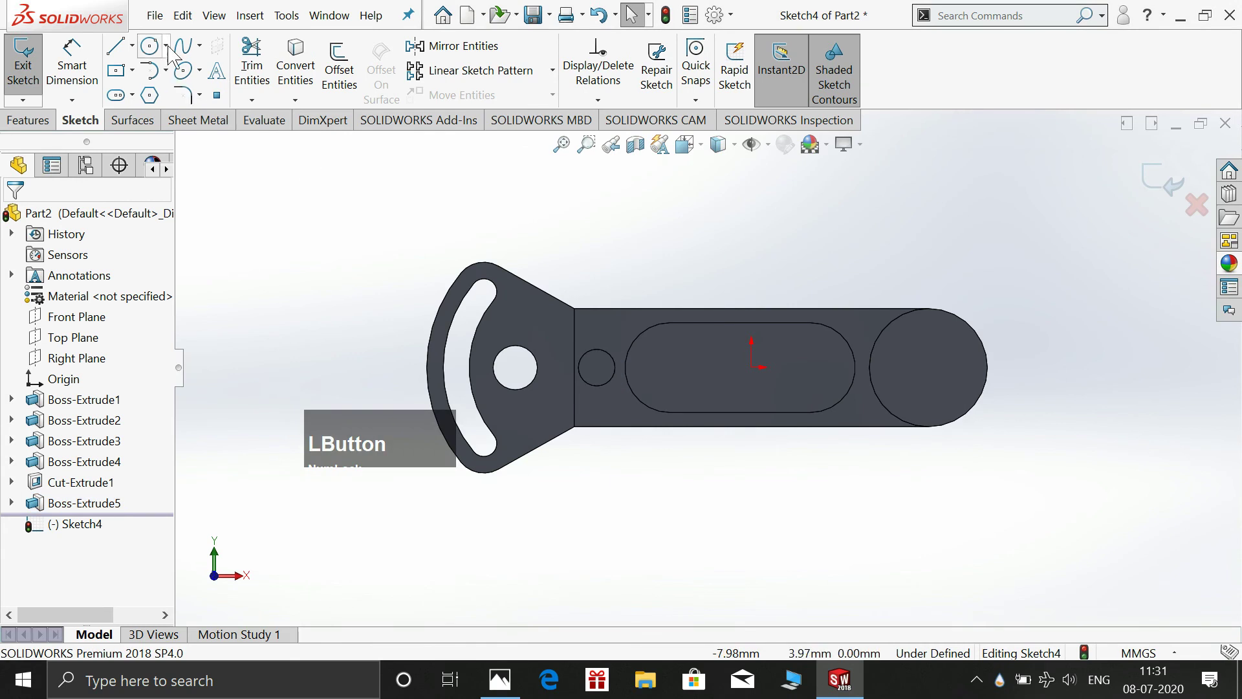
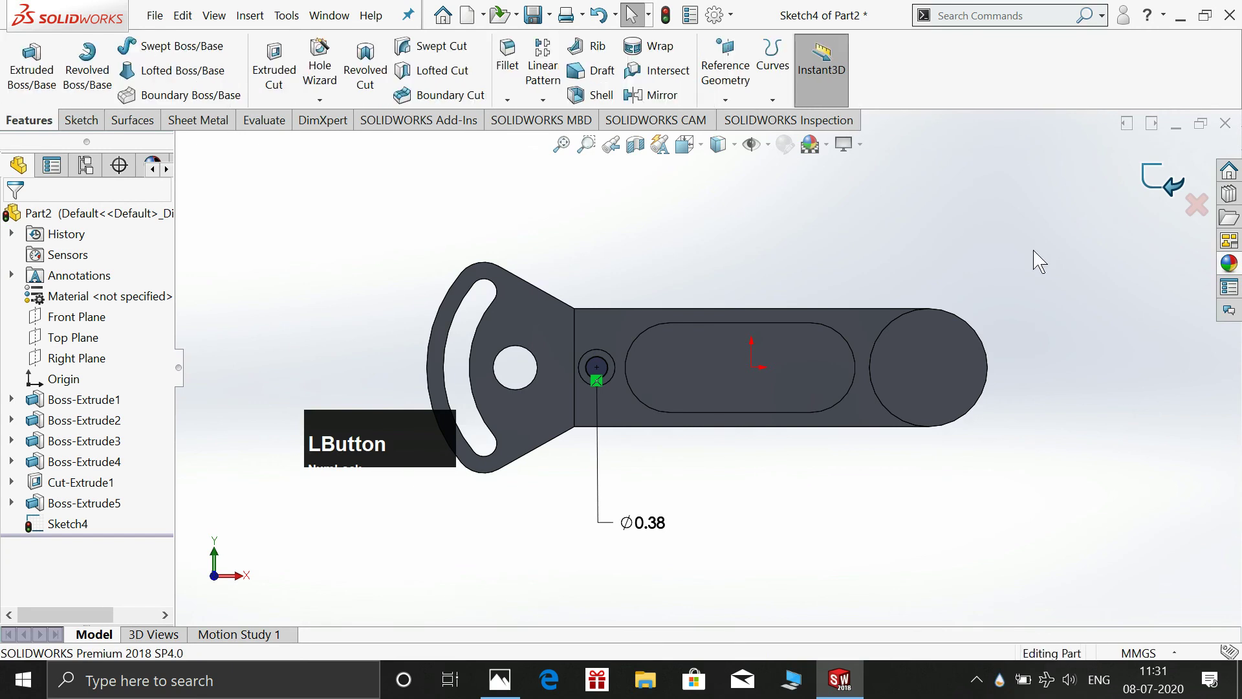
pyautogui.press('space')
pyautogui.click(1214, 233)
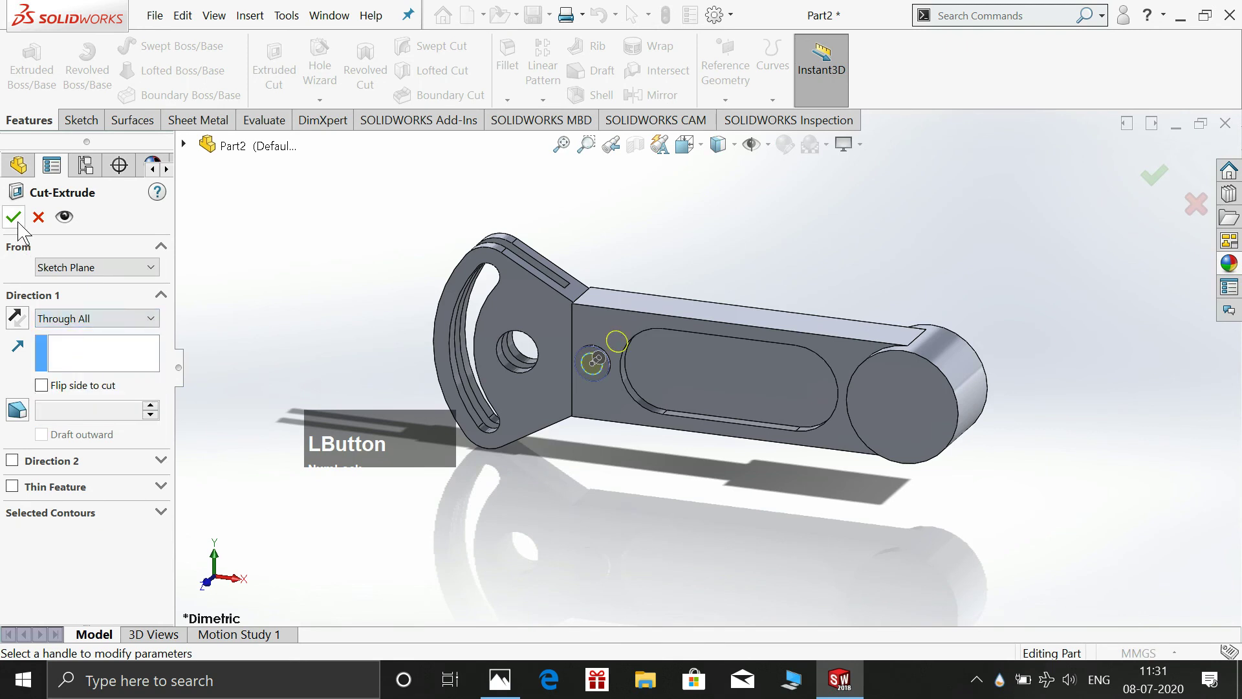
pyautogui.click(623, 238)
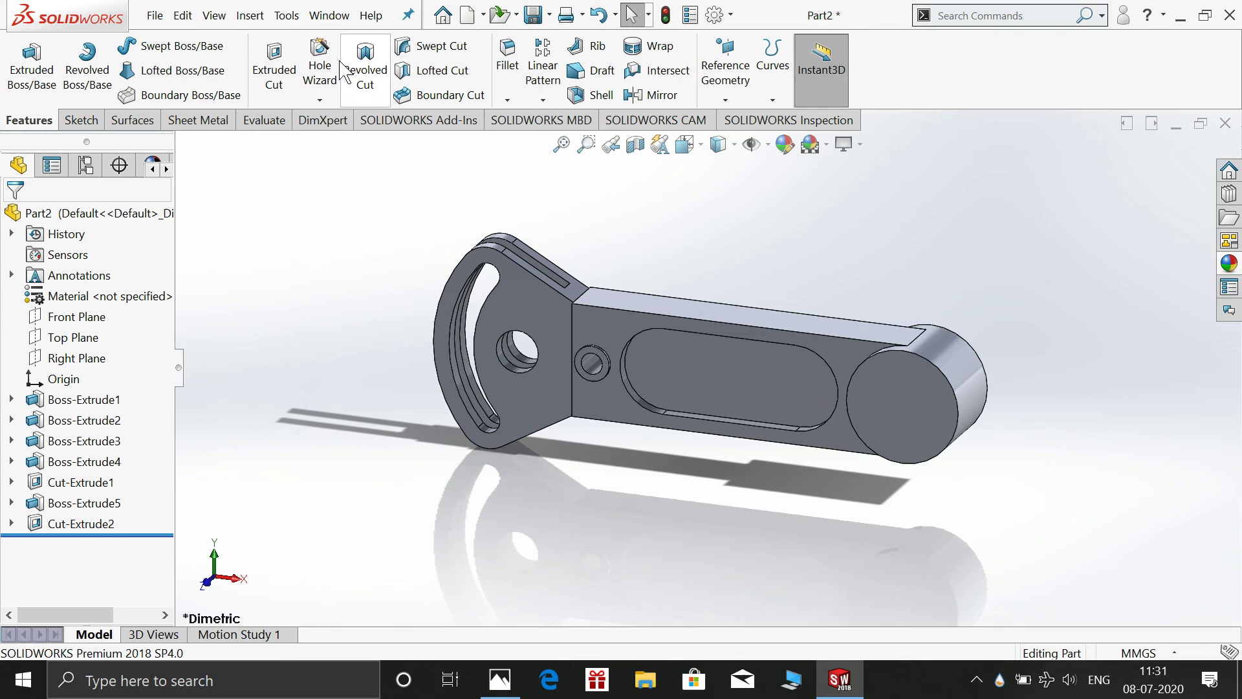
# Set up a C-Bored Drilled counterbore in Hole Wizard and check the reference drawing
pyautogui.click(317, 58)
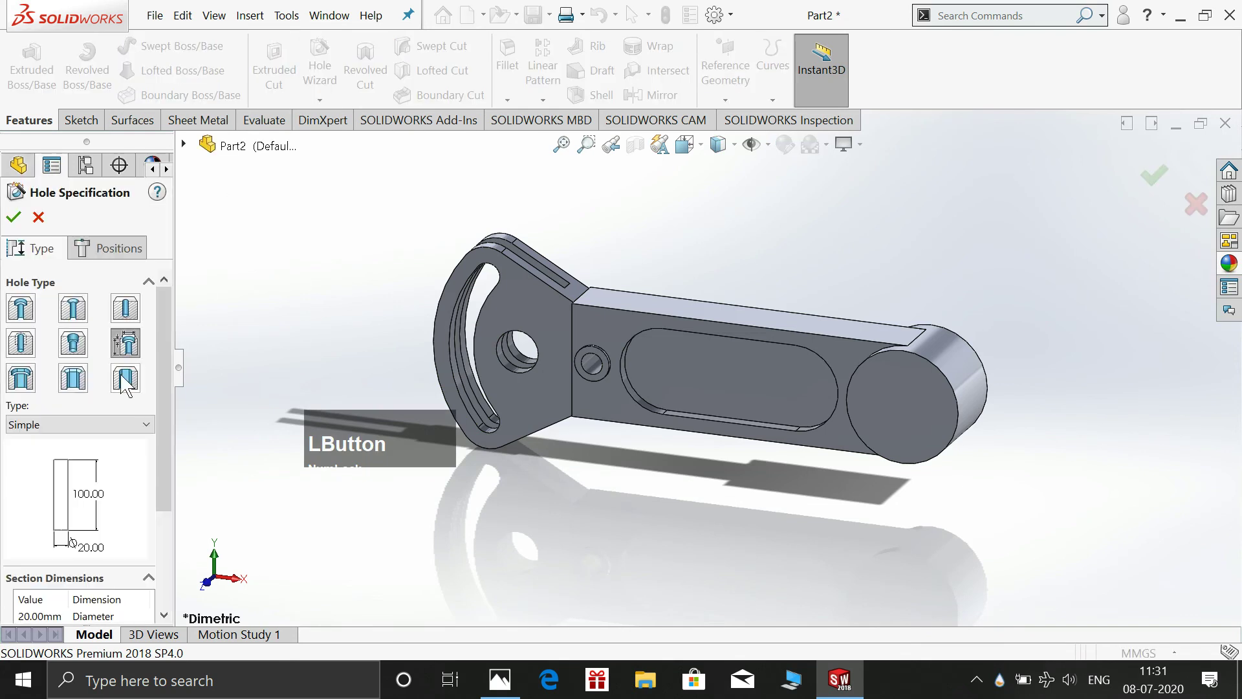
pyautogui.click(136, 355)
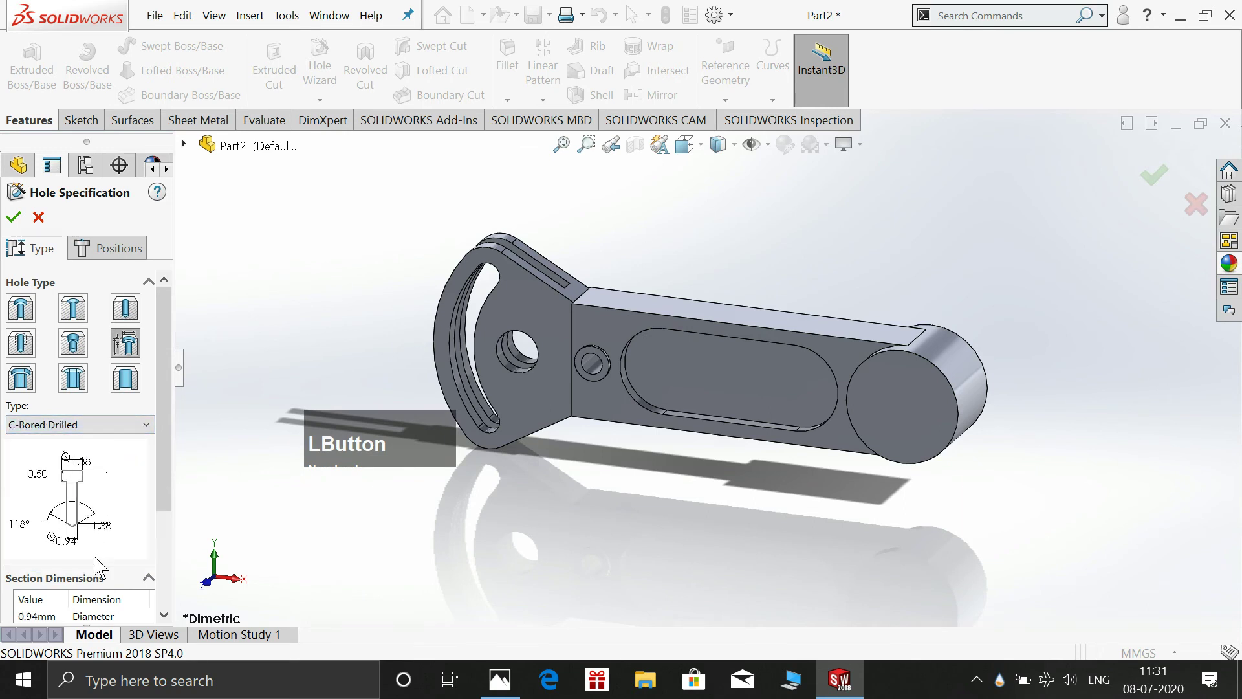
pyautogui.scroll(-3)
pyautogui.click(50, 531)
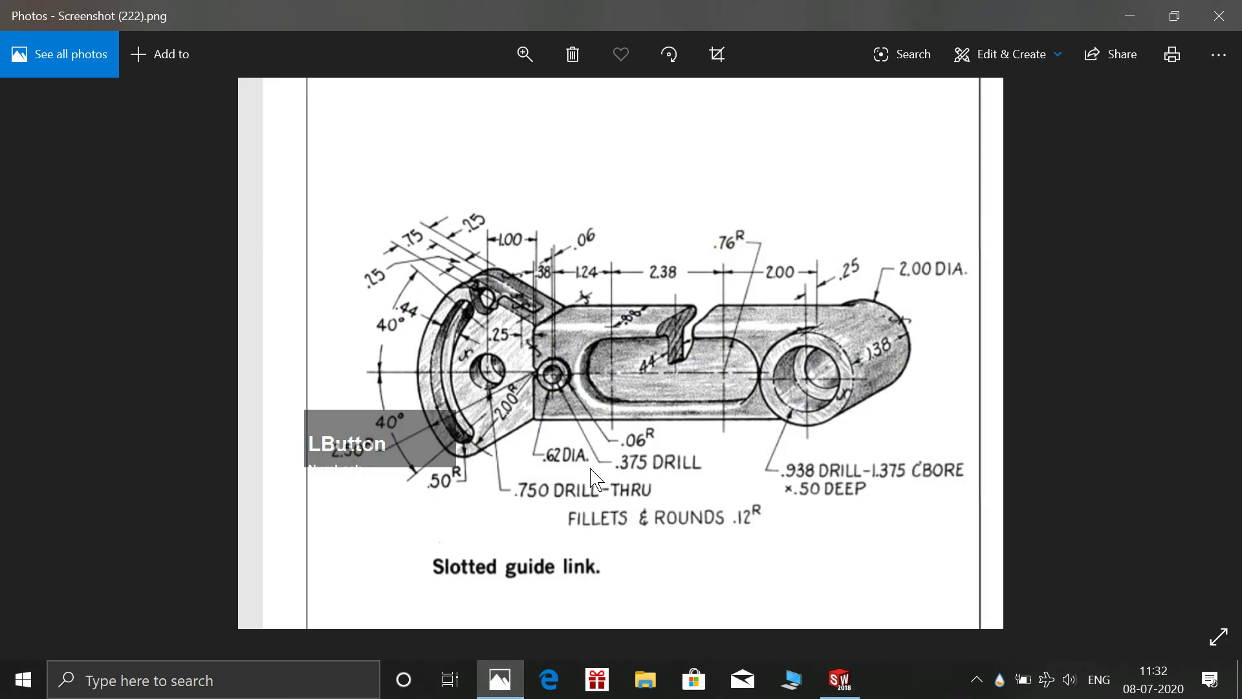
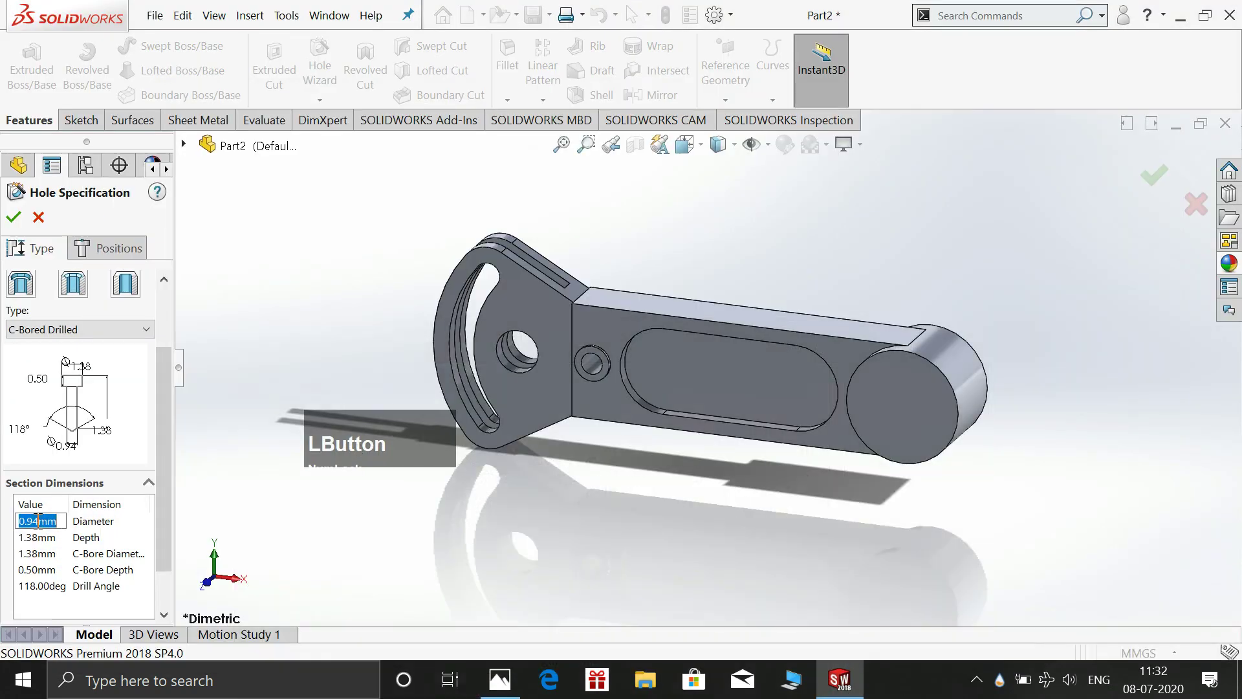
# Enter hole diameter 0.938, counterbore diameter 1.375 and counterbore depth 0.50
pyautogui.press('KP_0')
pyautogui.press('KP_Decimal')
pyautogui.press('KP_9')
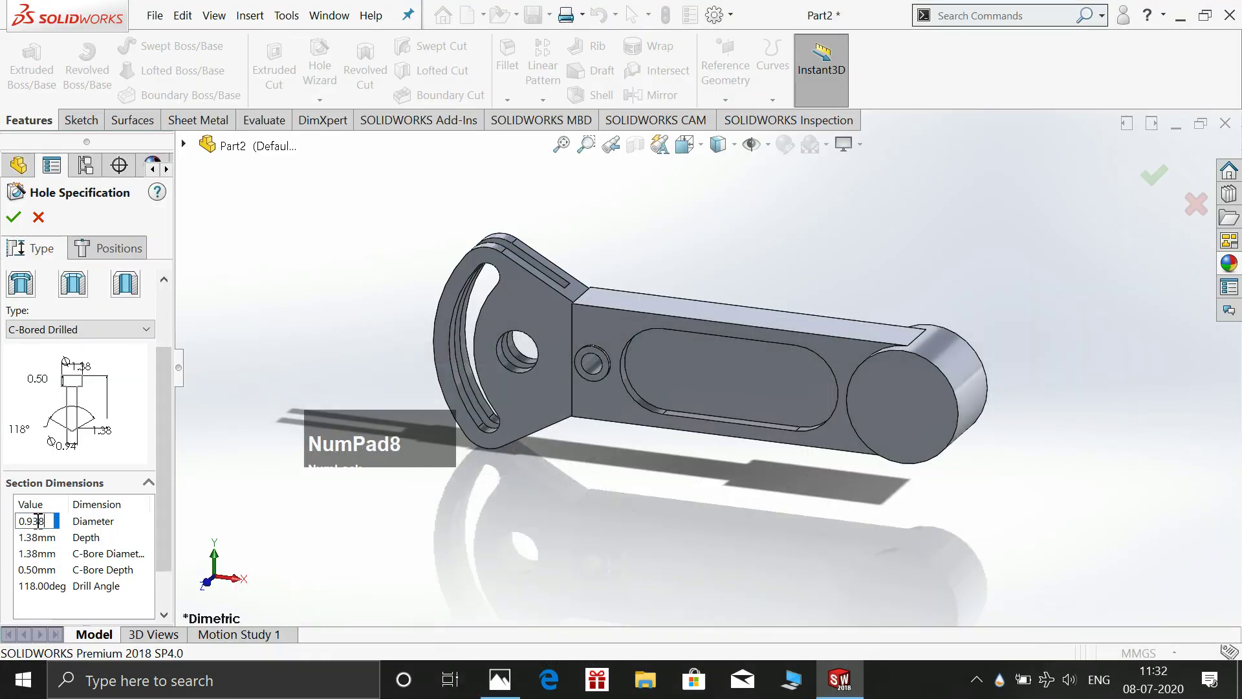
pyautogui.press('KP_Enter')
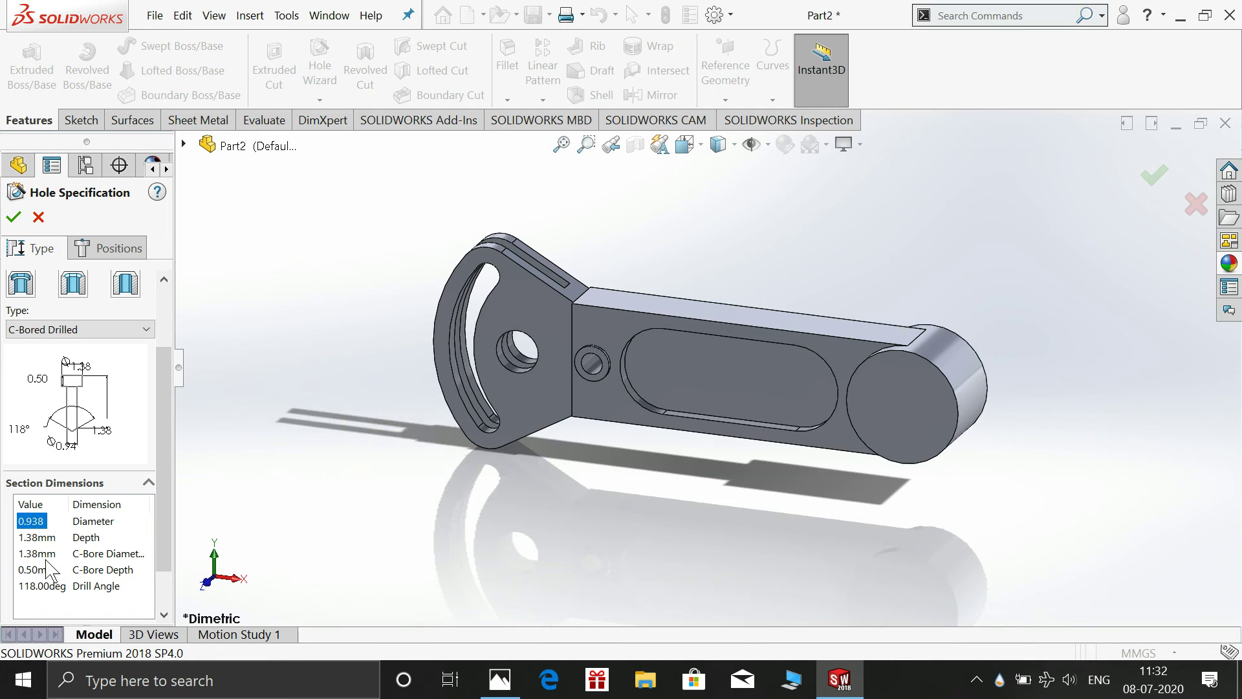
pyautogui.click(50, 561)
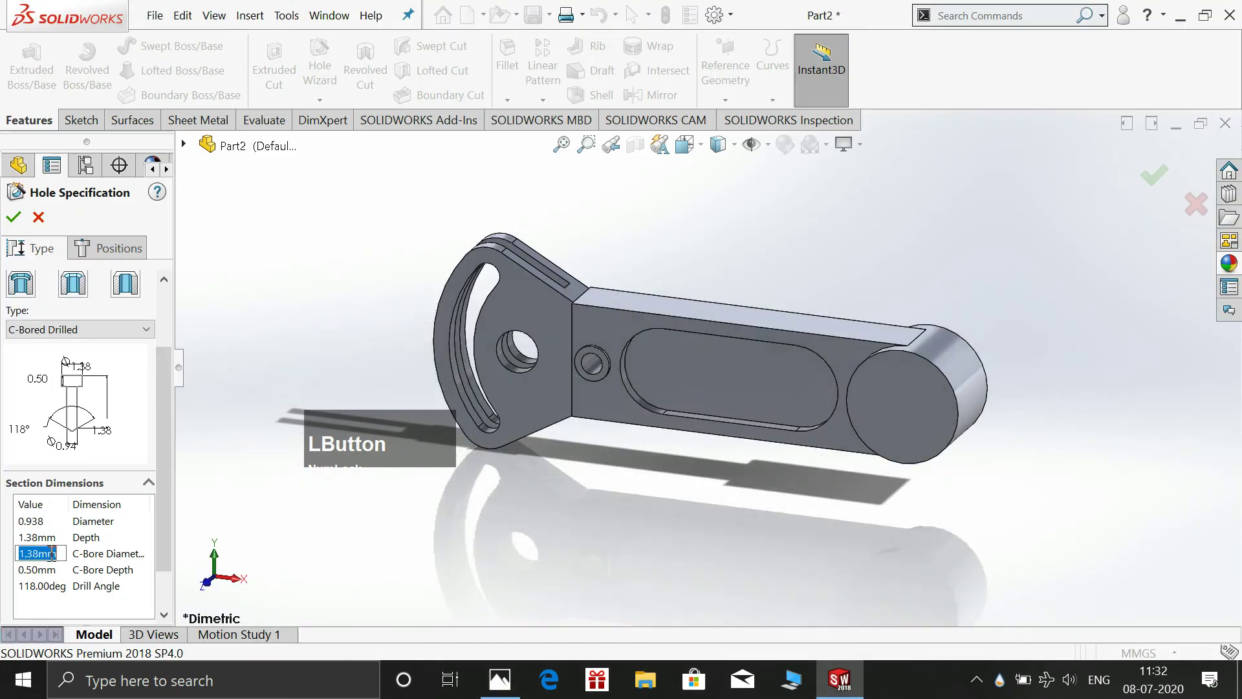
pyautogui.press('KP_1')
pyautogui.press('KP_Decimal')
pyautogui.press('KP_3')
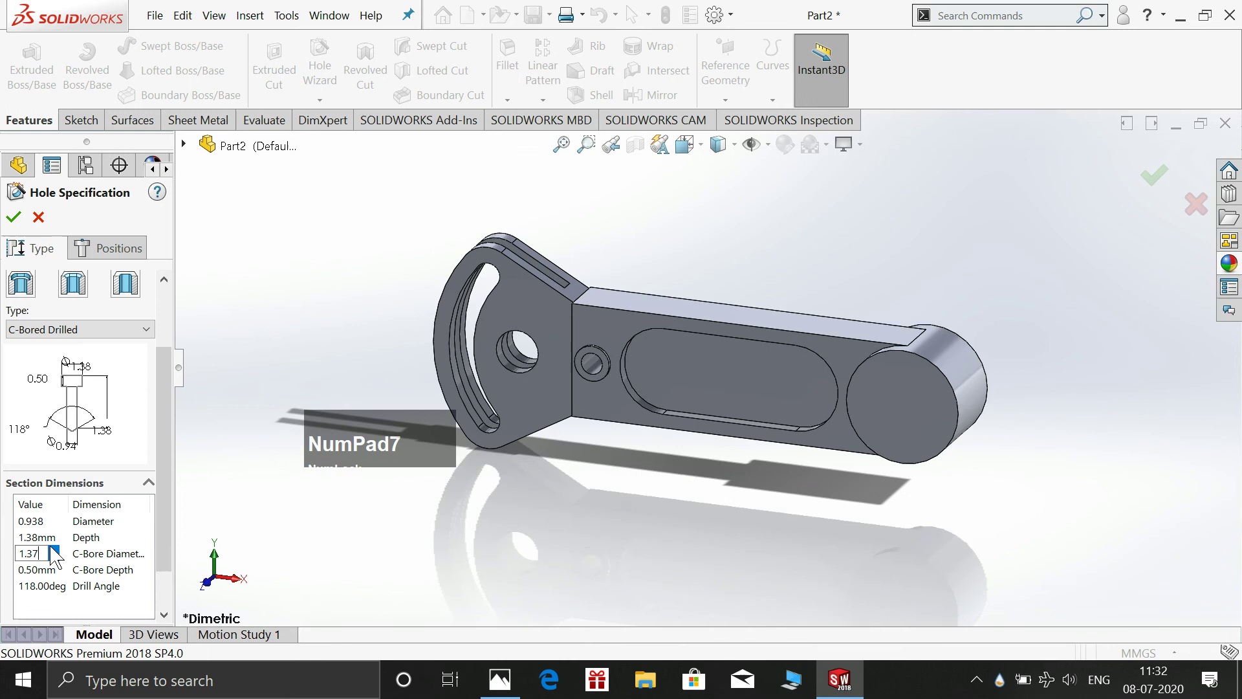
pyautogui.press('KP_Enter')
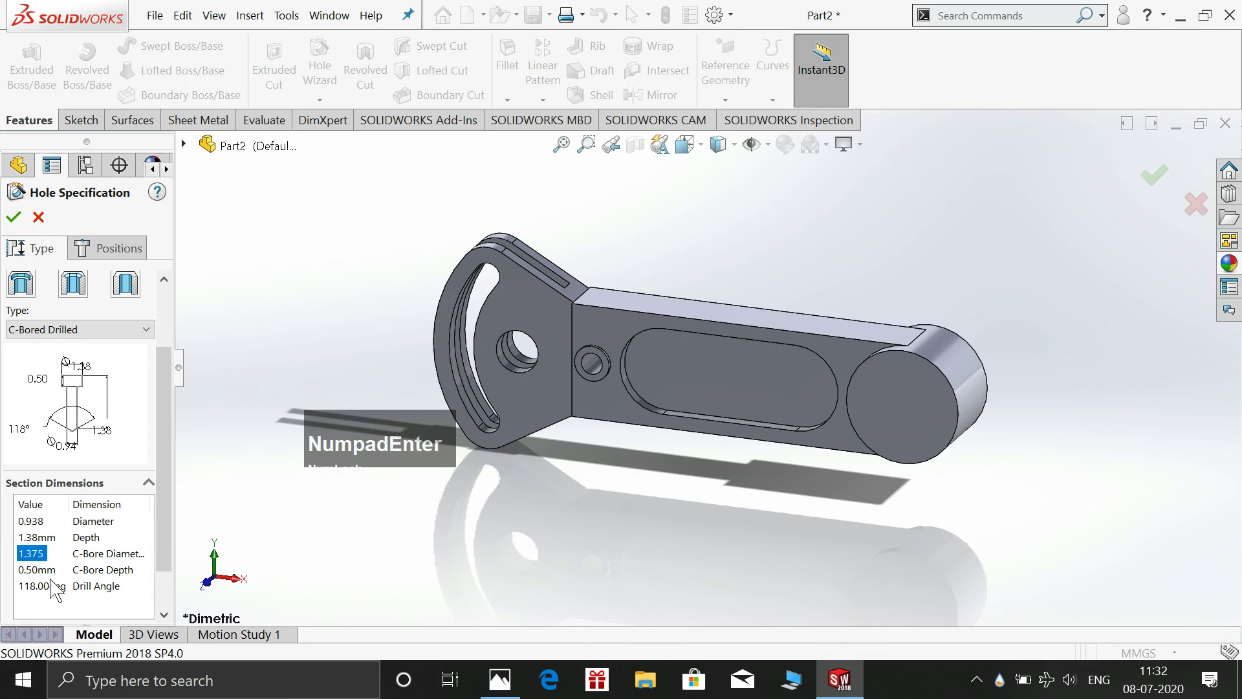
pyautogui.click(49, 579)
pyautogui.press('KP_0')
pyautogui.press('KP_Decimal')
pyautogui.press('KP_5')
pyautogui.press('KP_Enter')
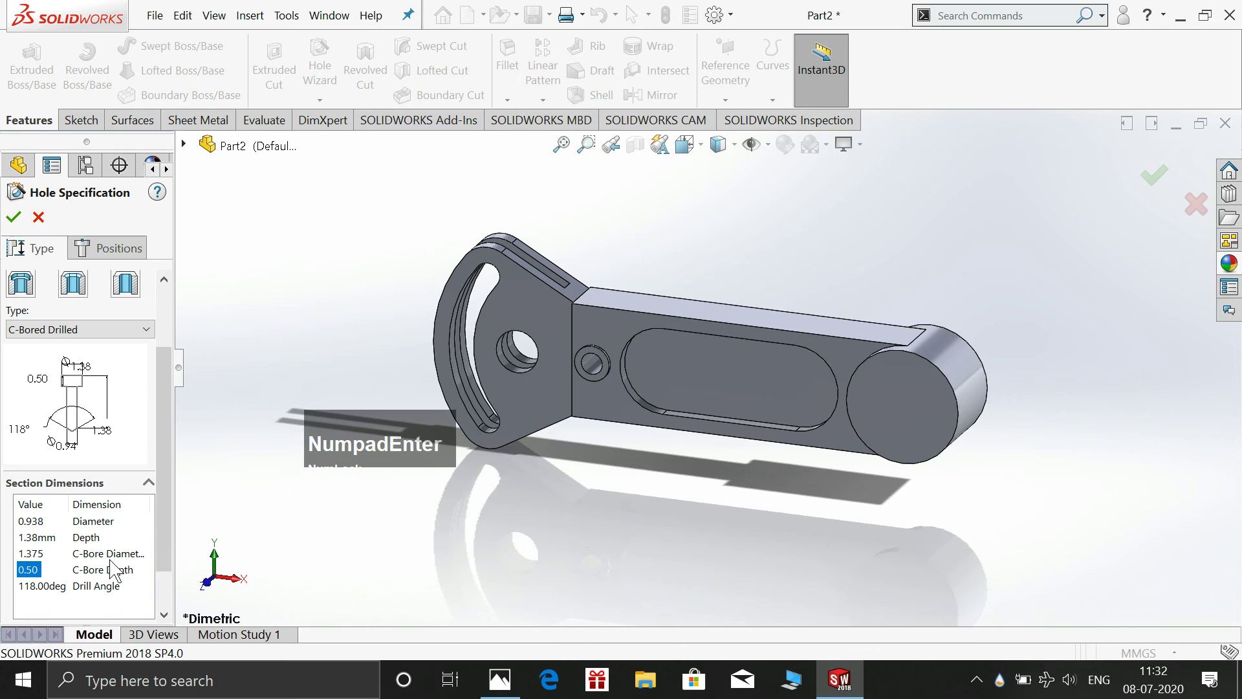
# Position the counterbored hole on the round end face of the arm
pyautogui.click(115, 261)
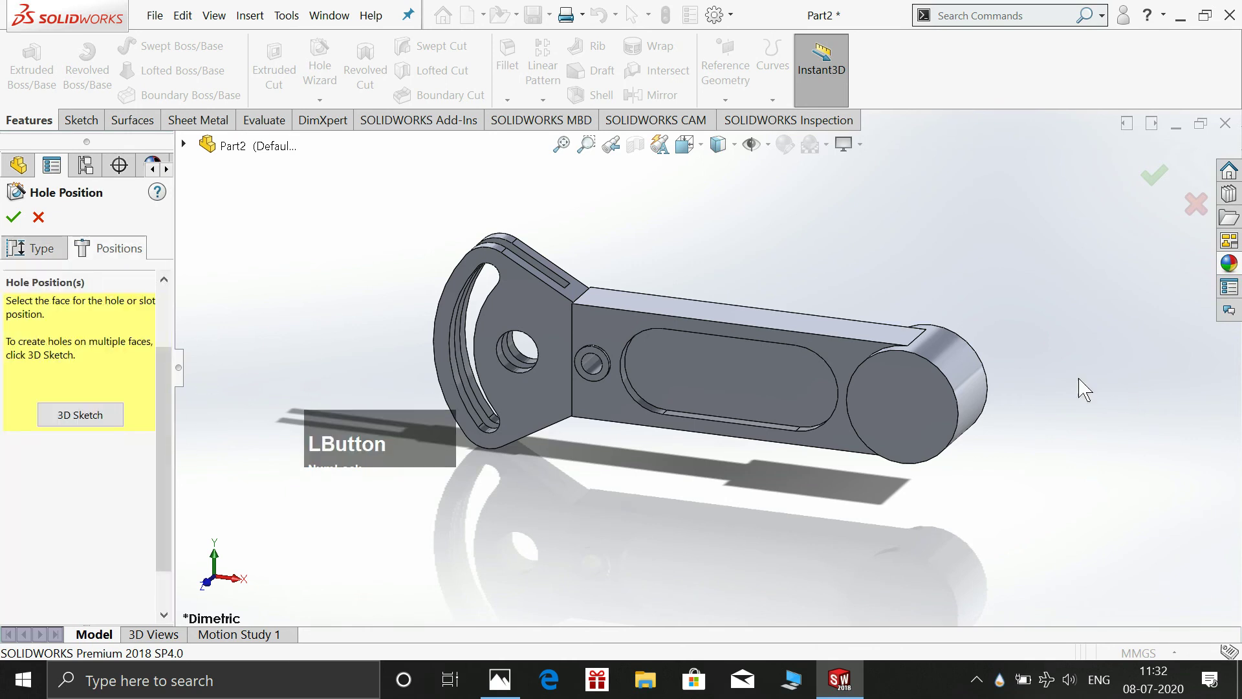
pyautogui.click(937, 404)
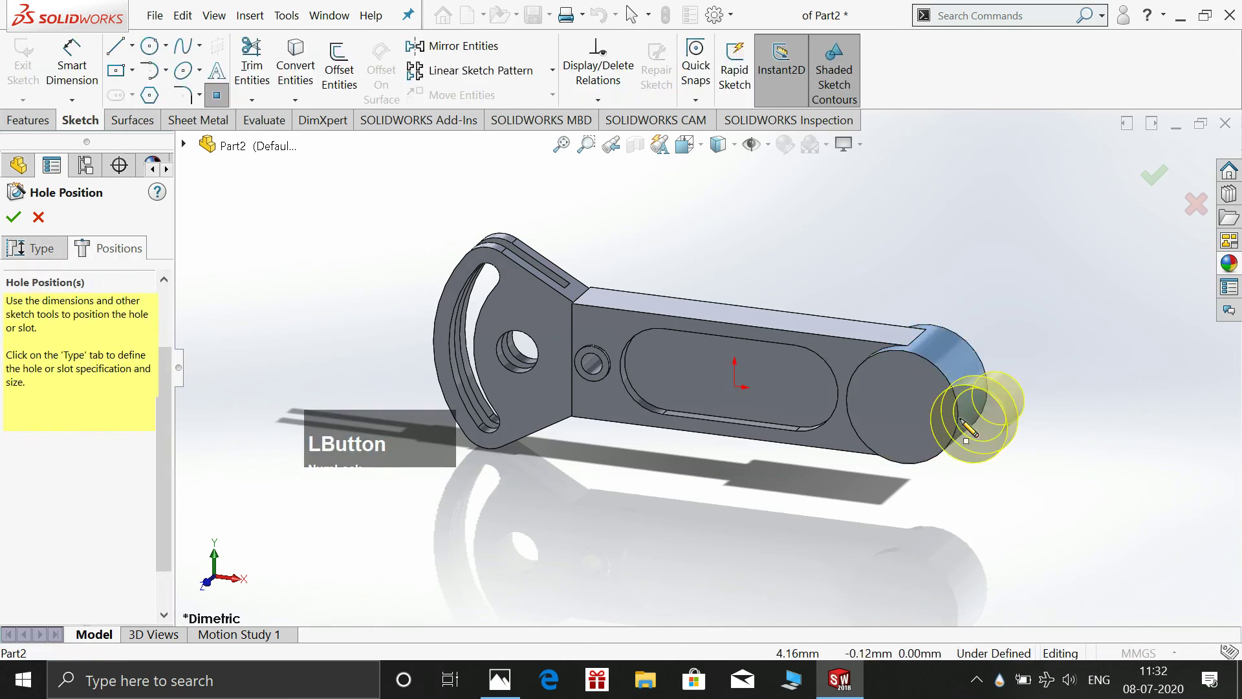
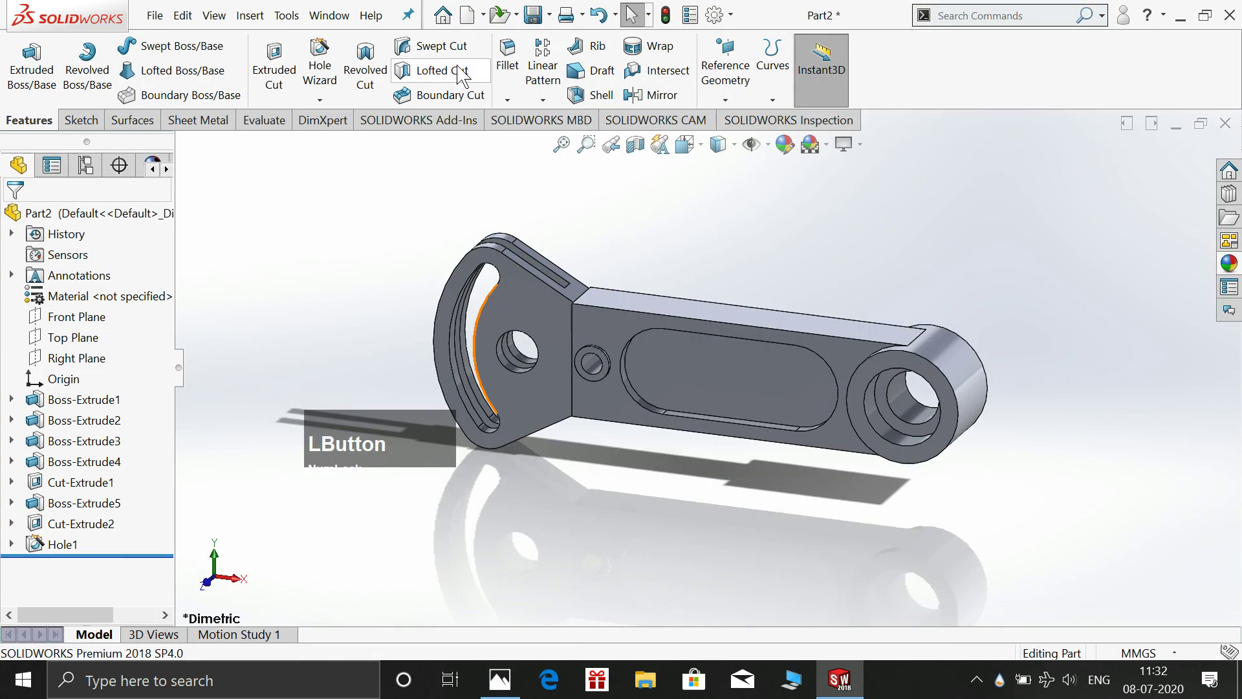
# Round the edge of the small drilled hole with a 0.06 mm fillet (Fillet1)
pyautogui.scroll(-3)
pyautogui.click(656, 315)
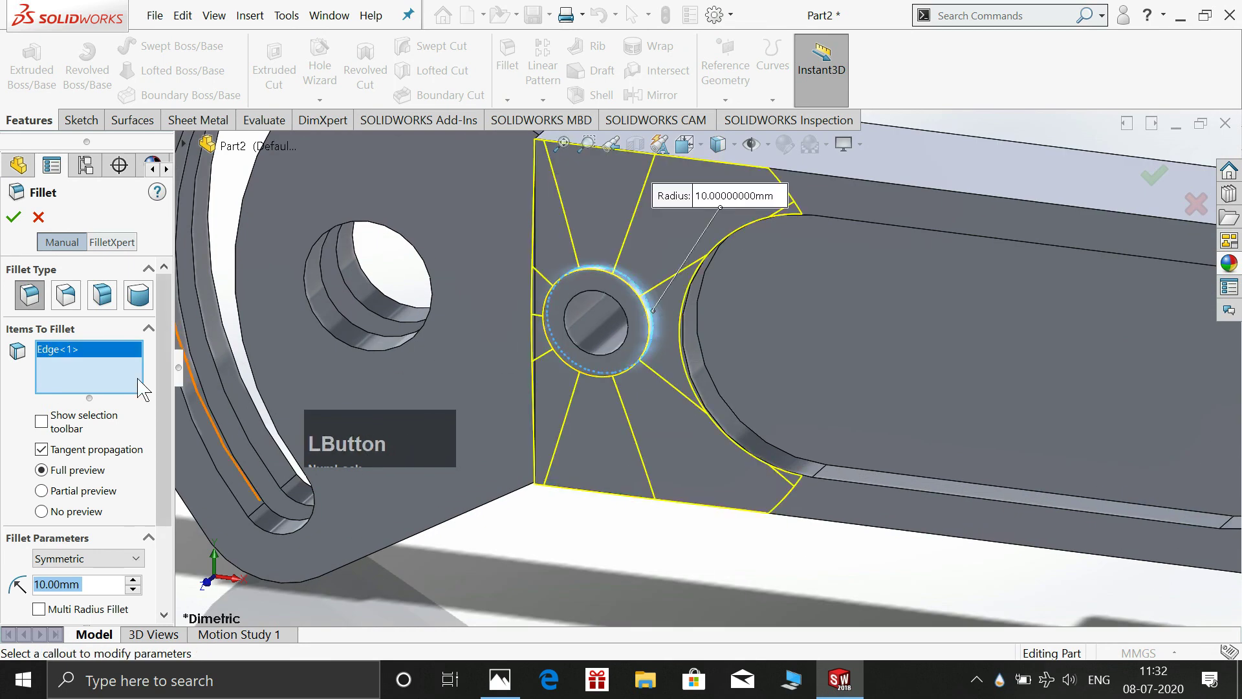
pyautogui.press('KP_0')
pyautogui.press('KP_Decimal')
pyautogui.press('KP_0')
pyautogui.press('KP_Enter')
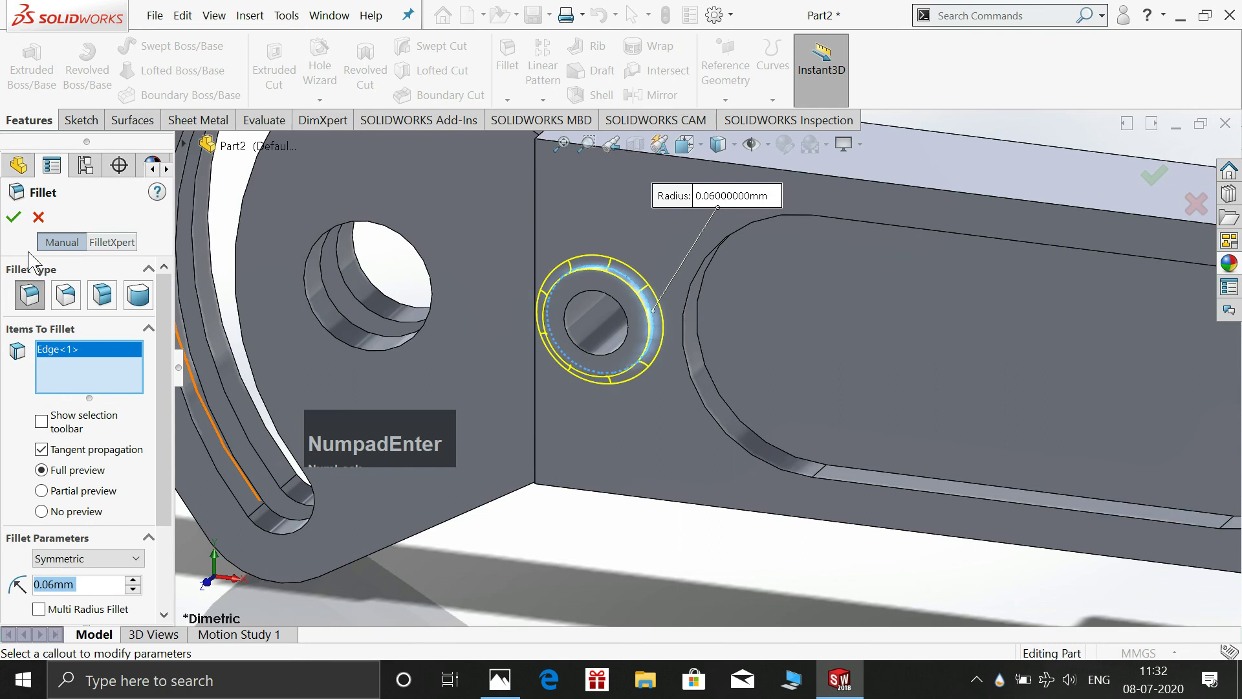
pyautogui.click(24, 212)
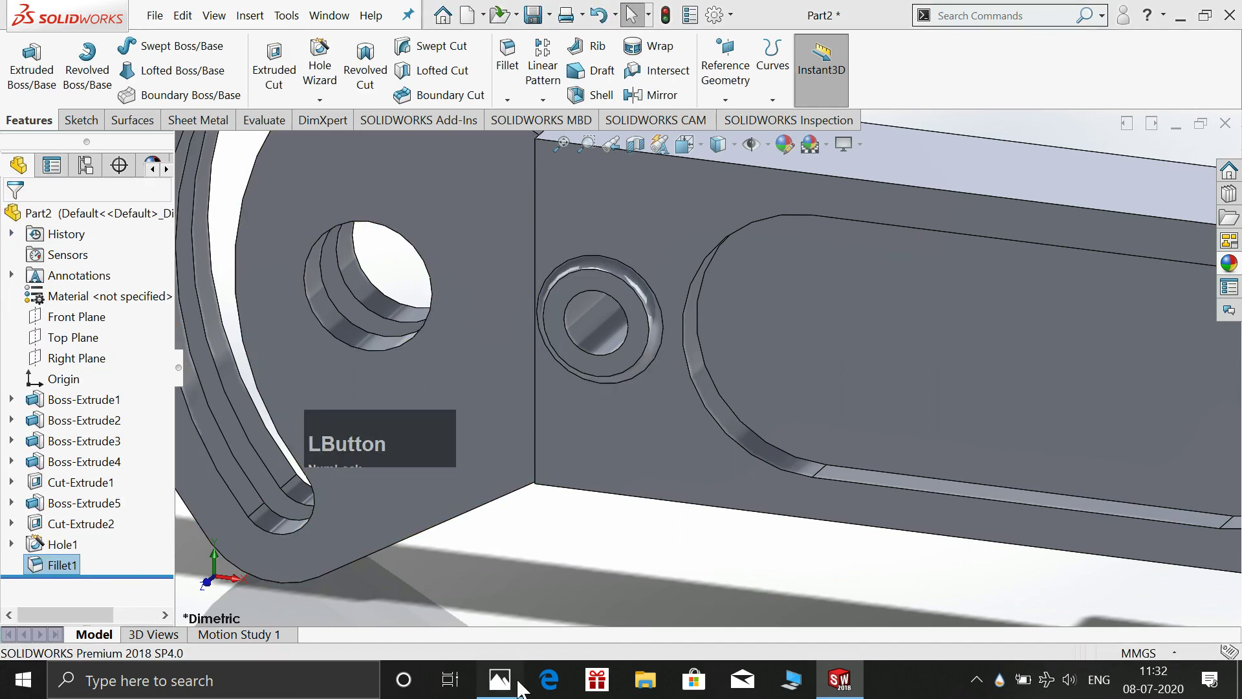
# Start Fillet2 at 0.12 mm and select the slot edge plus the top and underside arm edges
pyautogui.scroll(3)
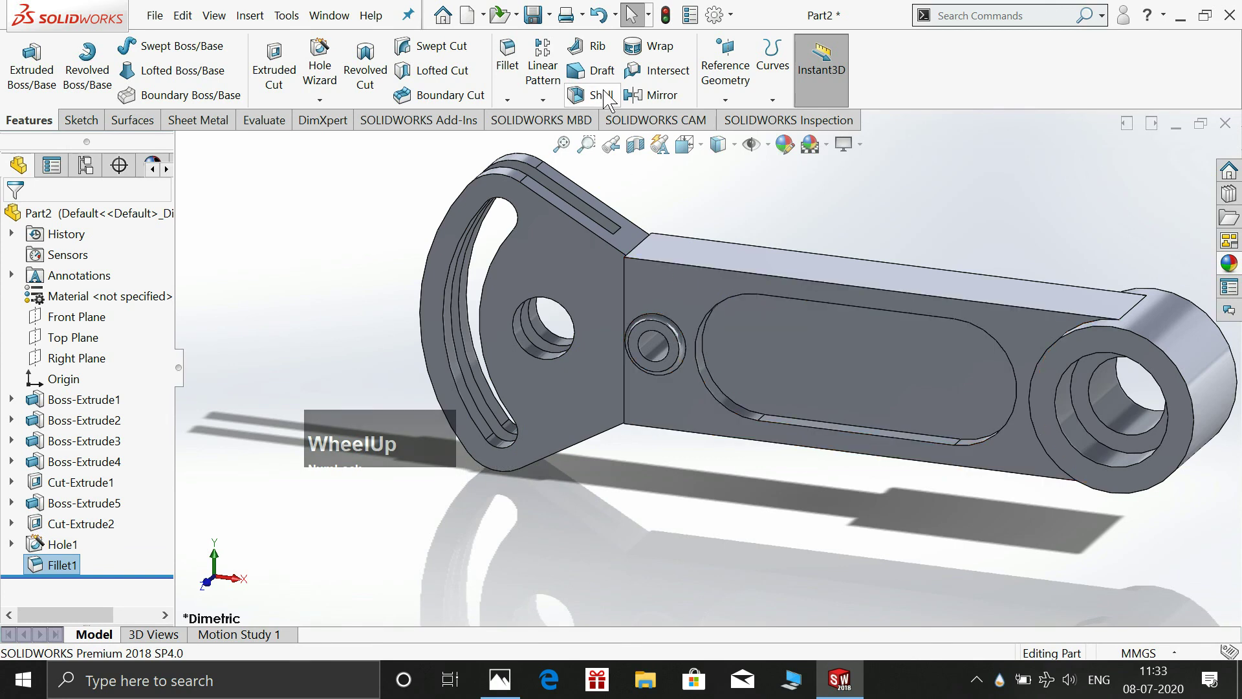
pyautogui.click(525, 63)
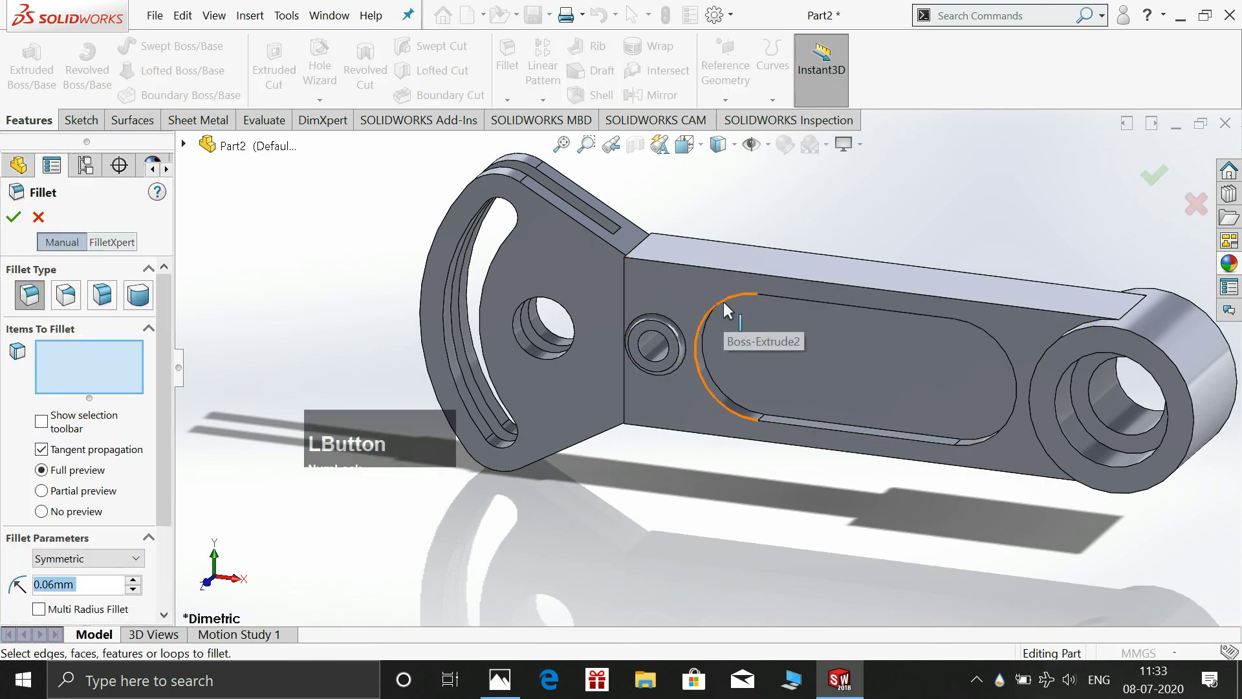
pyautogui.click(727, 306)
pyautogui.click(721, 271)
pyautogui.click(739, 246)
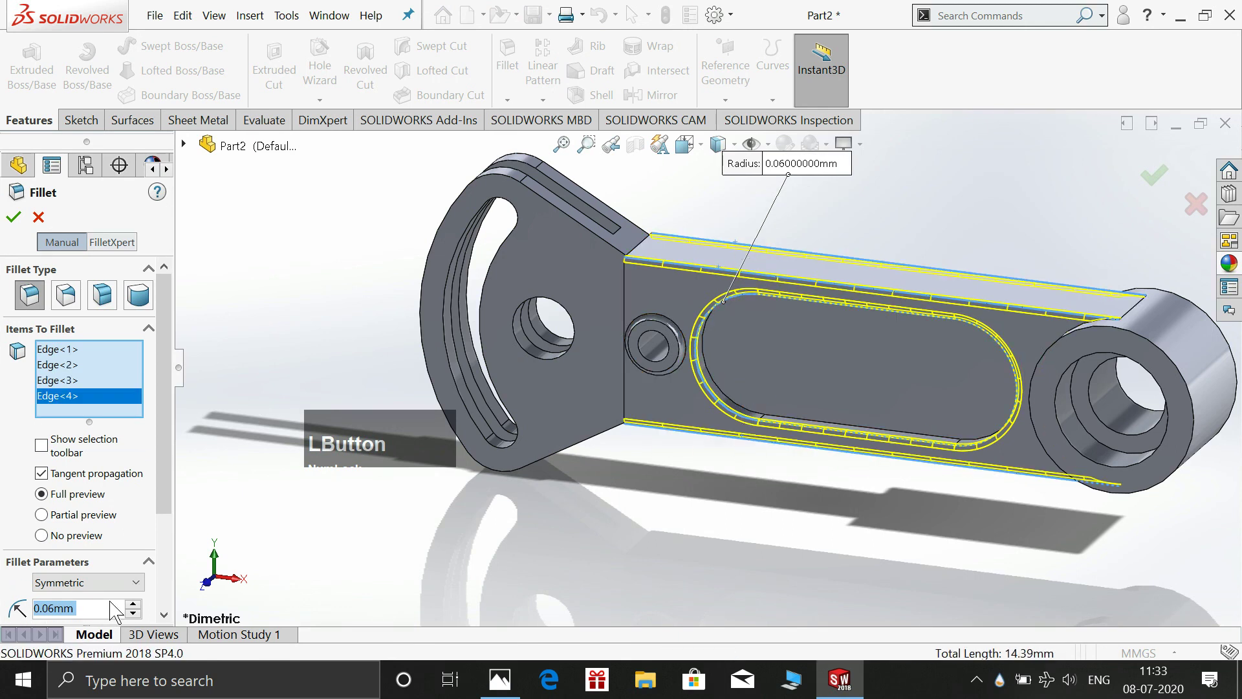
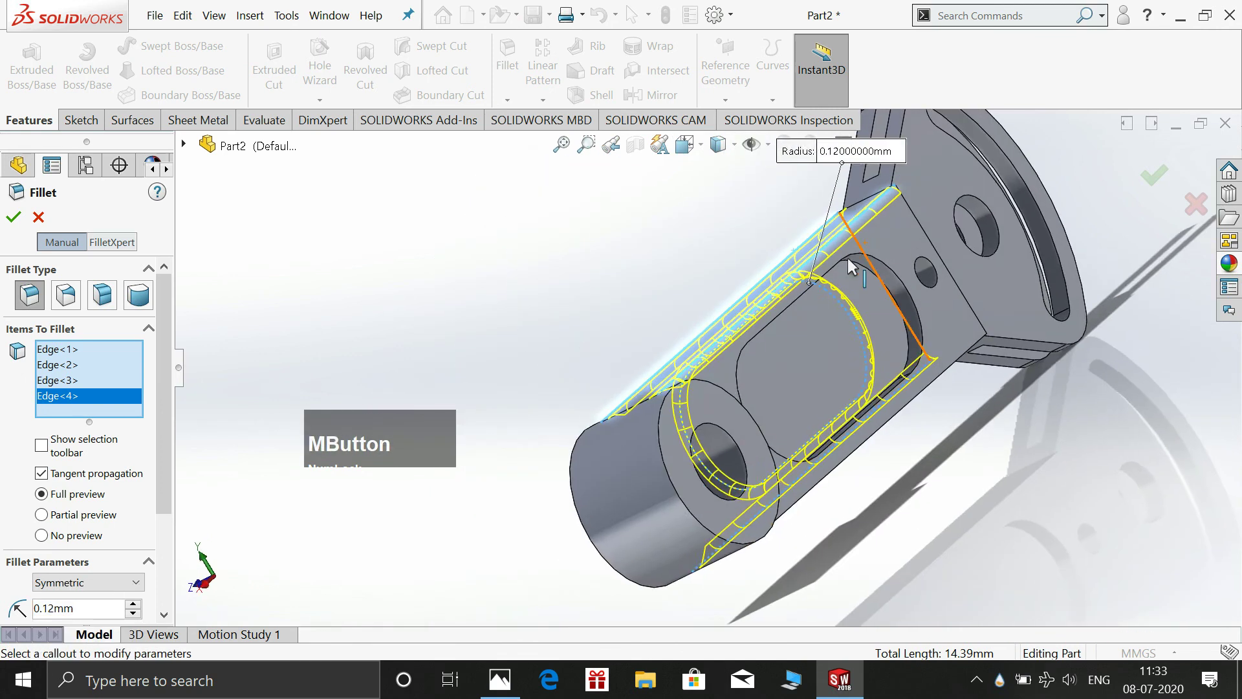
pyautogui.click(777, 325)
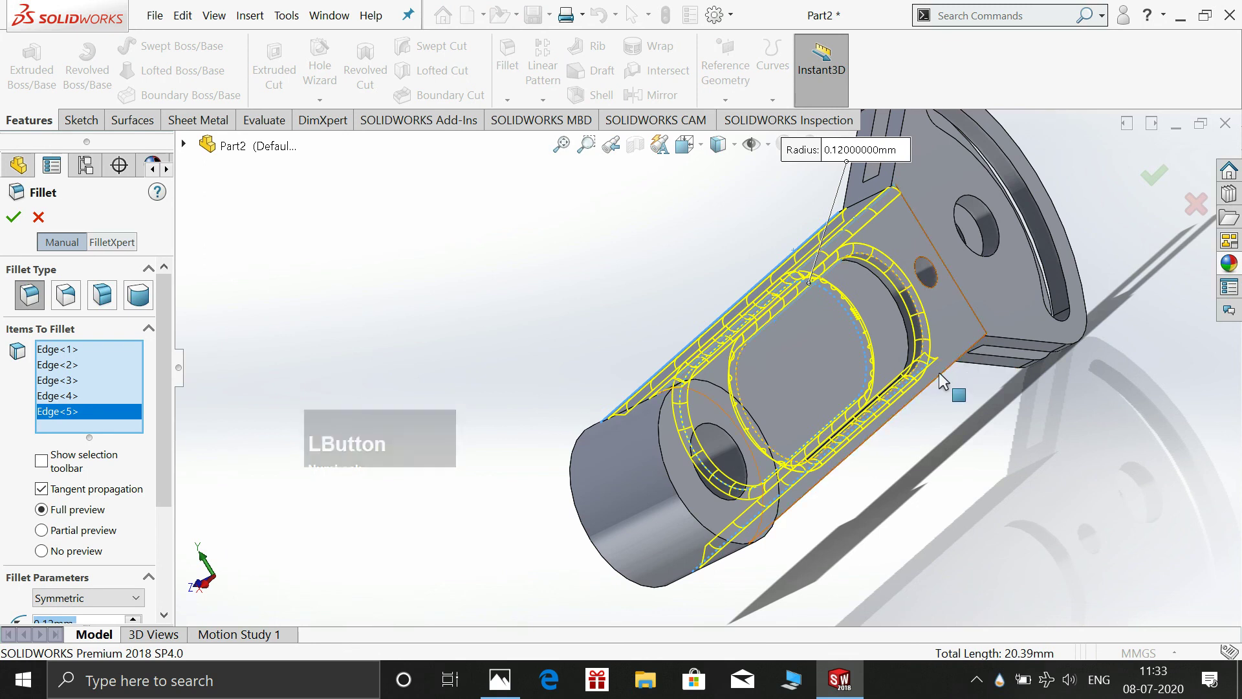
pyautogui.click(944, 381)
# Orbit the model back to a front-facing view after completing the 0.12 mm fillet selection
pyautogui.middleClick(1083, 512)
pyautogui.scroll(3)
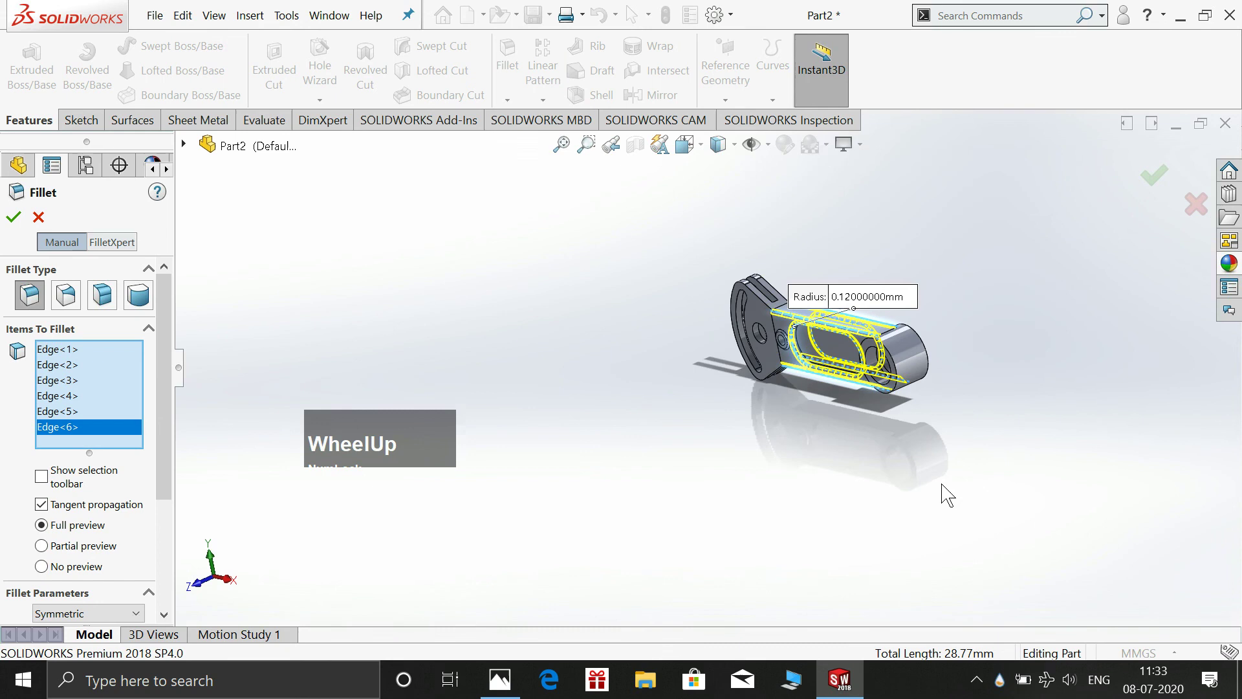
pyautogui.middleClick(1015, 459)
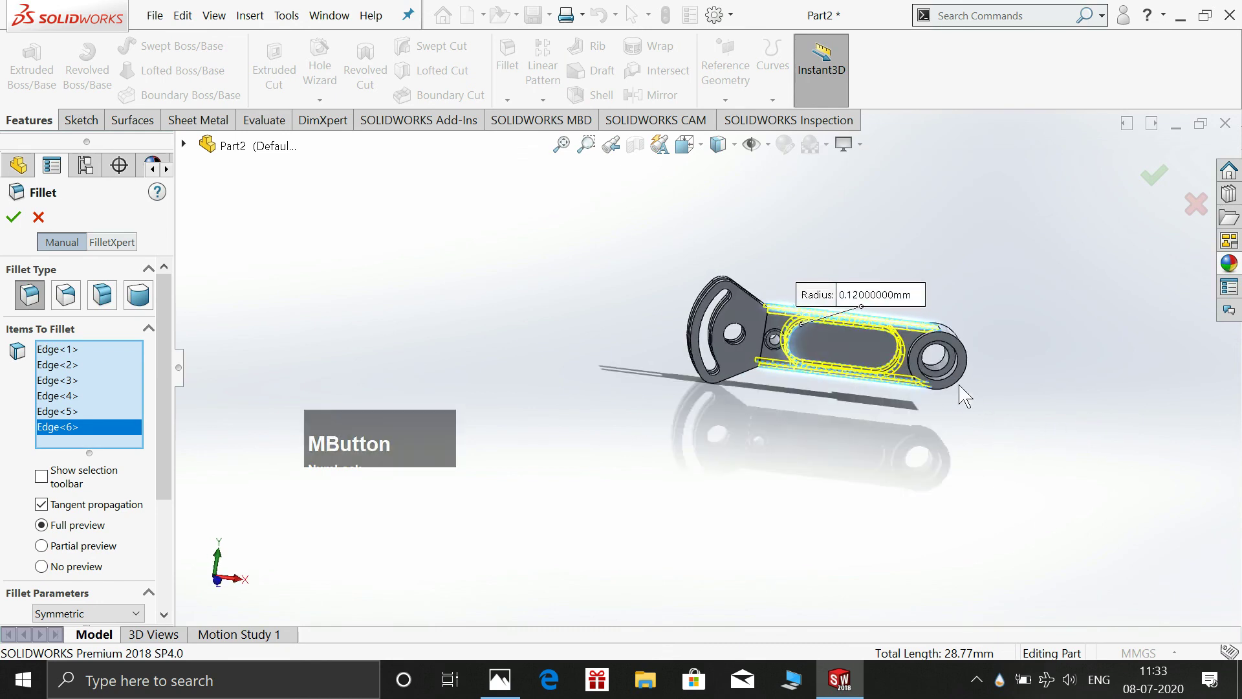
pyautogui.scroll(-3)
pyautogui.middleClick(941, 433)
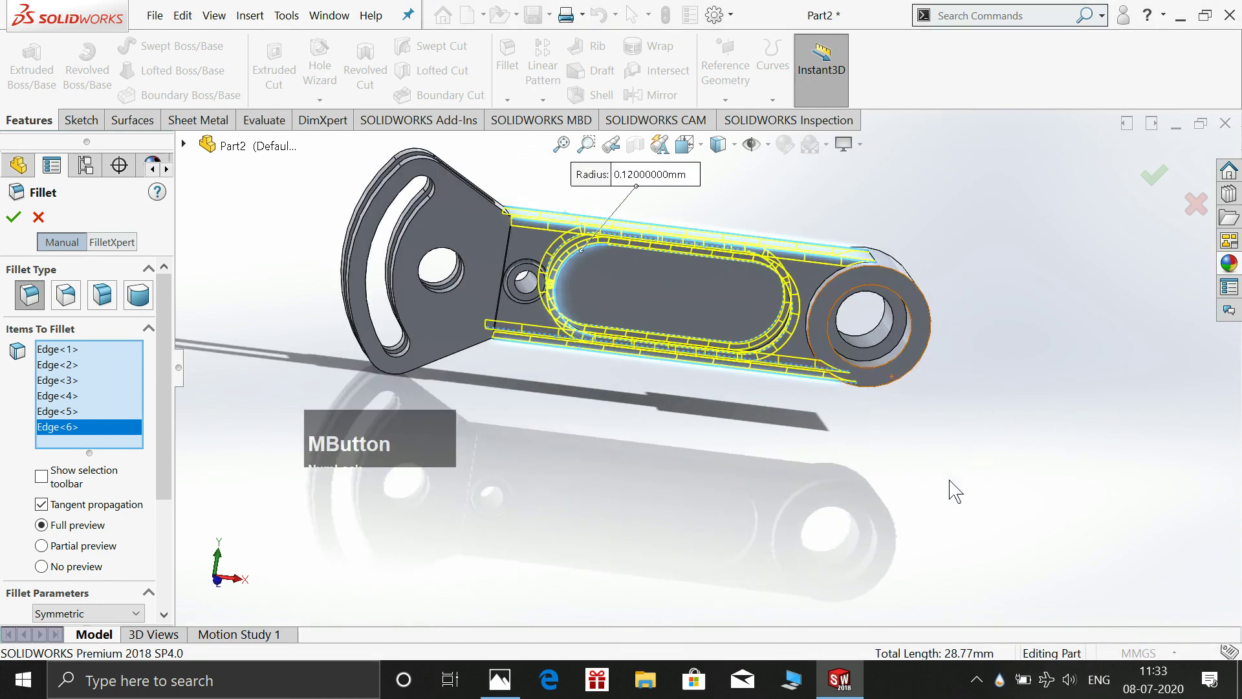
pyautogui.middleClick(984, 399)
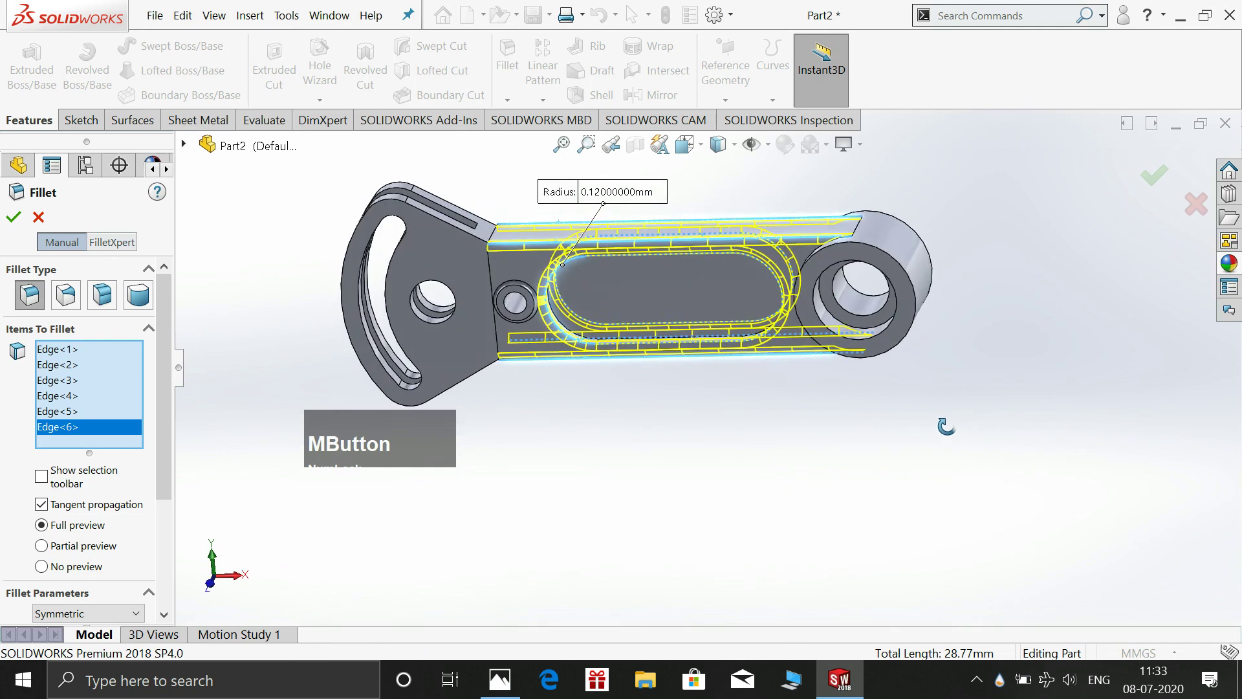
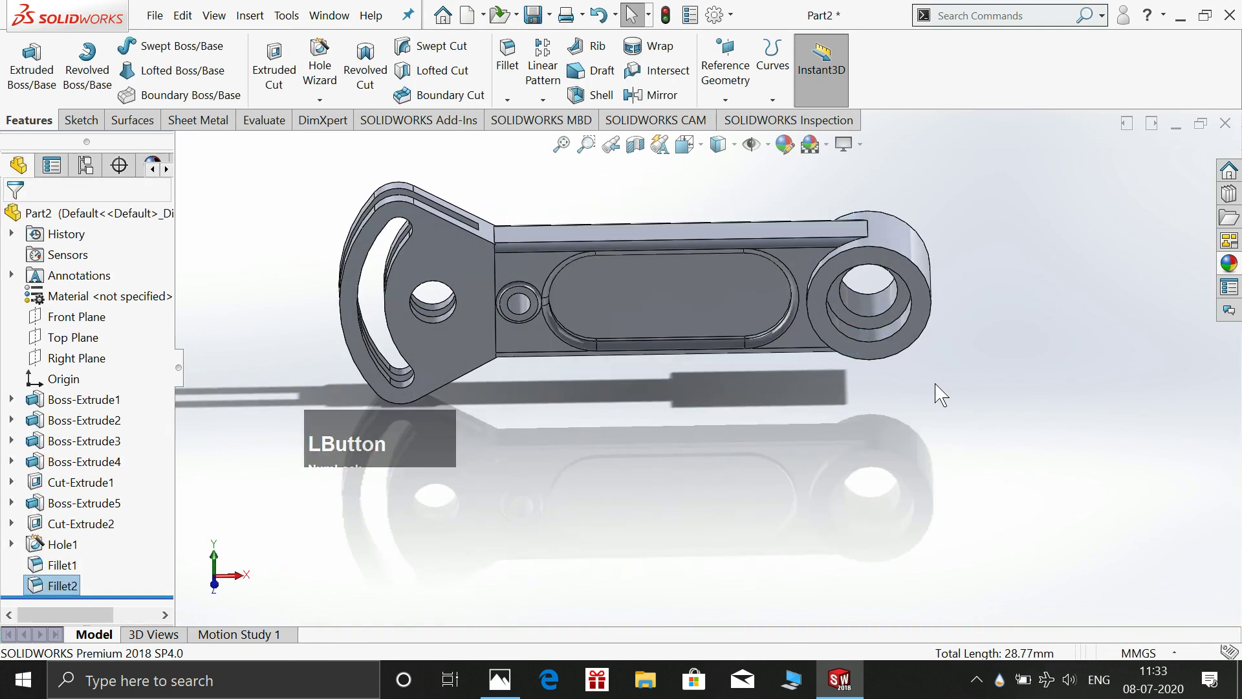
pyautogui.press('space')
pyautogui.click(1148, 364)
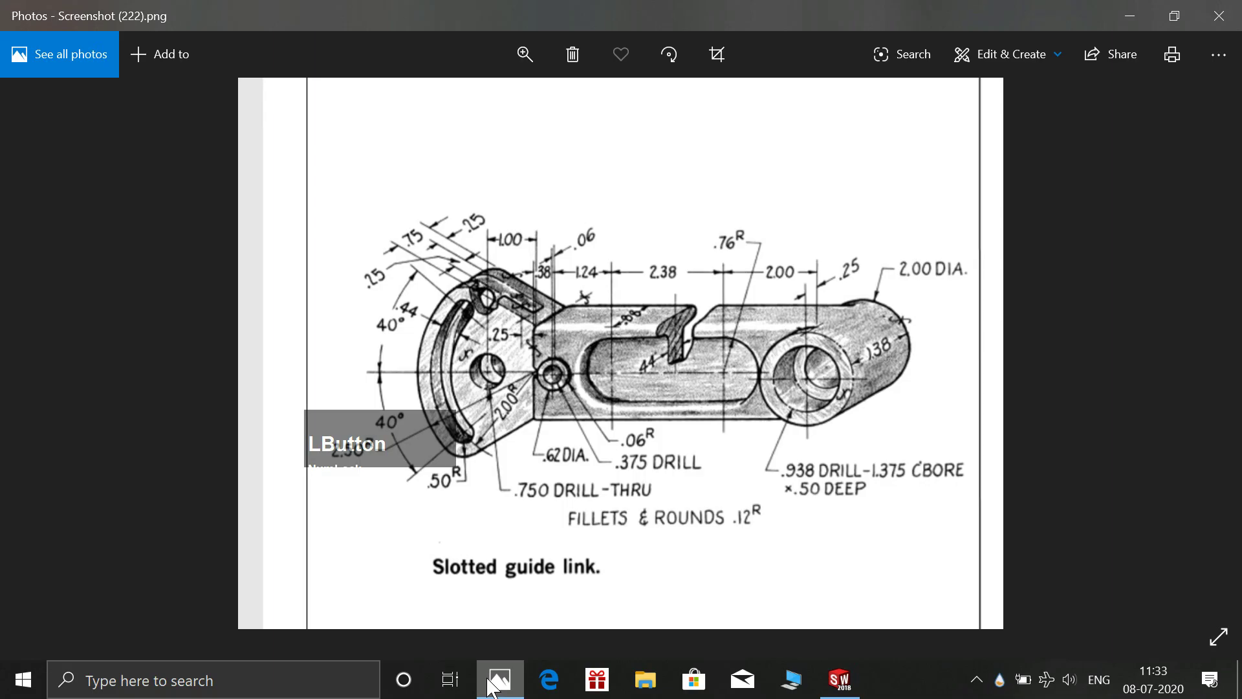
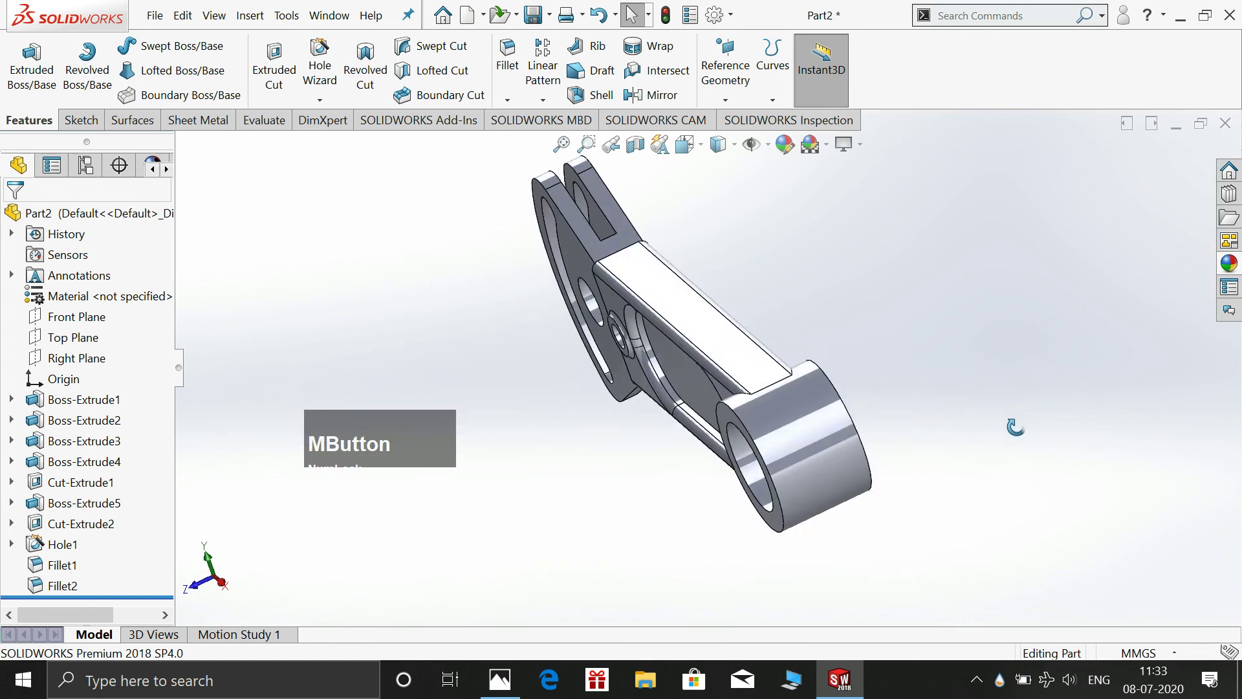
# In Document Properties Image Quality, raise both resolution sliders to the highest setting
pyautogui.press('space')
pyautogui.click(1211, 436)
pyautogui.click(717, 39)
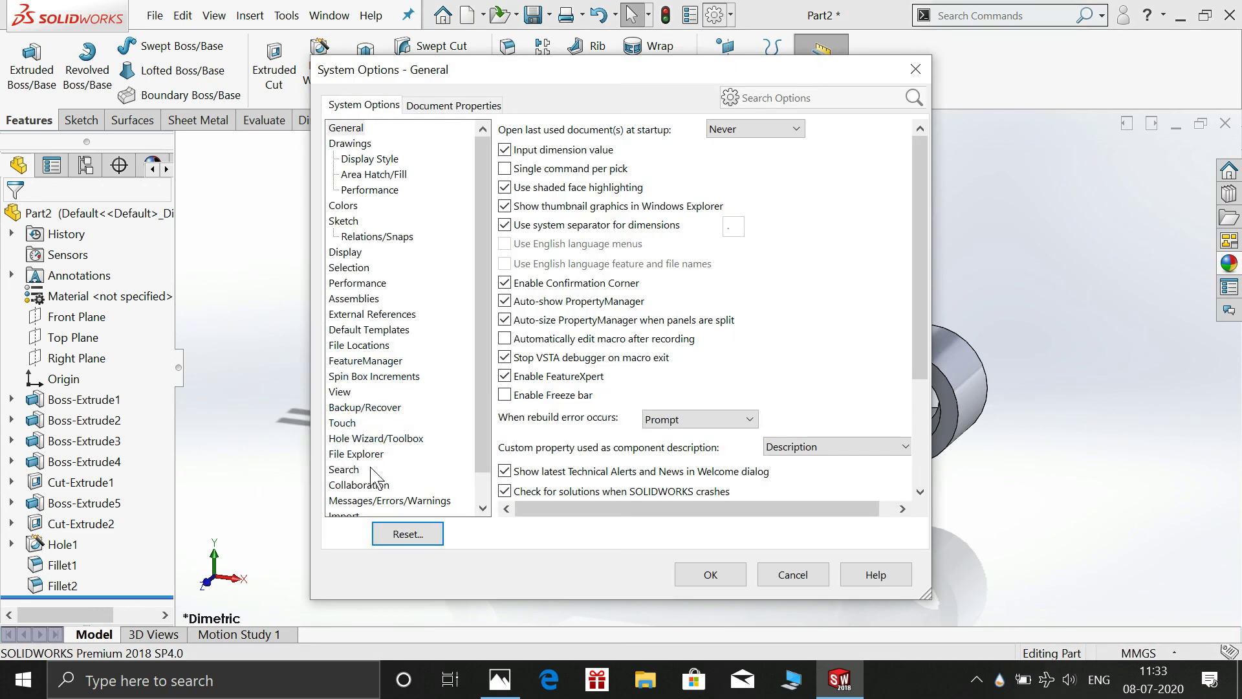
pyautogui.click(466, 112)
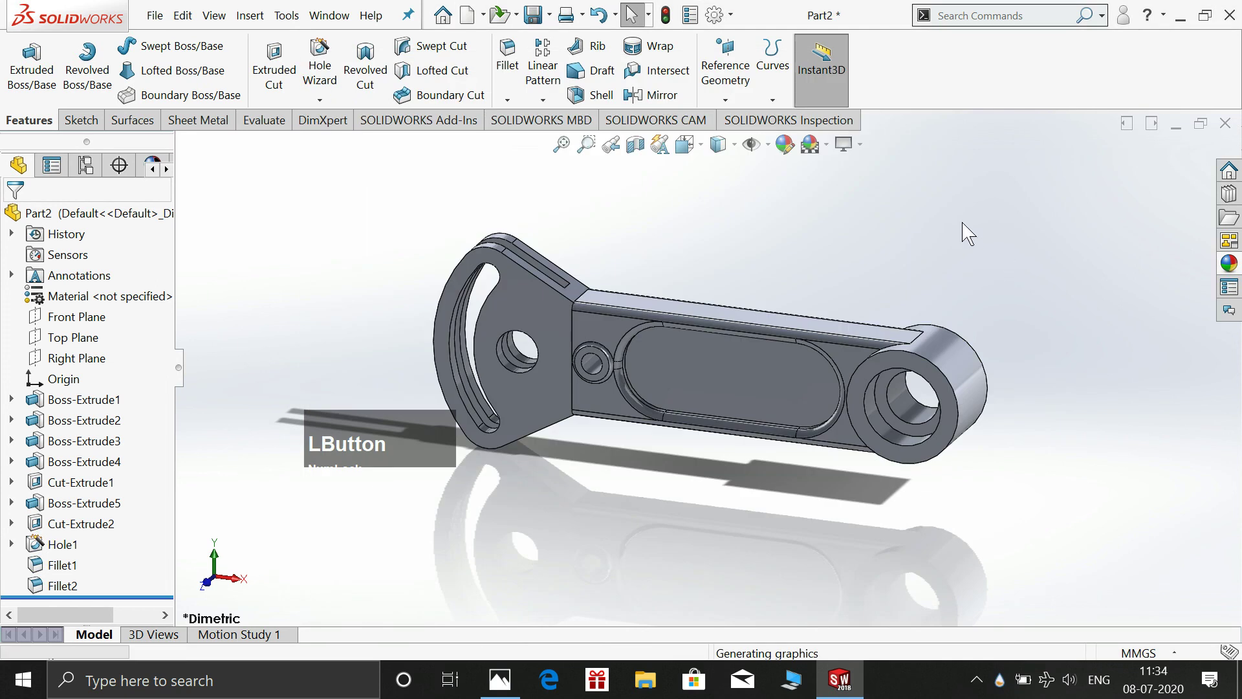
# Apply the shiny Copper appearance to the whole guide link part
pyautogui.rightClick(981, 197)
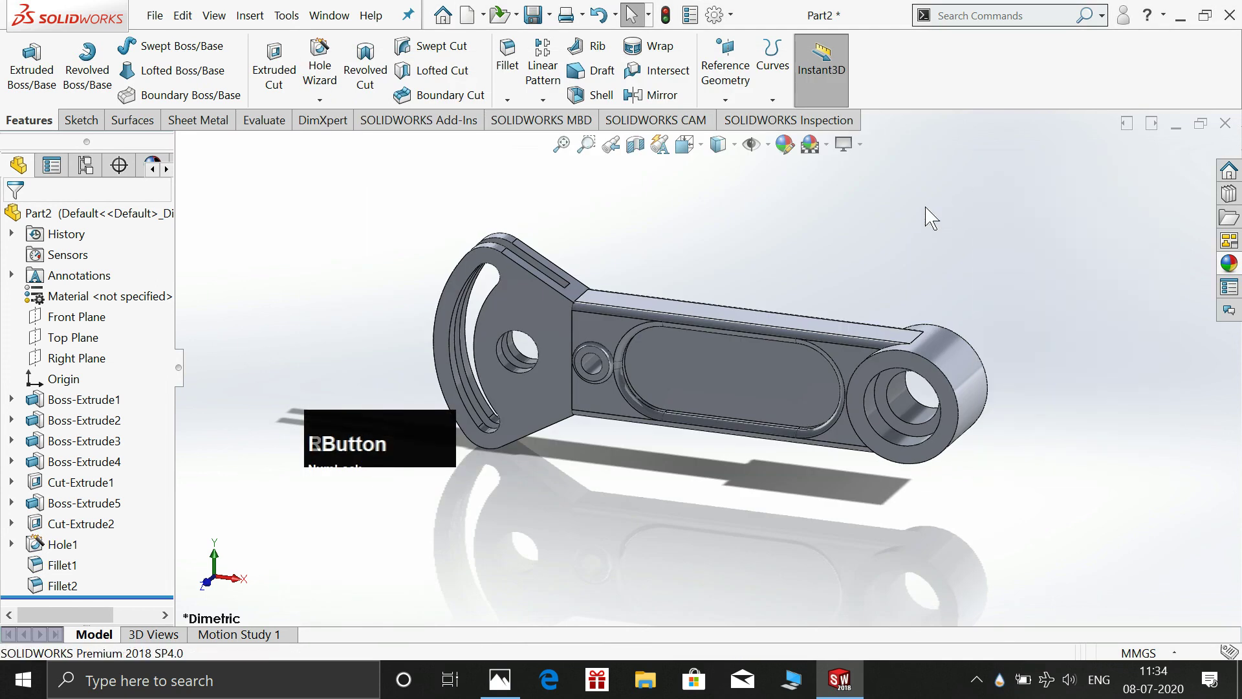
pyautogui.click(857, 211)
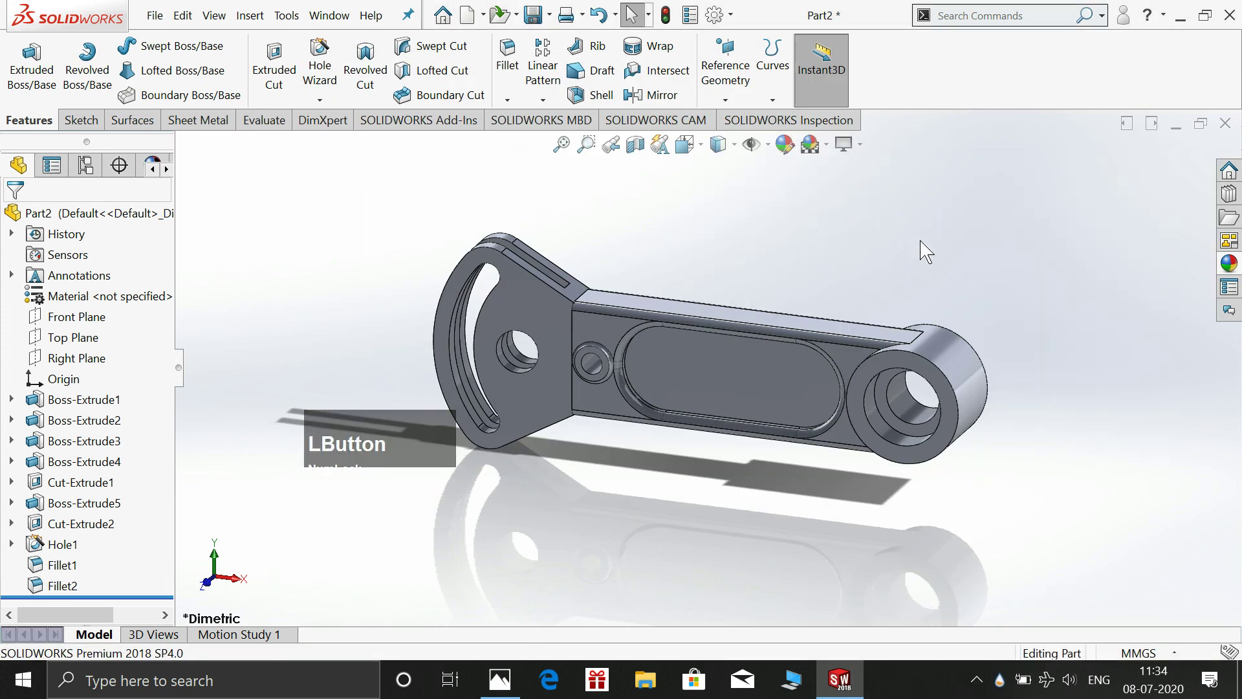
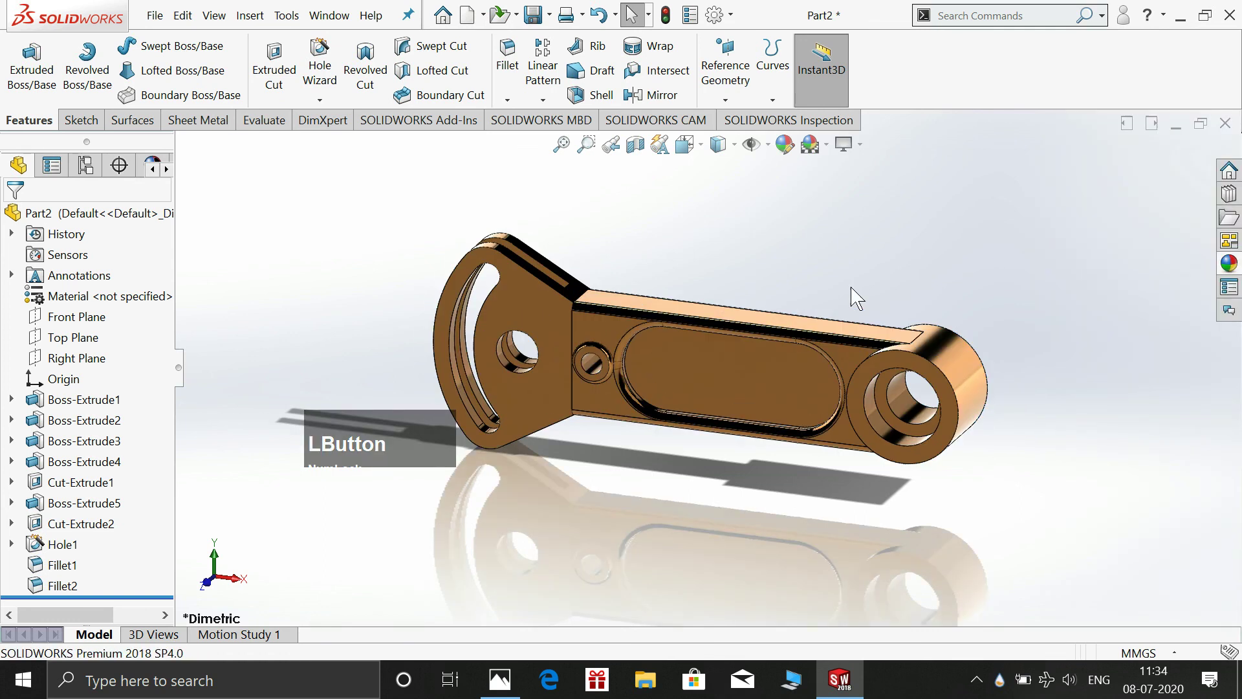
pyautogui.scroll(-3)
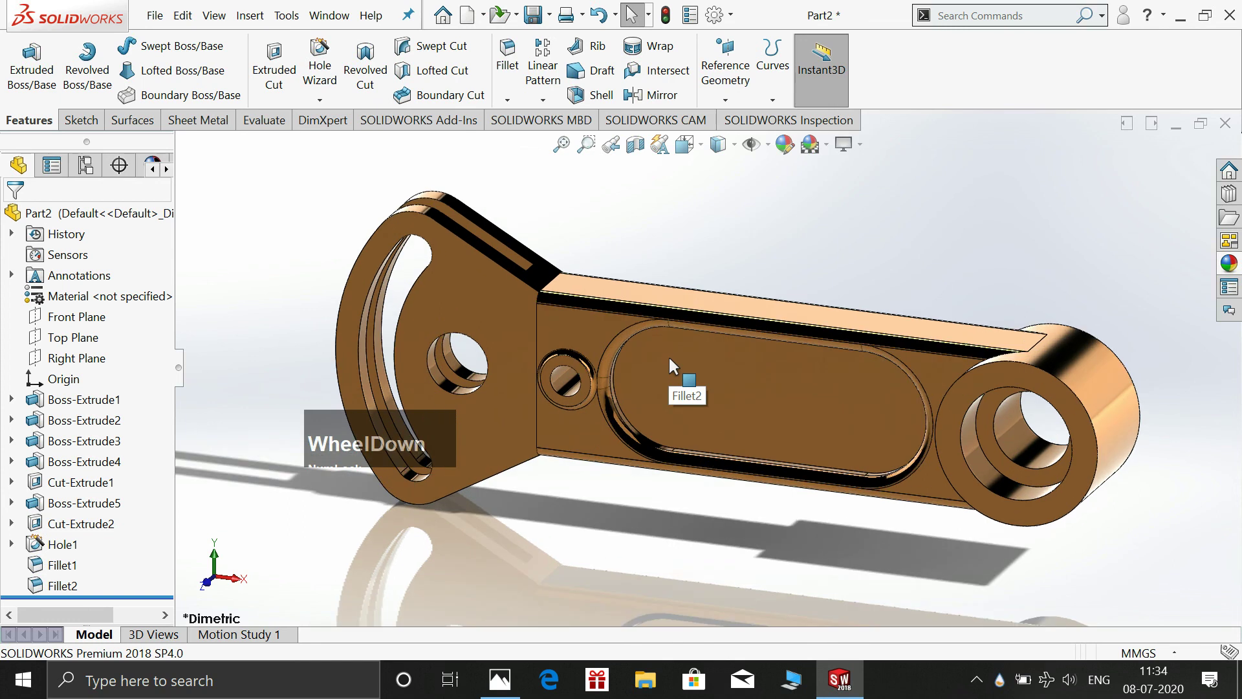